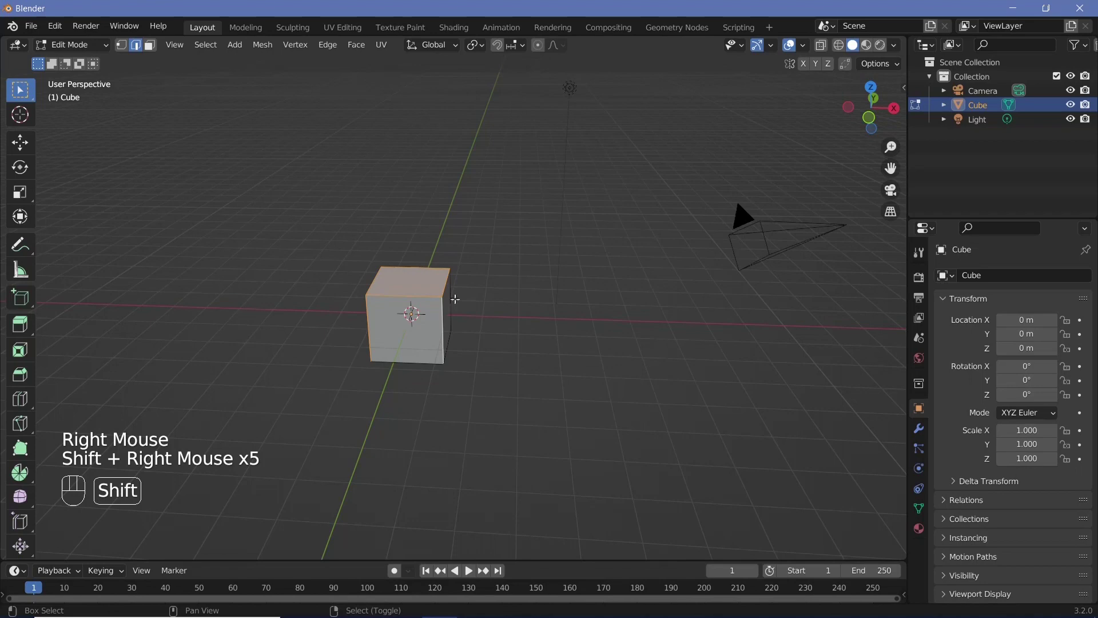
# Move the cube's geometry along Z, then scale it by 10.4 along Y and 2.4 along X.
pyautogui.middleClick(76, 494)
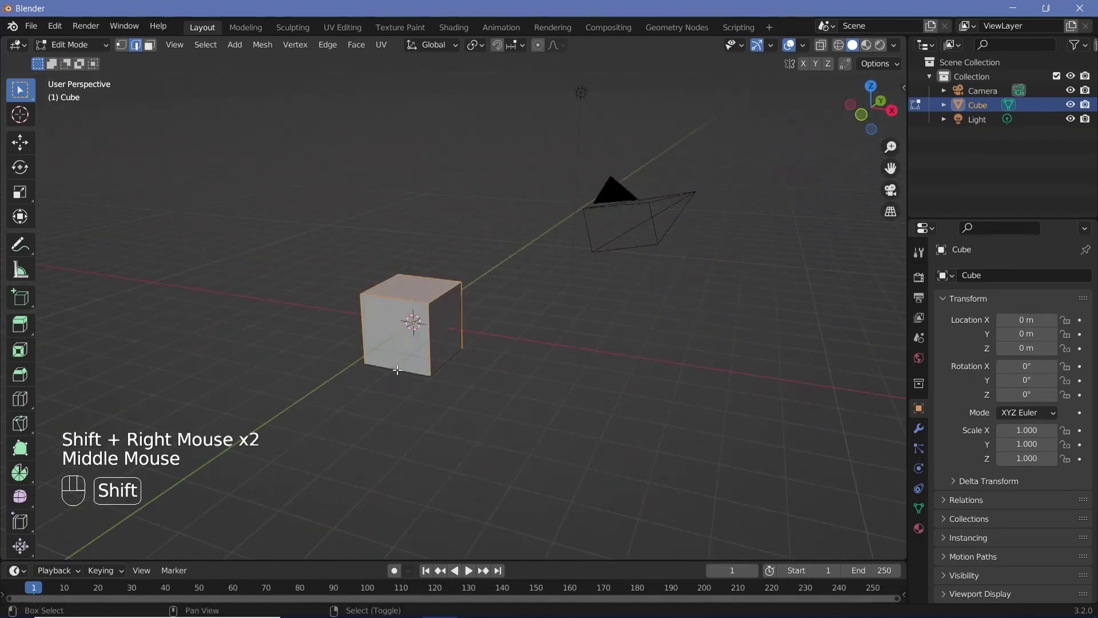
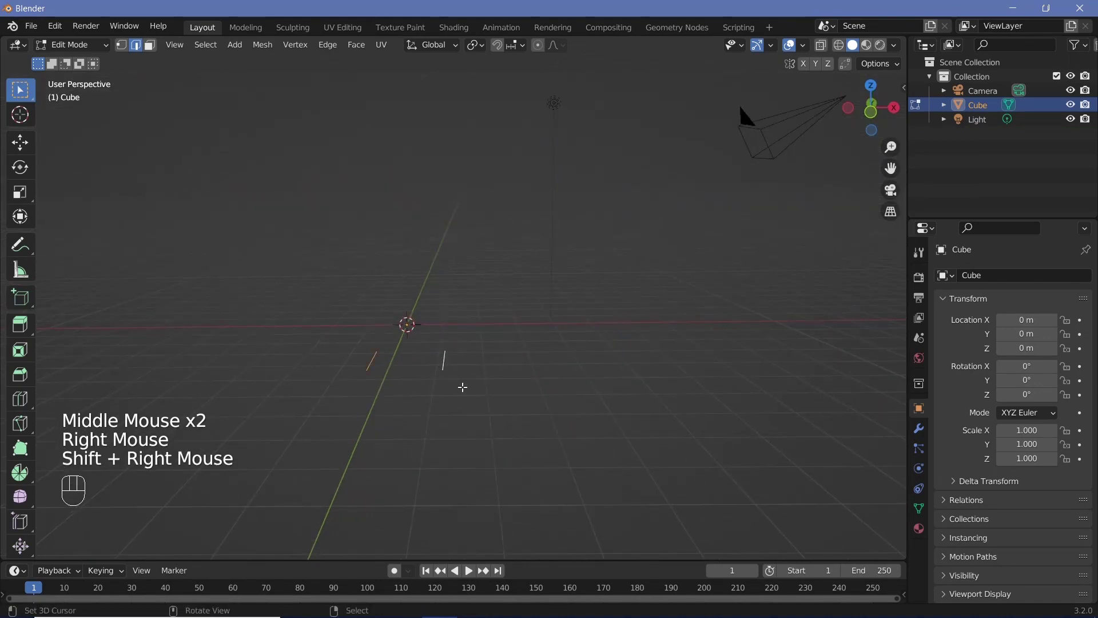
pyautogui.press('g')
pyautogui.press('z')
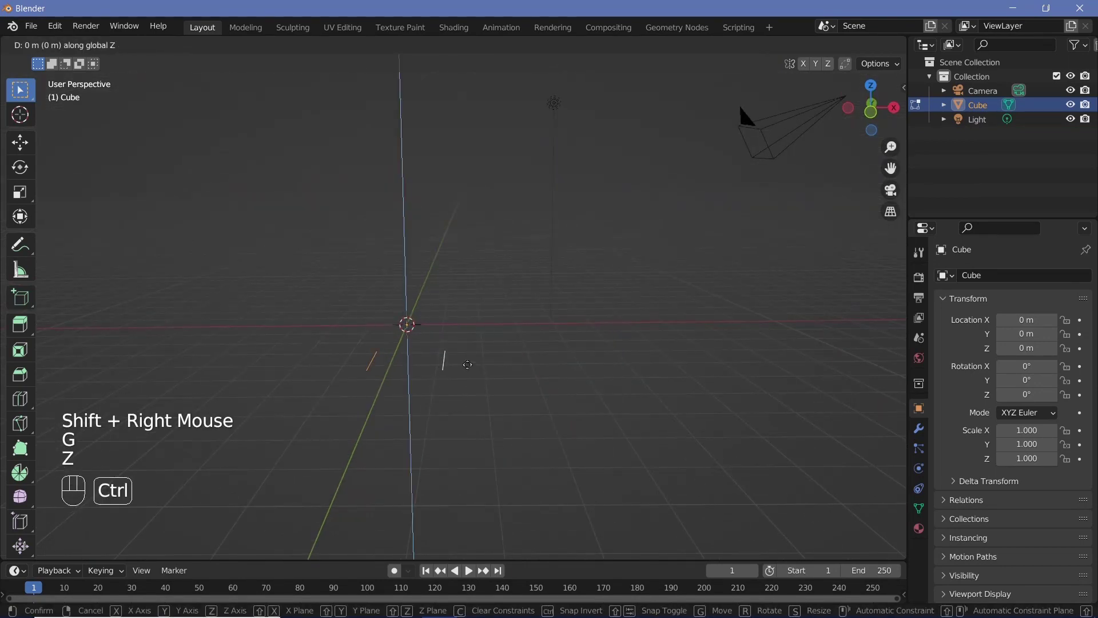
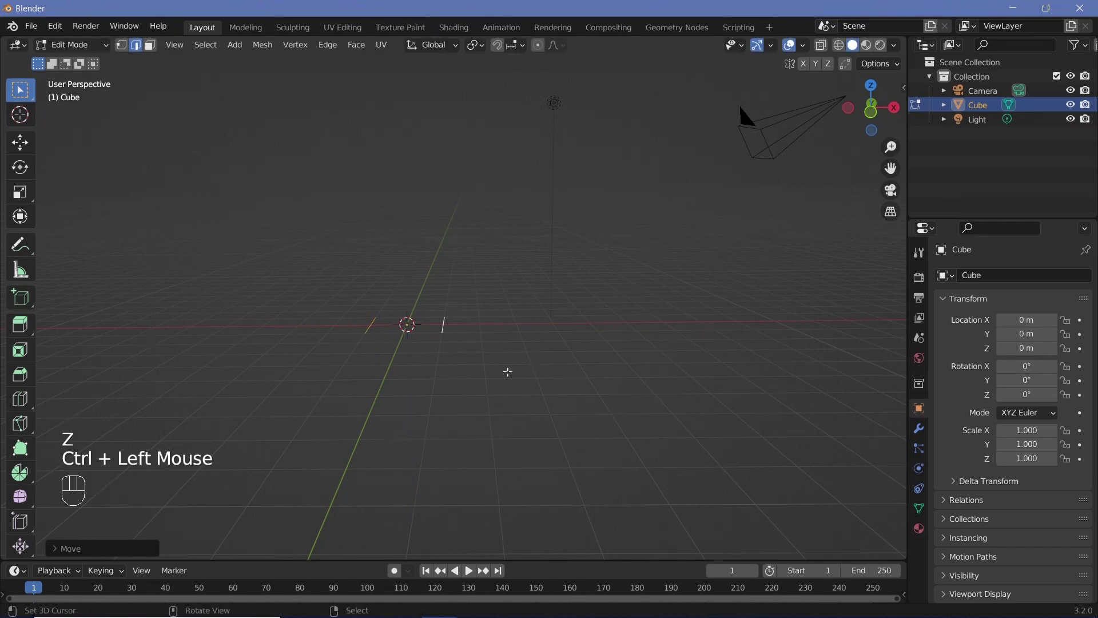
pyautogui.press('s')
pyautogui.press('y')
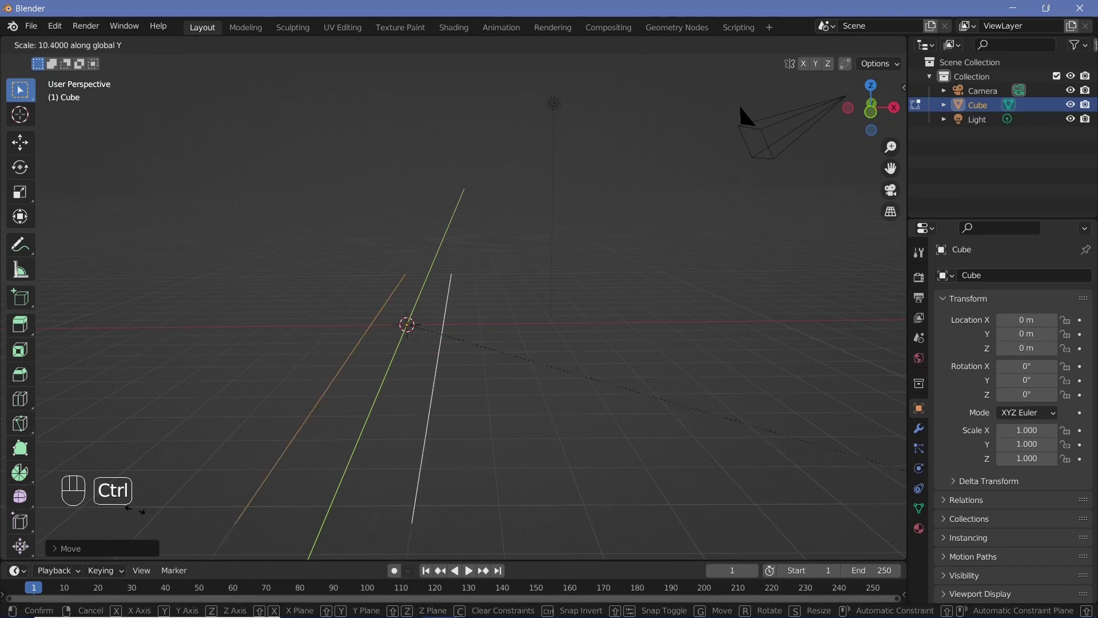
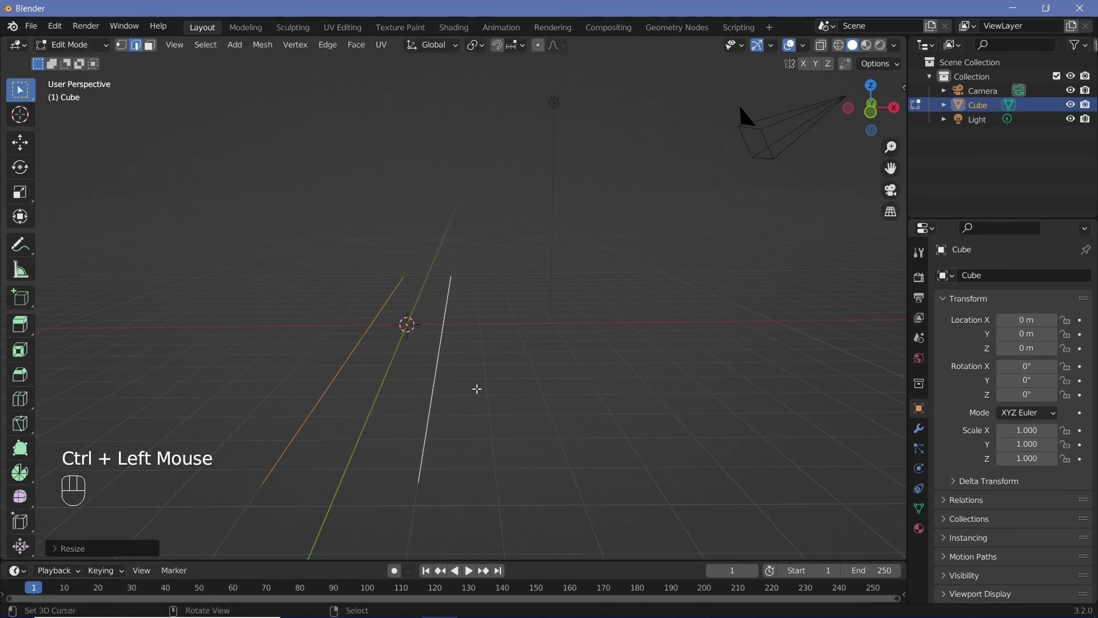
pyautogui.press('s')
pyautogui.press('x')
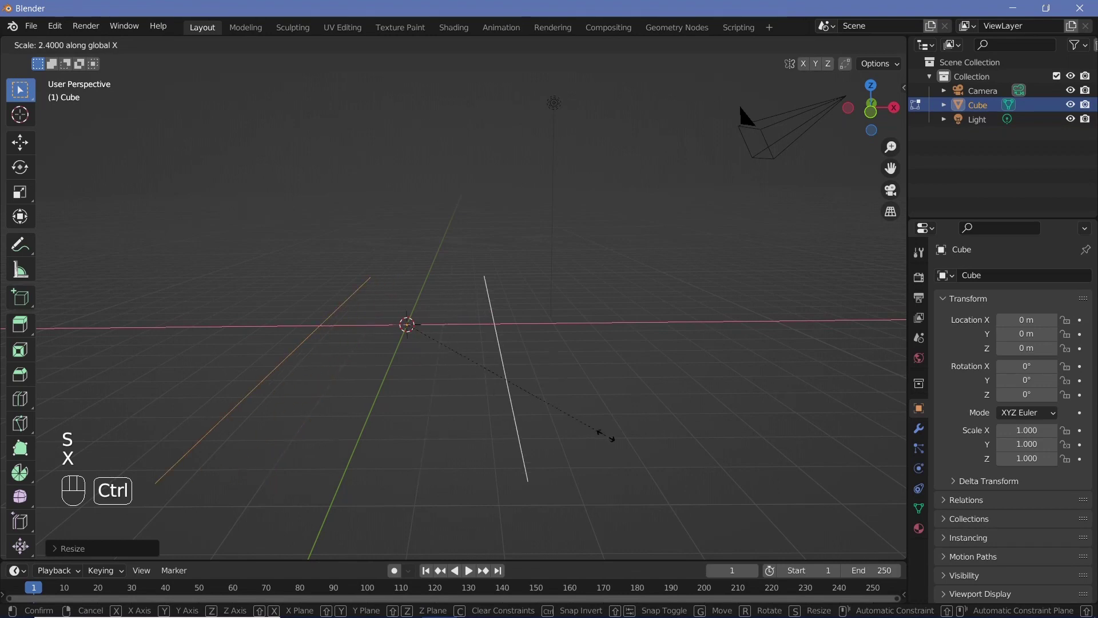
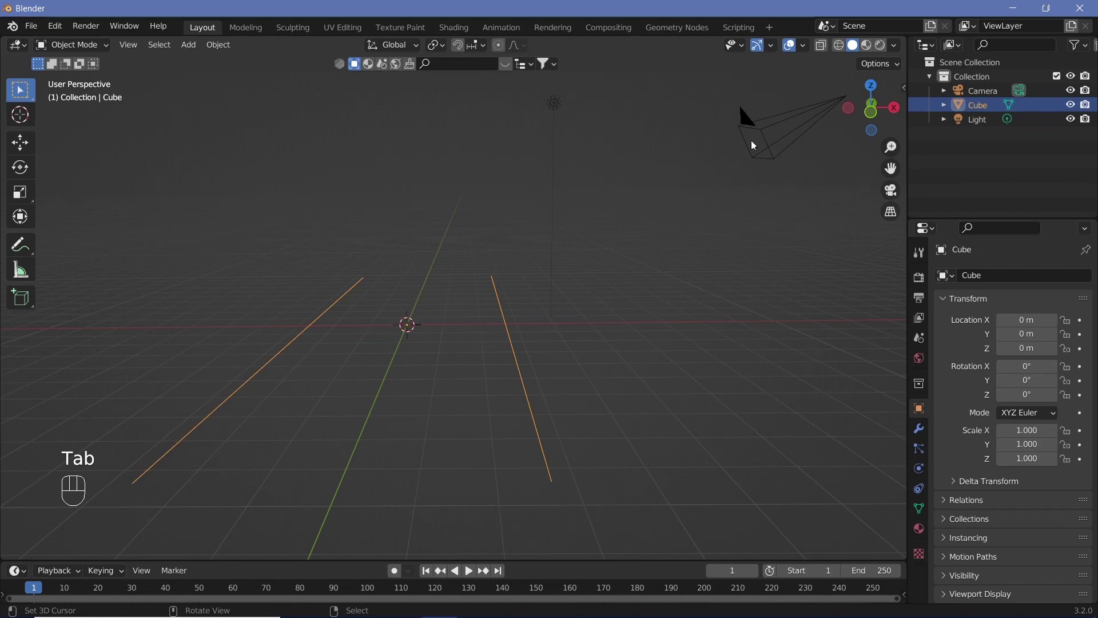
# Select the camera, reset its location and rotation, and tilt it 90° around X.
pyautogui.press('Tab')
pyautogui.rightClick(539, 242)
pyautogui.press('alt+g')
pyautogui.press('alt+r')
pyautogui.press('r')
pyautogui.press('x')
pyautogui.press('9')
pyautogui.press('0')
pyautogui.press('Return')
# Move the camera back to Y -17 m and up to 1 m height, viewing through it.
pyautogui.press('g')
pyautogui.press('y')
pyautogui.press('z')
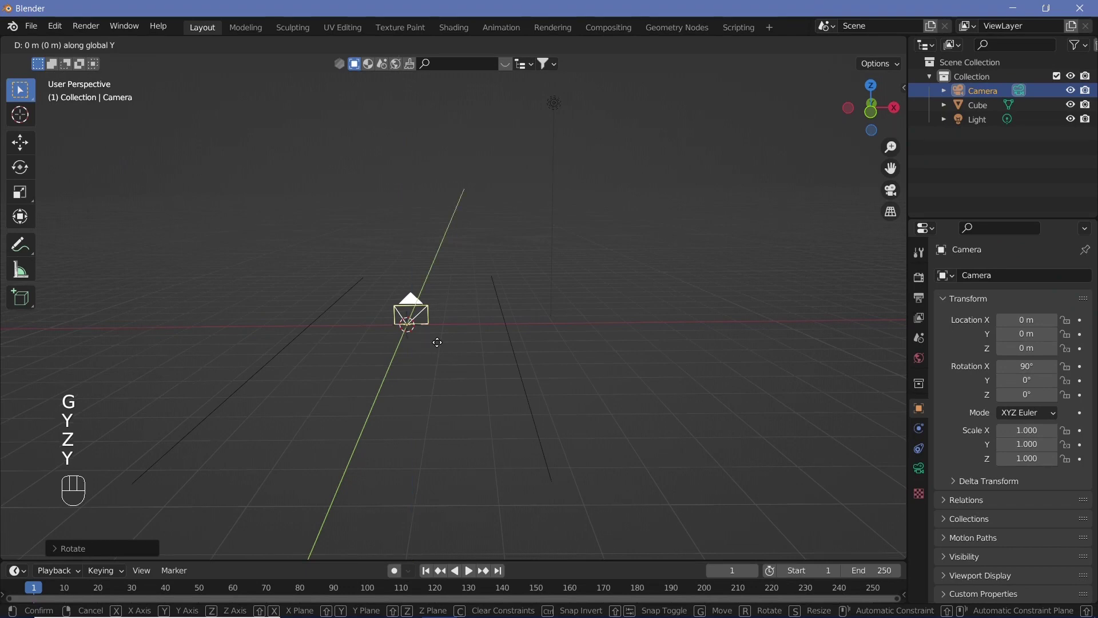
pyautogui.press('y')
pyautogui.click(380, 514)
pyautogui.press('KP_0')
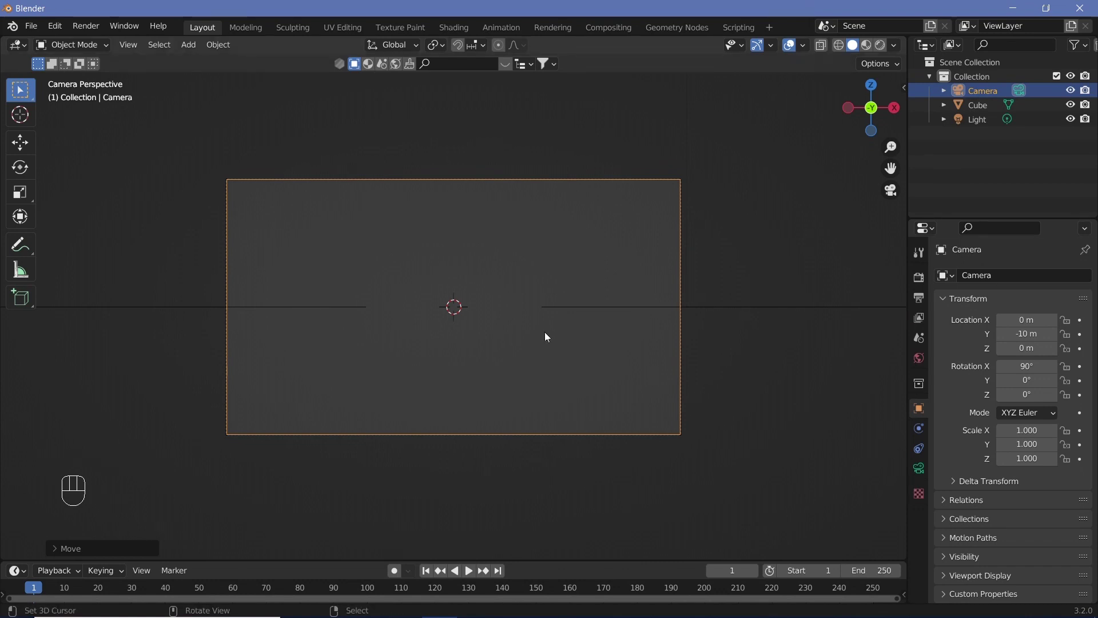
pyautogui.press('g')
pyautogui.press('z')
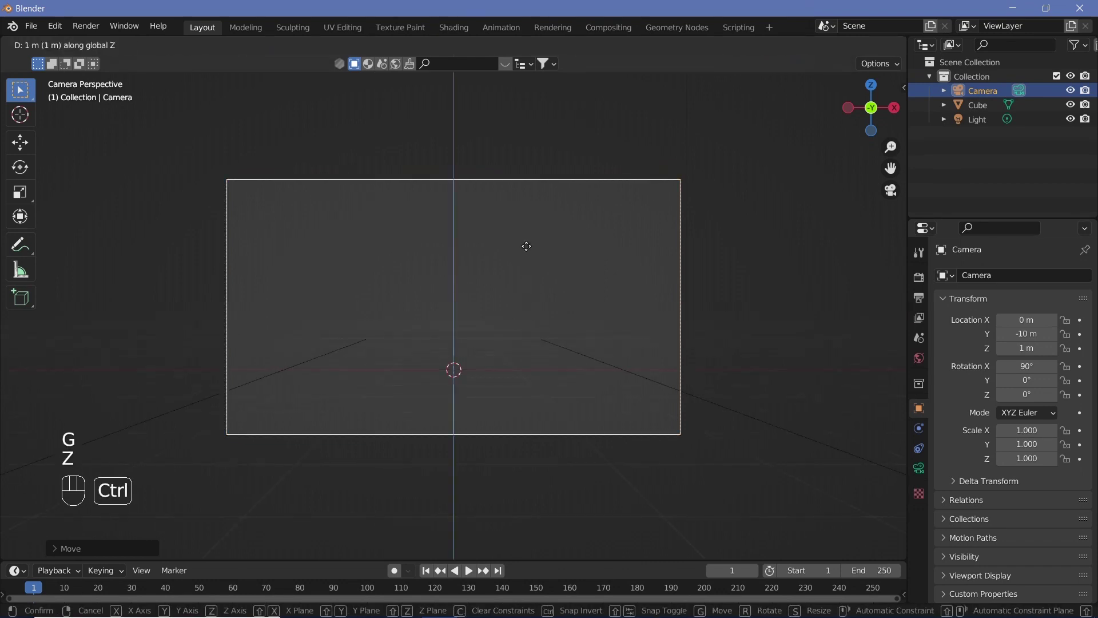
pyautogui.click(537, 341)
pyautogui.press('g')
pyautogui.press('y')
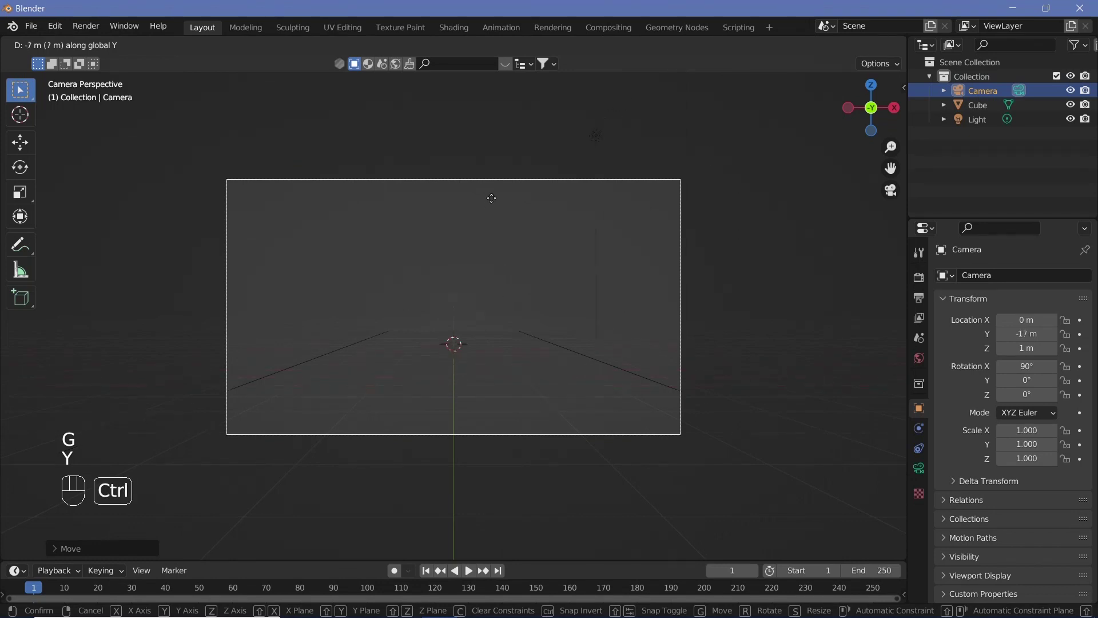
pyautogui.click(422, 430)
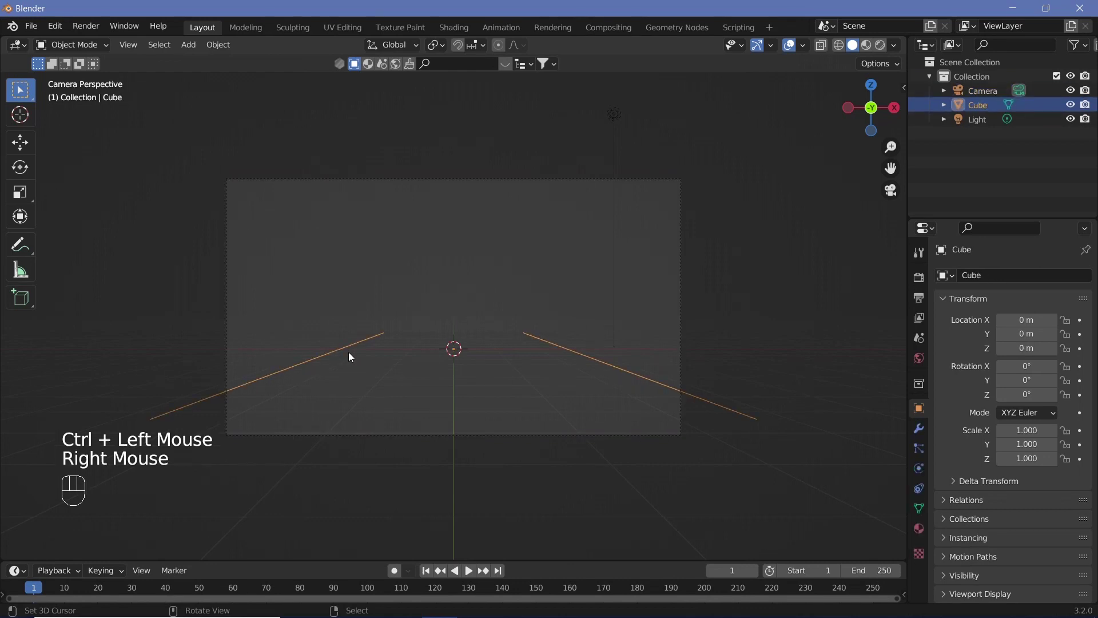
# Add a mesh circle at the origin and rotate it 90° around X so it stands upright.
pyautogui.rightClick(397, 373)
pyautogui.press('shift+a')
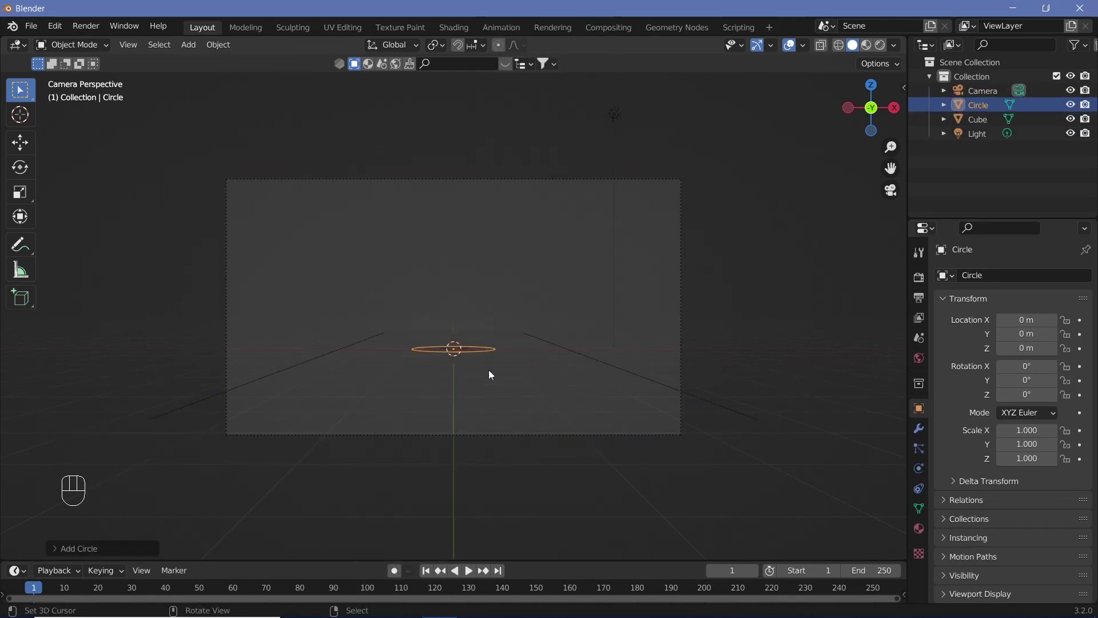
pyautogui.press('r')
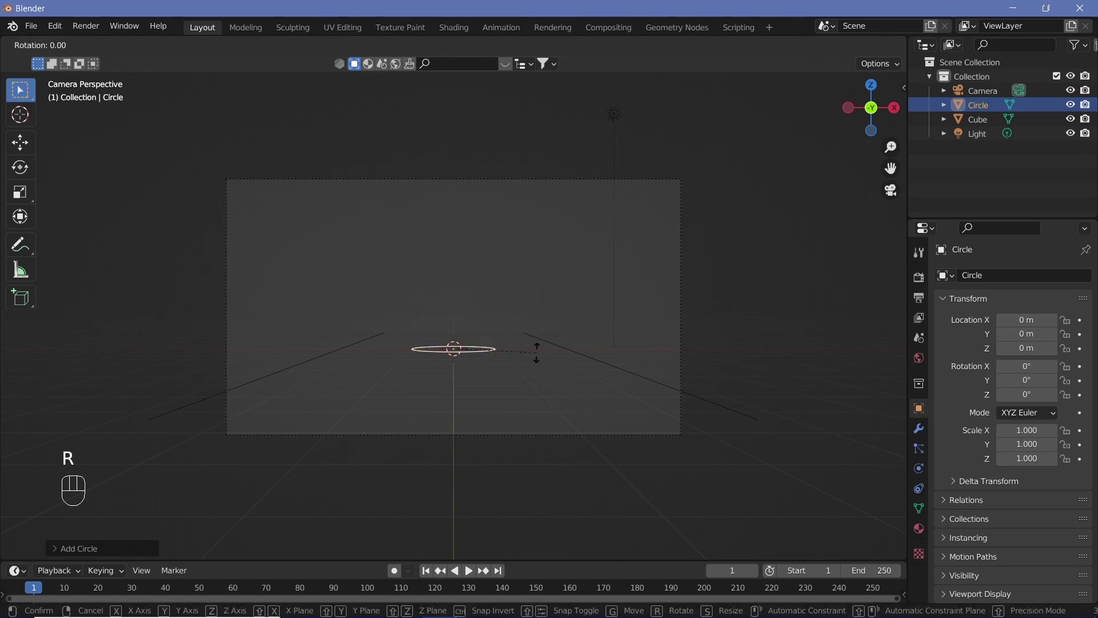
pyautogui.press('x')
pyautogui.press('9')
pyautogui.press('0')
pyautogui.press('Return')
pyautogui.press('ctrl+2')
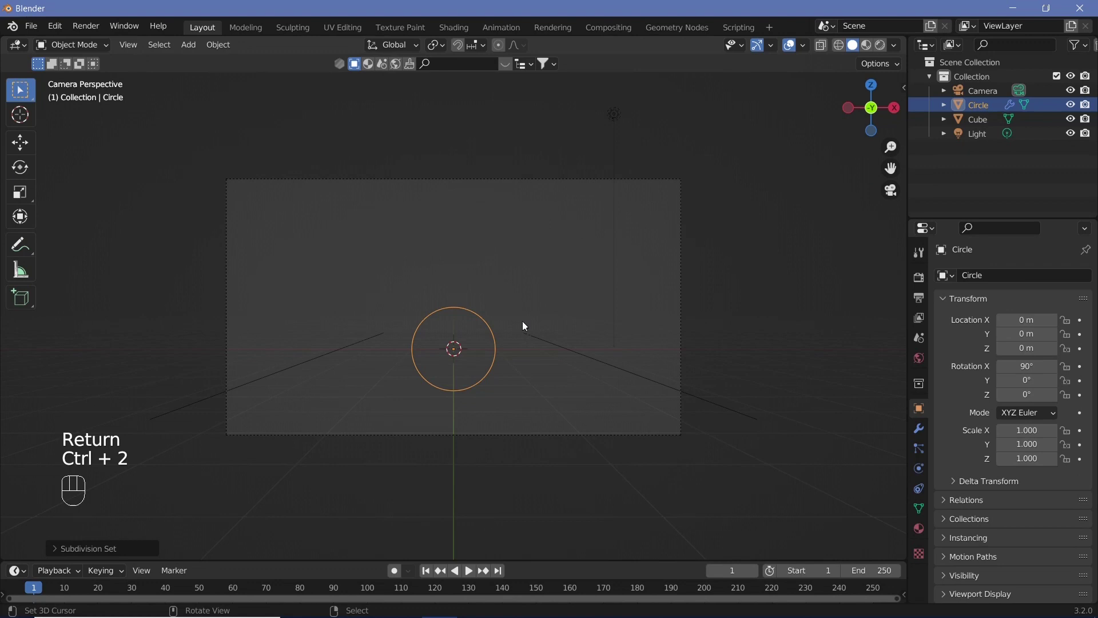
# Raise the circle to about 1.13 m and scale it up slightly to 1.058.
pyautogui.press('g')
pyautogui.press('z')
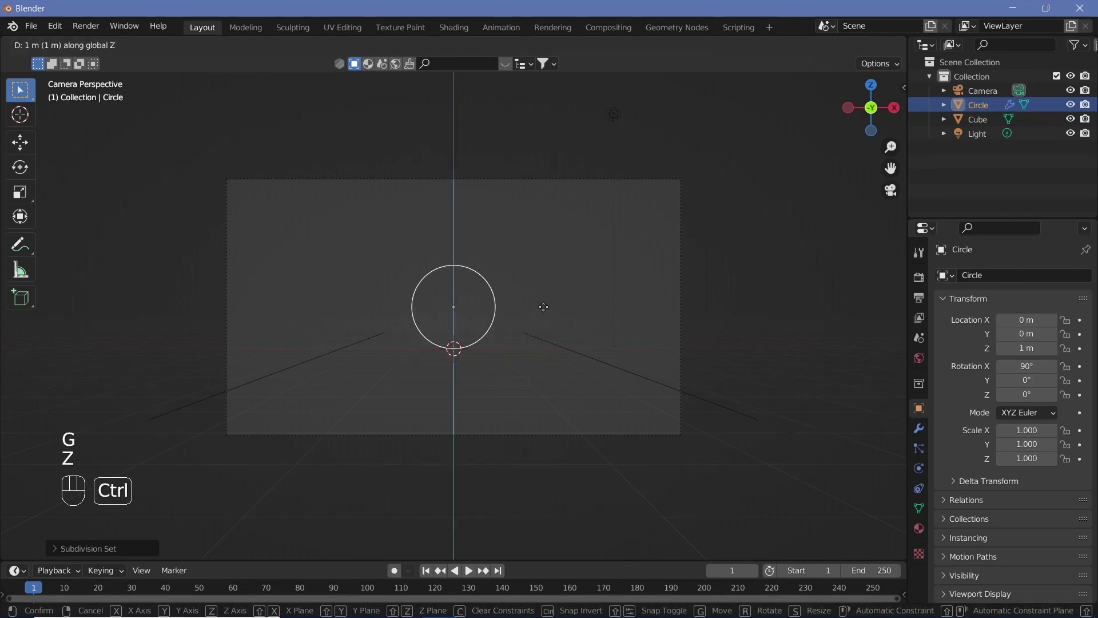
pyautogui.click(537, 324)
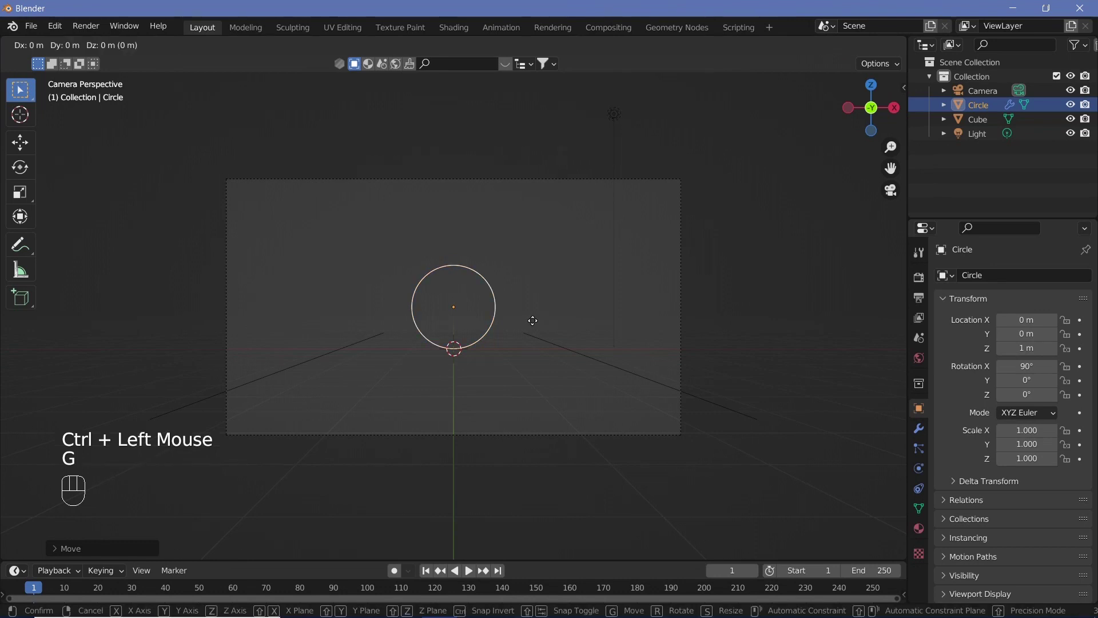
pyautogui.press('g')
pyautogui.press('z')
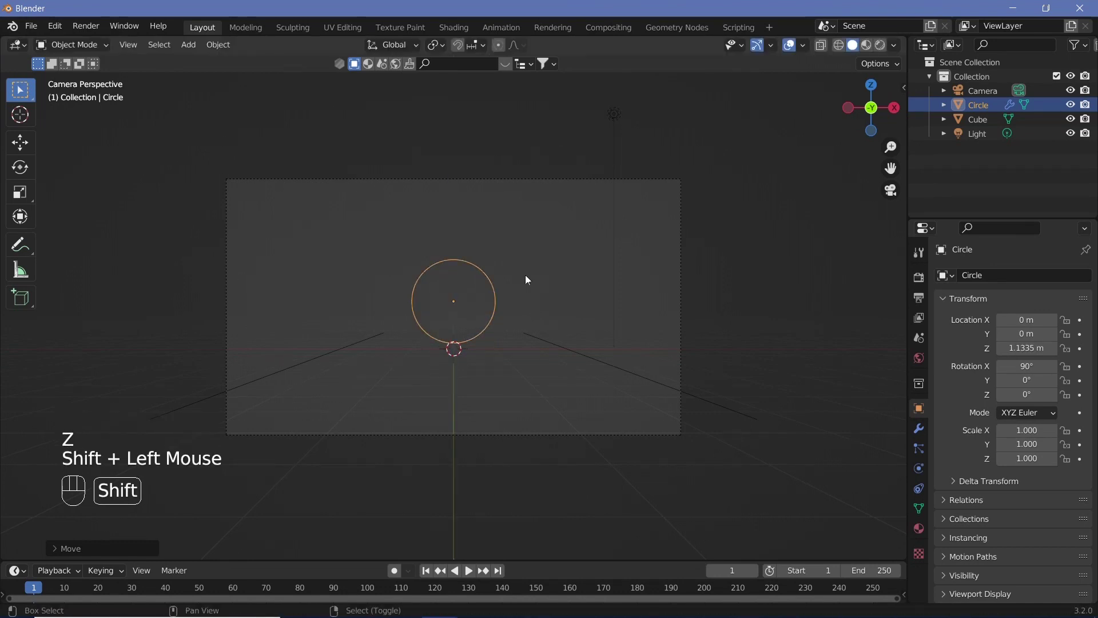
pyautogui.click(541, 360)
pyautogui.press('shift+s')
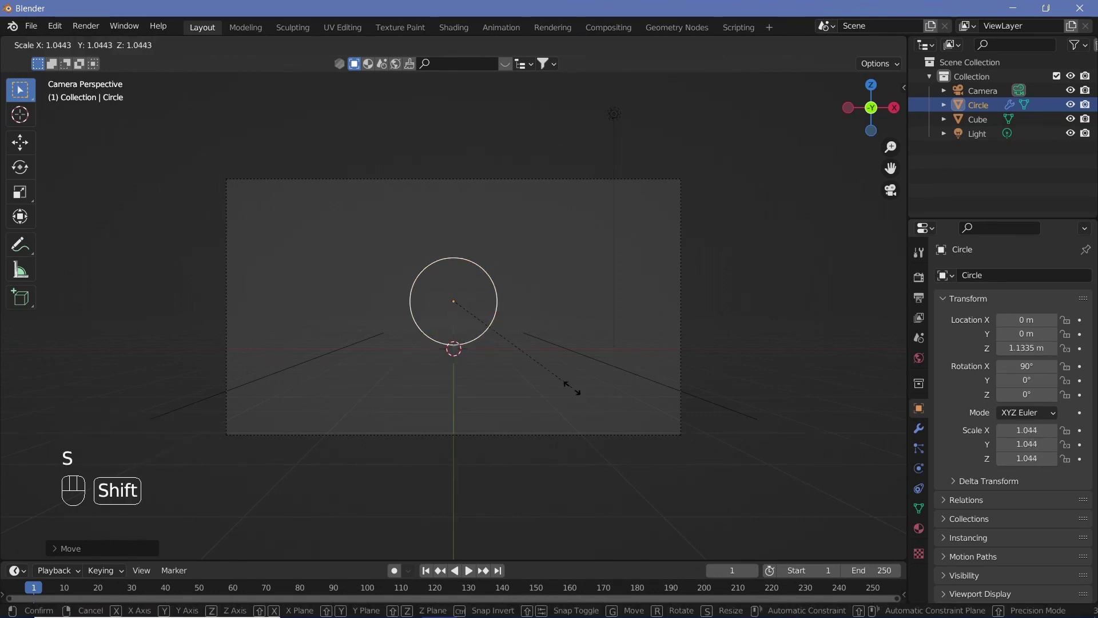
pyautogui.click(570, 370)
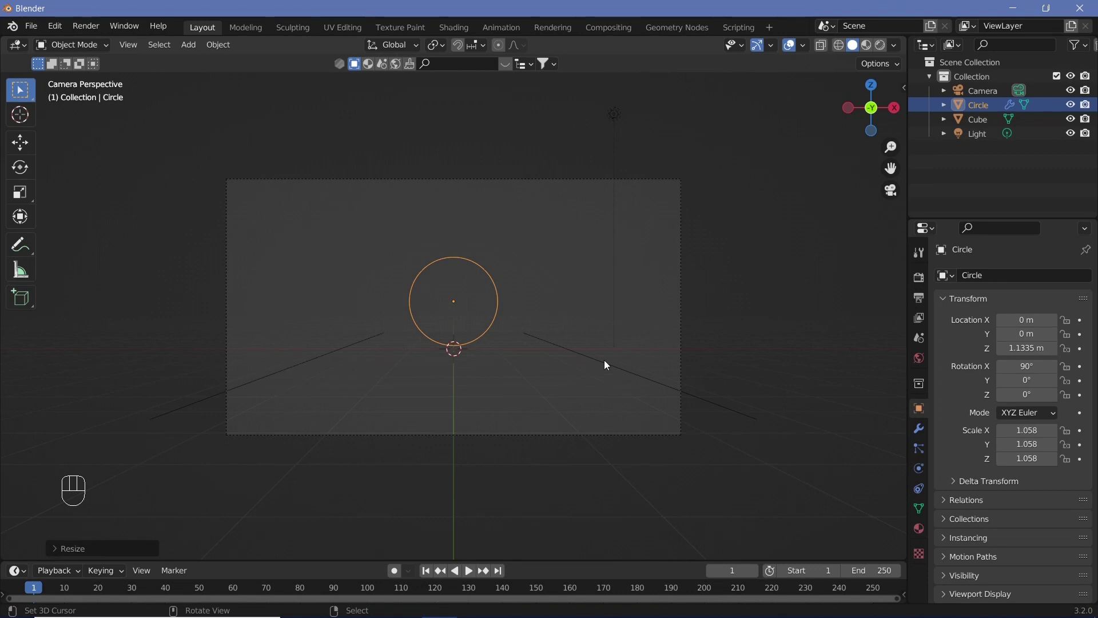
# Select the strip object and stretch it along Y to about 2.943 scale.
pyautogui.rightClick(608, 363)
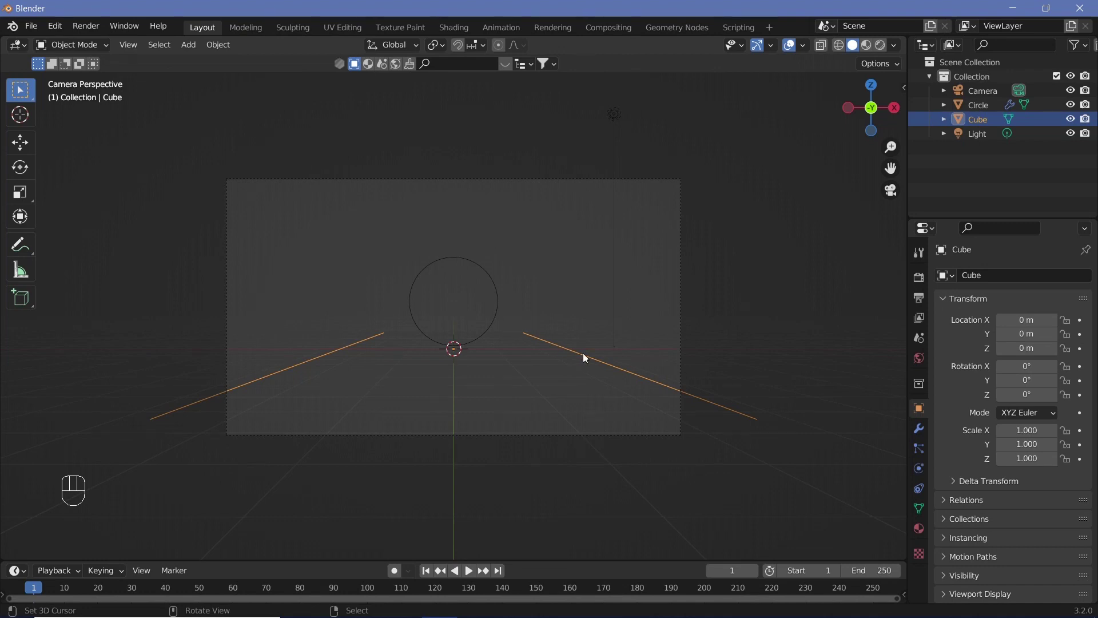
pyautogui.press('s')
pyautogui.press('y')
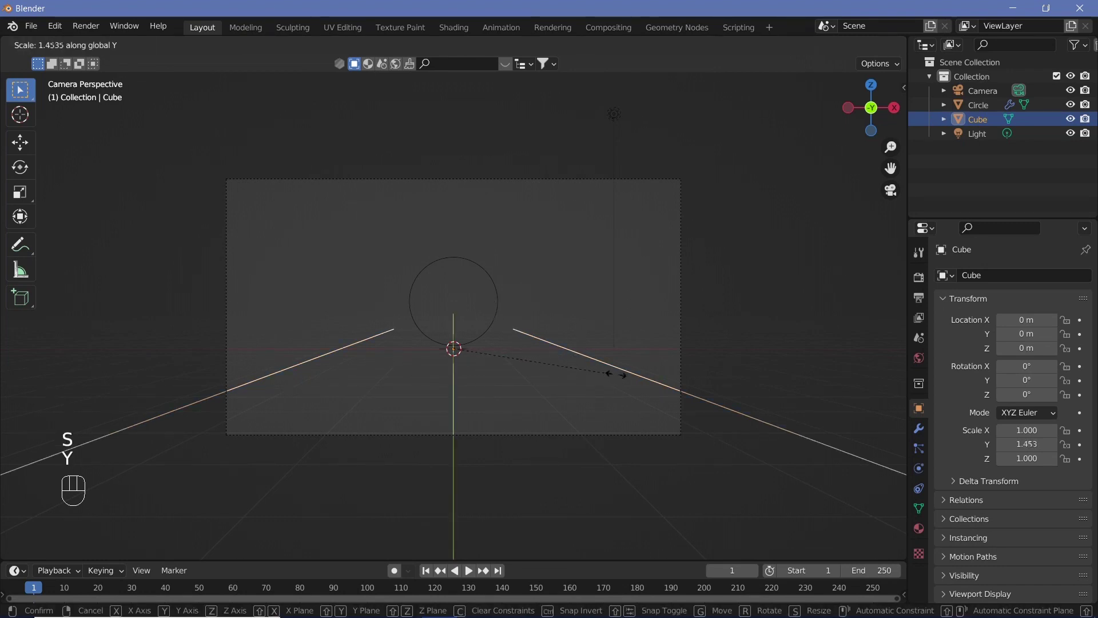
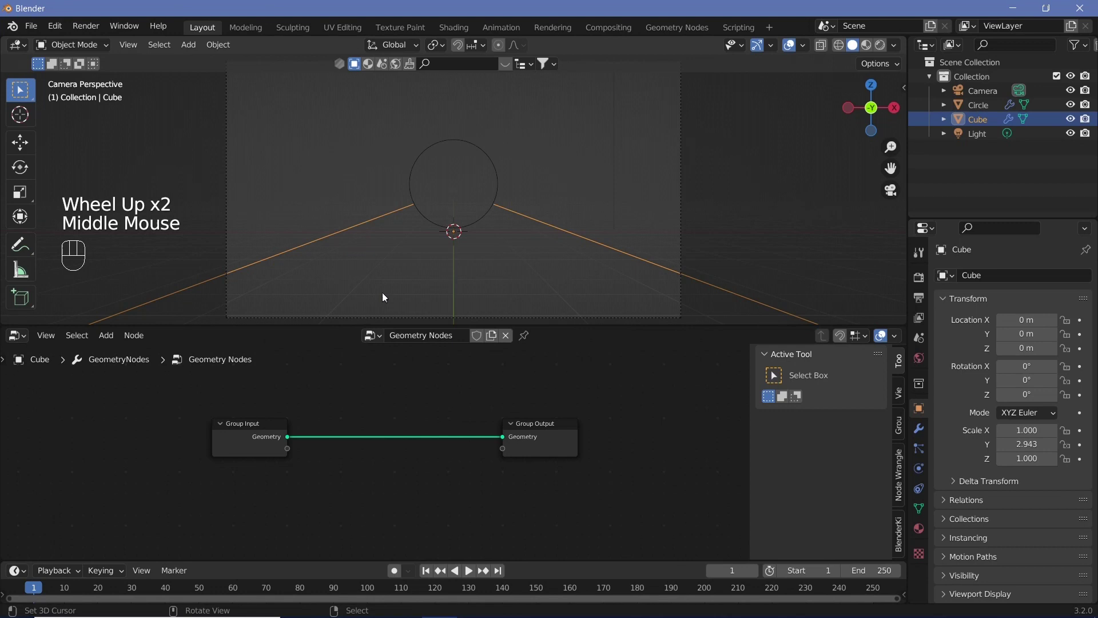
# Add Resample Curve (Count 500) and Instance on Points nodes and link them to the Group Output.
pyautogui.press('shift+a')
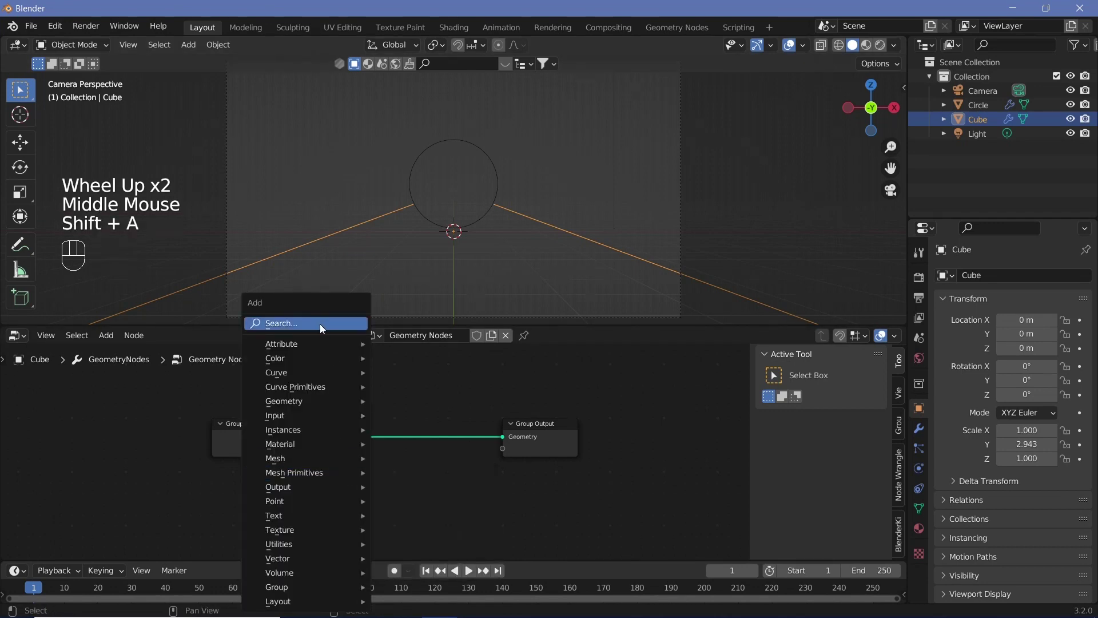
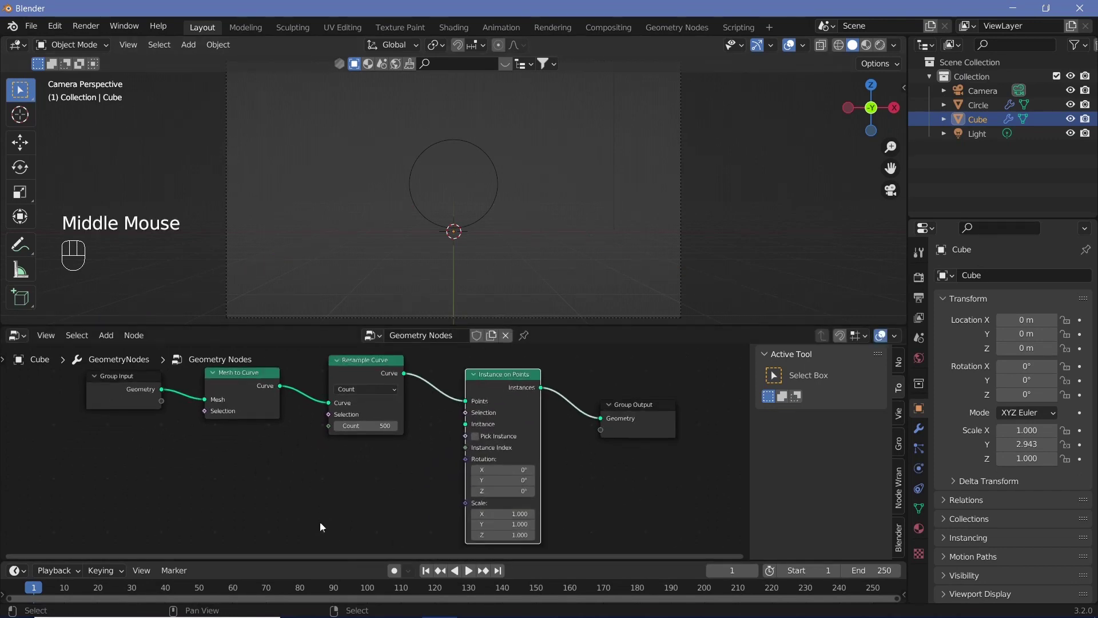
pyautogui.press('shift+a')
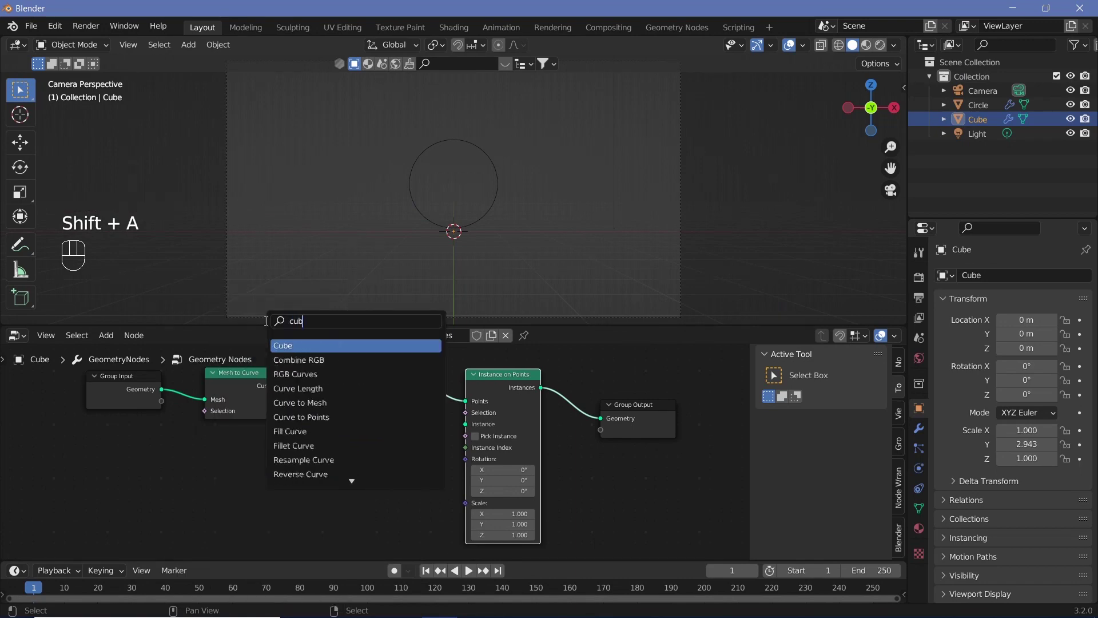
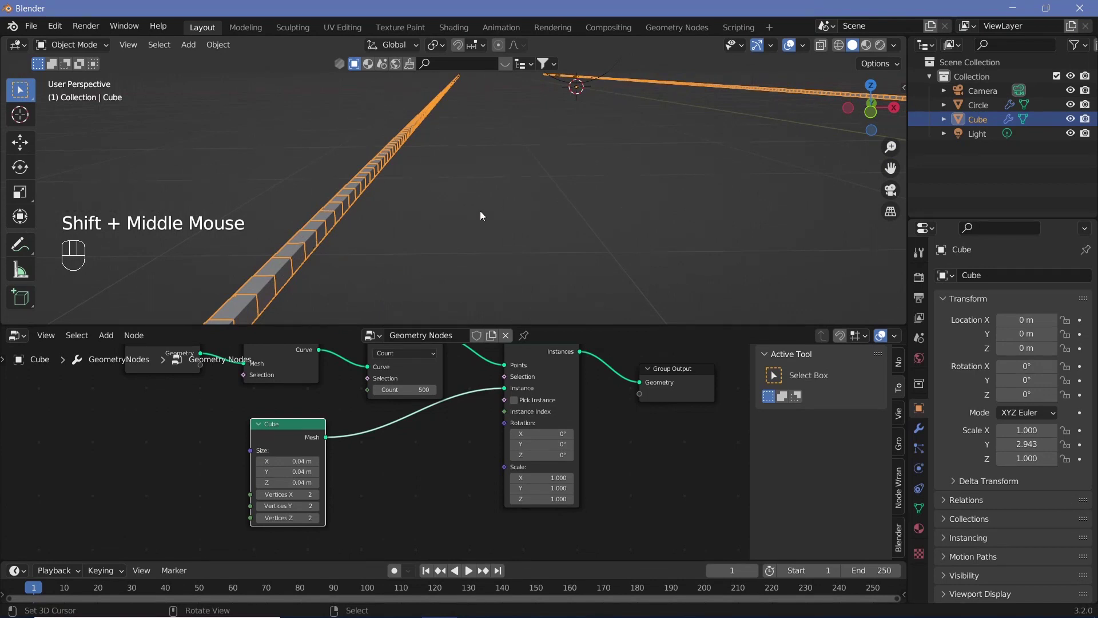
# Apply the strip object's scale via Ctrl+A so it reads 1 on every axis.
pyautogui.scroll(-3)
pyautogui.moveTo(522, 190); pyautogui.dragTo(474, 171)
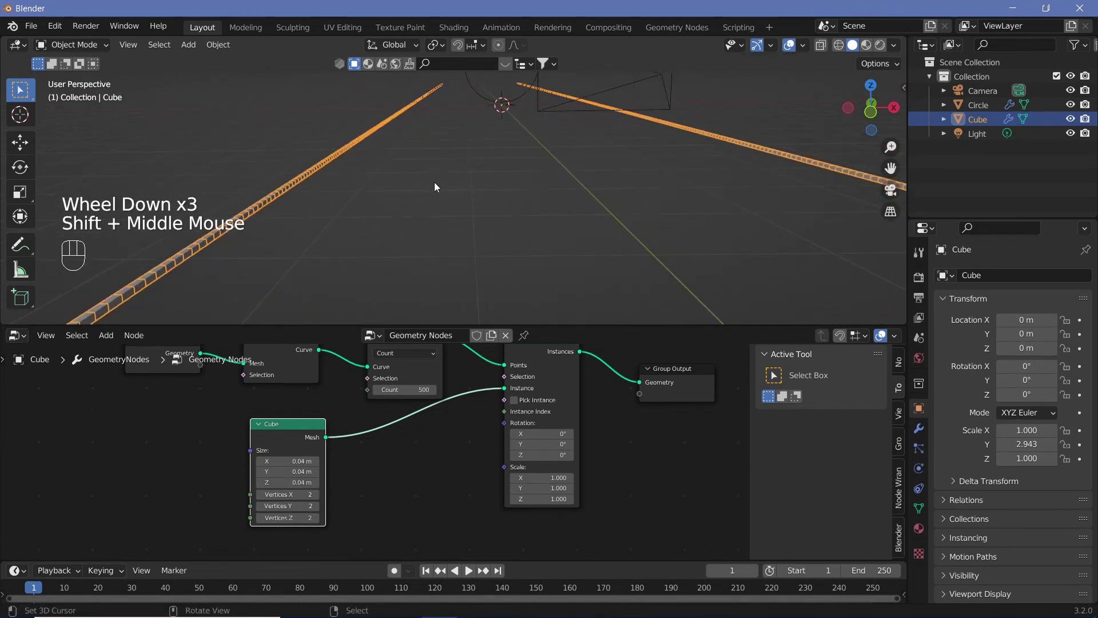
pyautogui.press('ctrl+a')
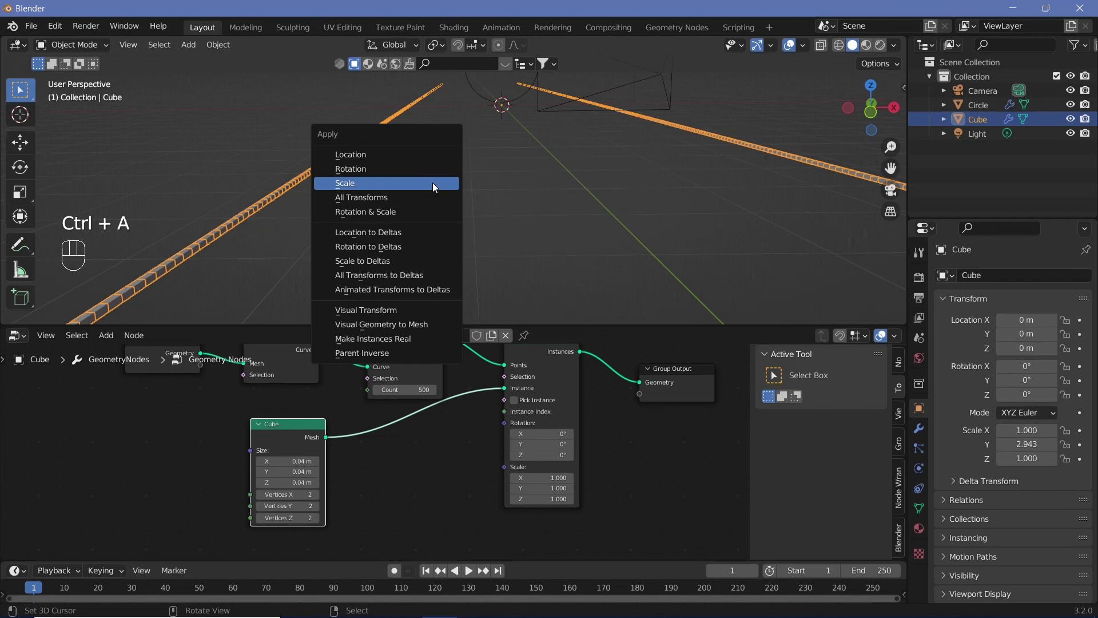
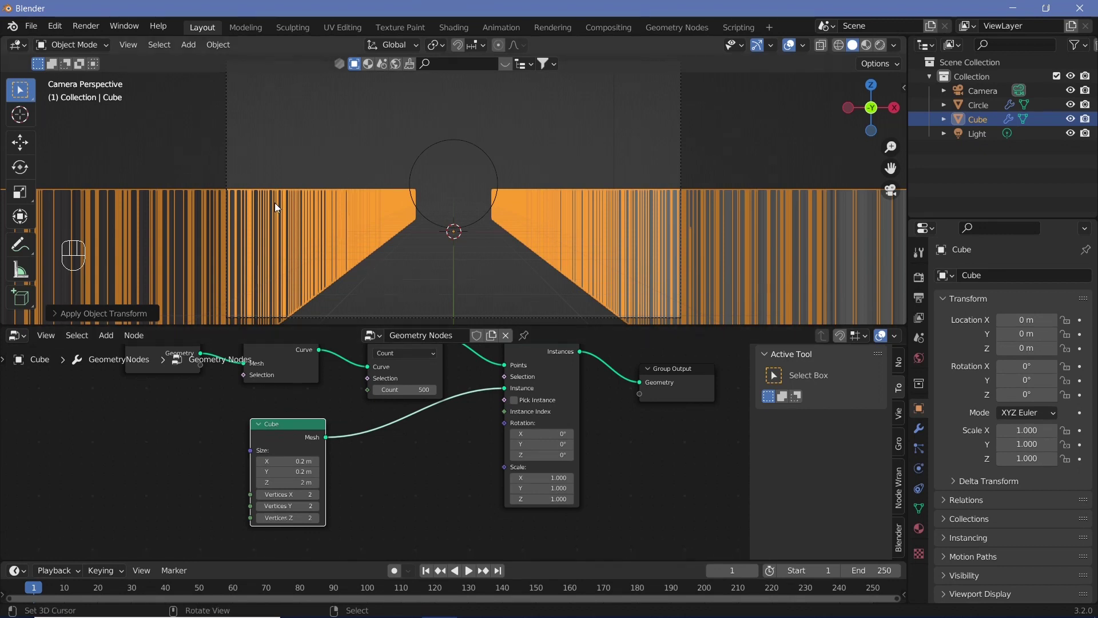
# Adjust the Instance on Points rotation and scale inputs with a Combine XYZ node for small oriented shards.
pyautogui.click(255, 423)
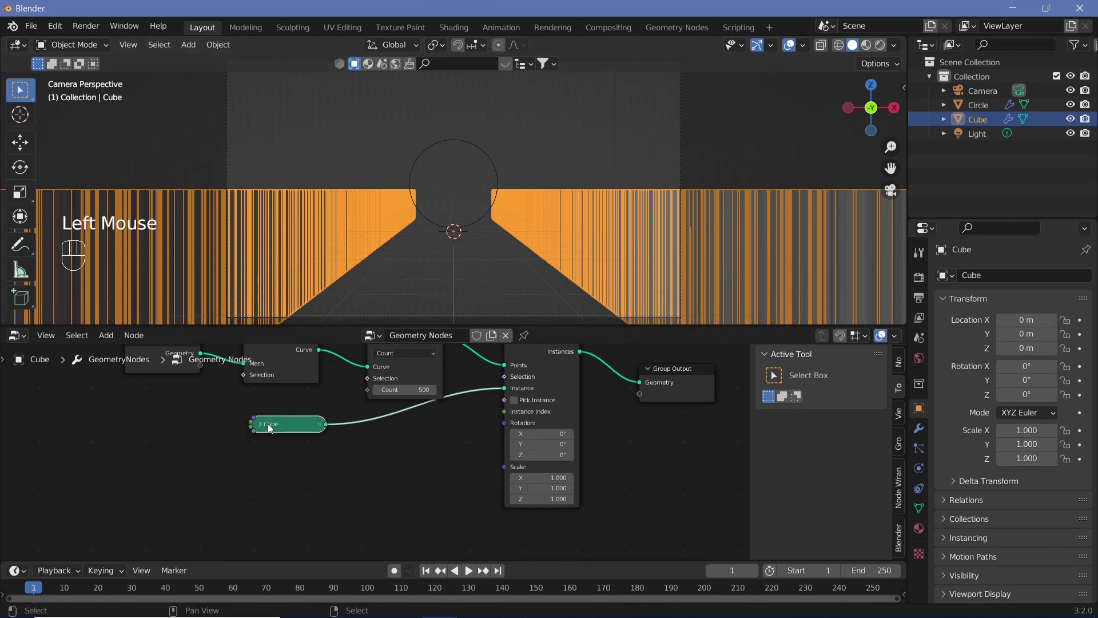
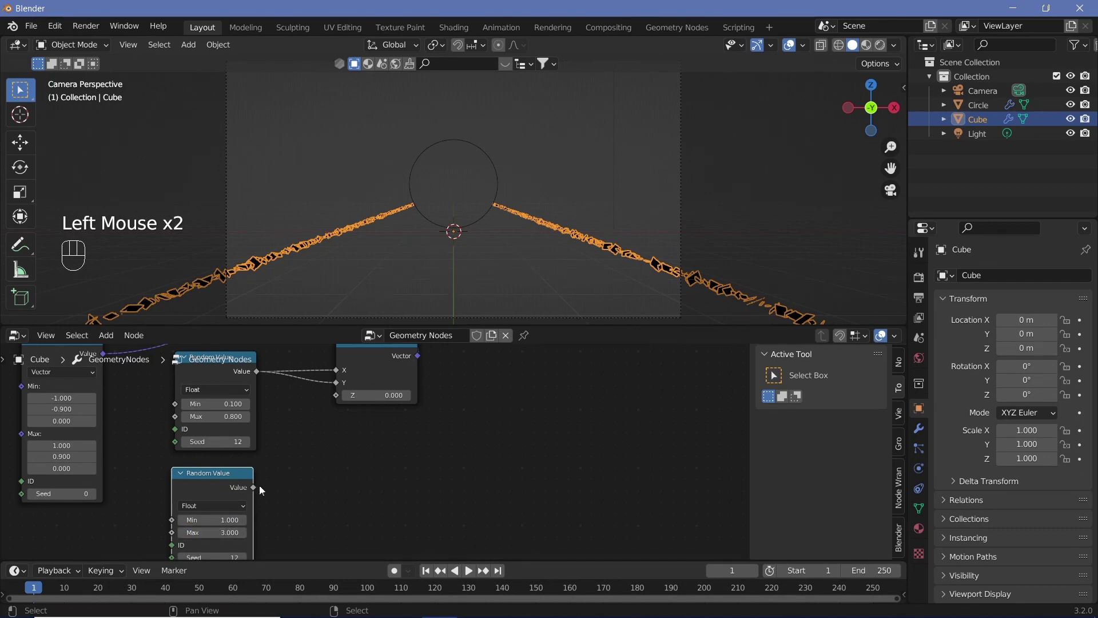
# Link a value into the Combine XYZ Z input so the shards become long, tall bars.
pyautogui.moveTo(256, 492); pyautogui.dragTo(343, 402)
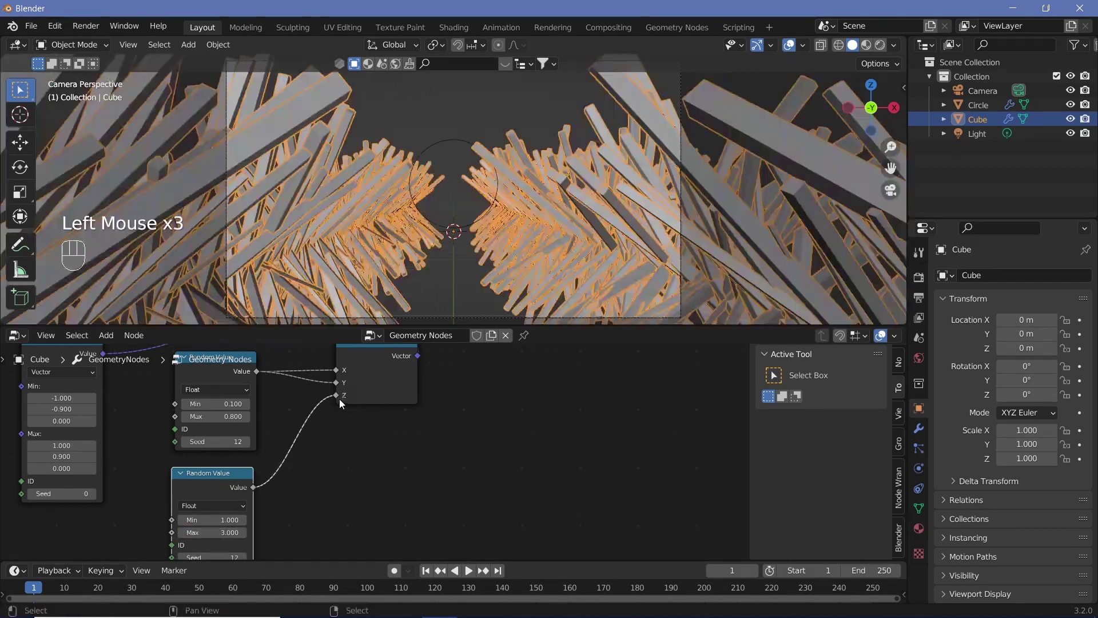
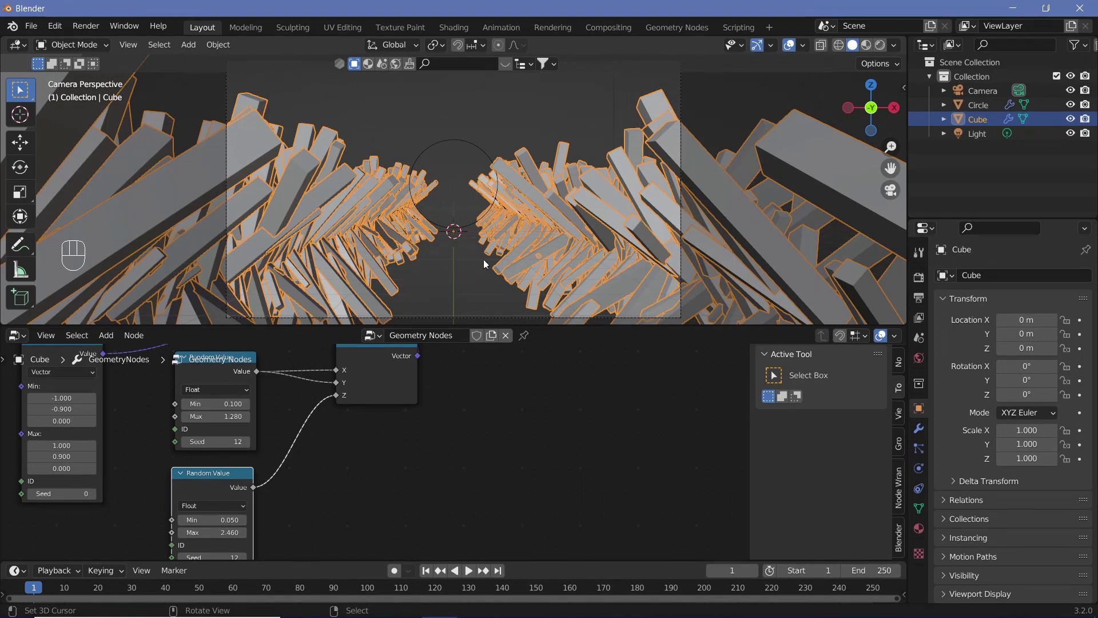
# Add a plane and scale it up to around 3.16 as a floor.
pyautogui.press('shift+a')
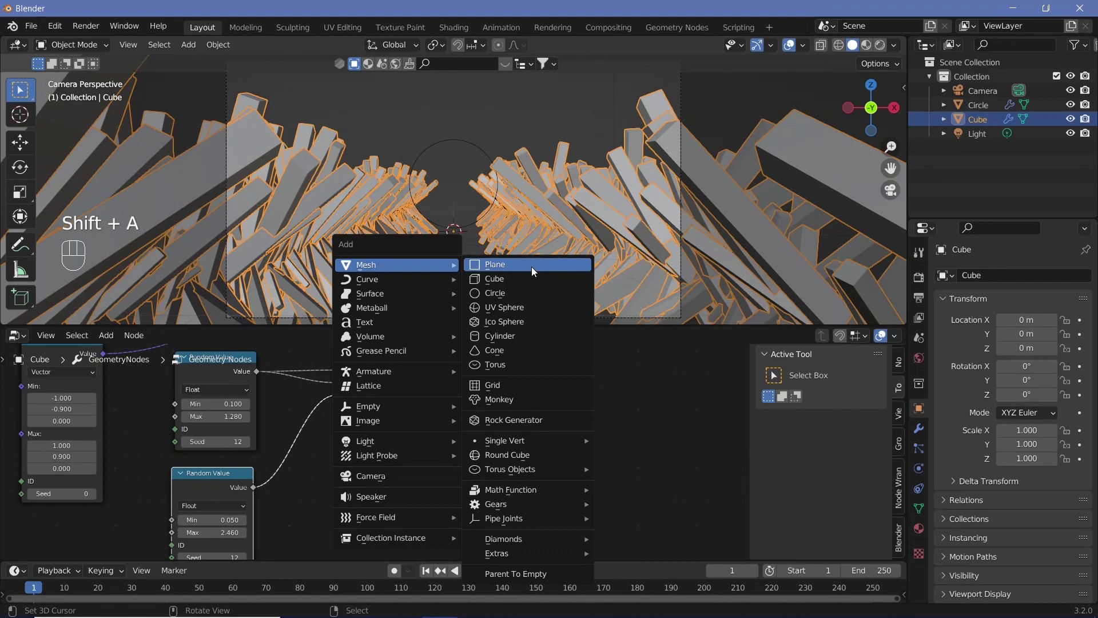
pyautogui.press('s')
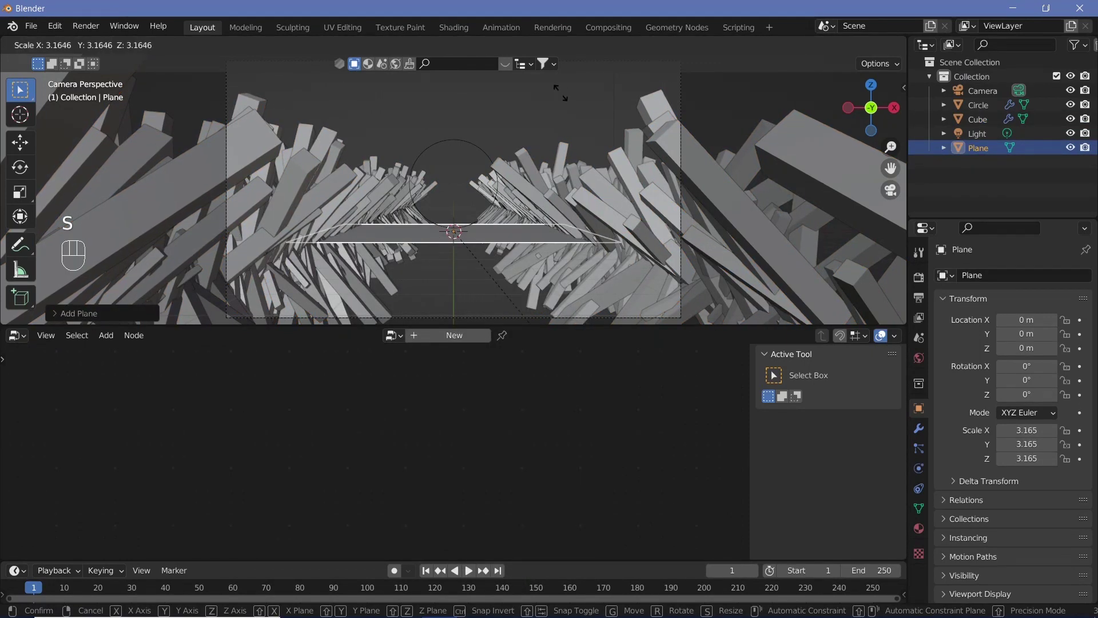
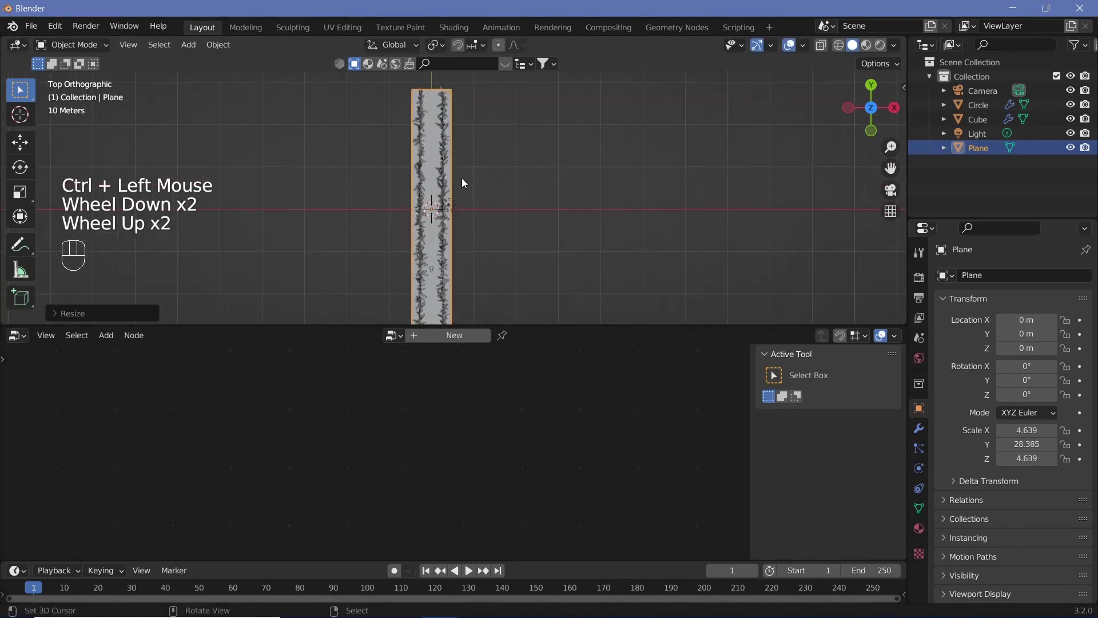
# Return to perspective view, apply the floor plane's scale, and select the circle.
pyautogui.press('KP_0')
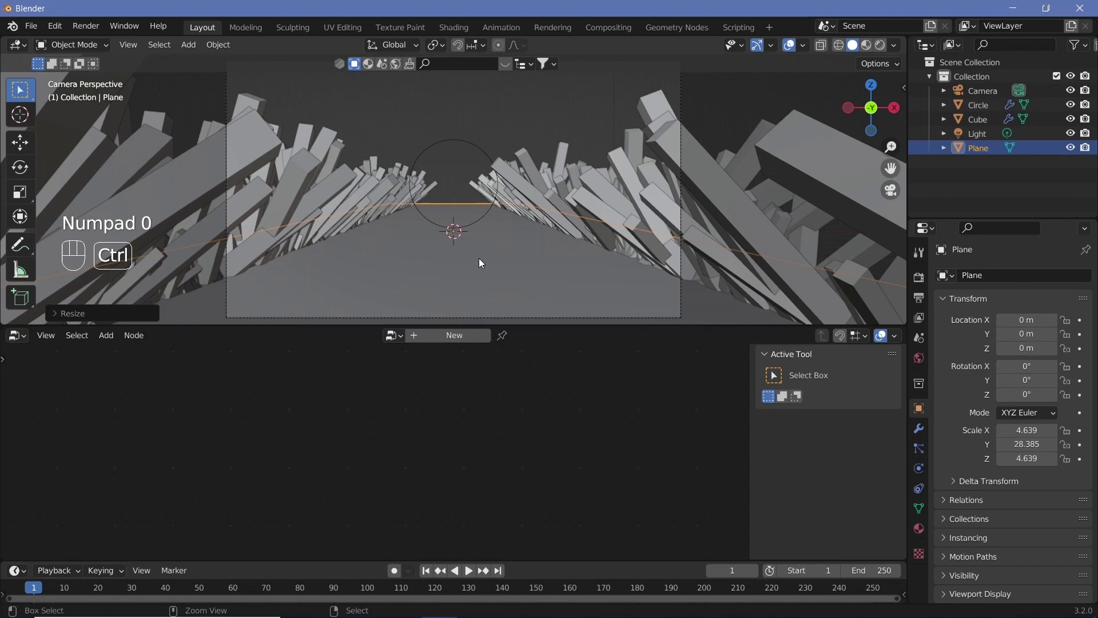
pyautogui.press('ctrl+a')
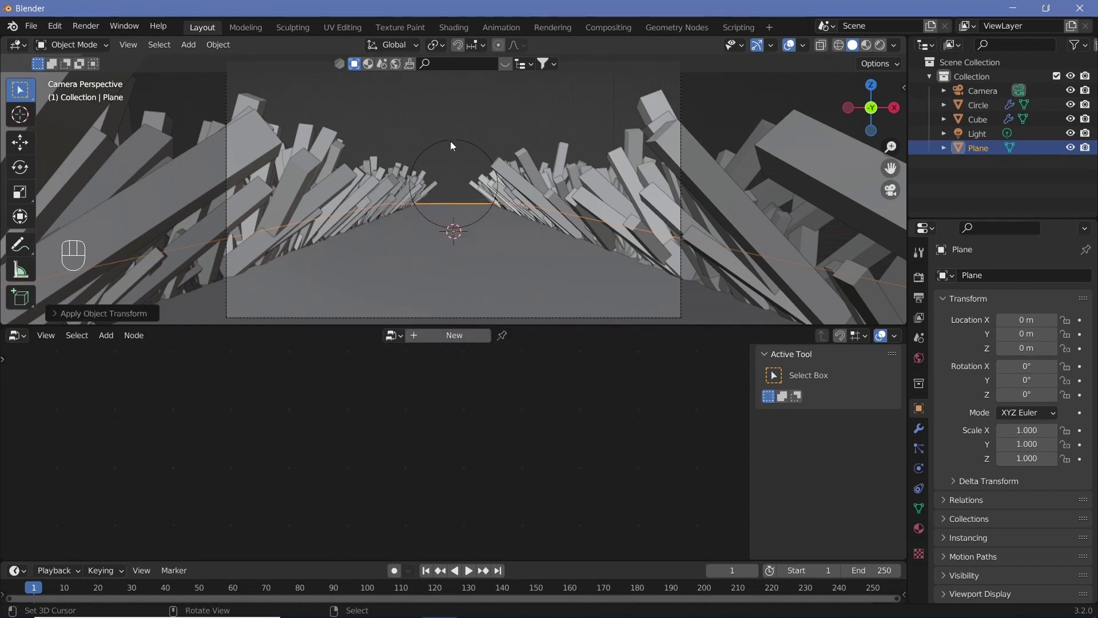
pyautogui.moveTo(454, 143); pyautogui.dragTo(473, 185)
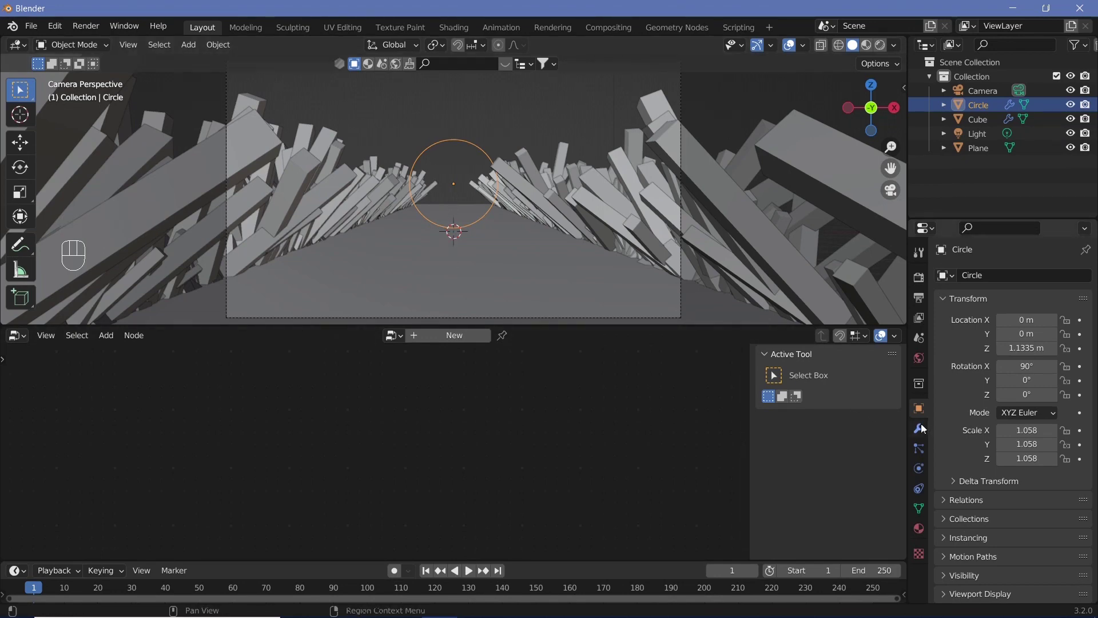
# Add Subdivision Surface and Skin modifiers to the circle and select all its vertices in Edit Mode.
pyautogui.click(925, 426)
pyautogui.moveTo(959, 280); pyautogui.dragTo(806, 503)
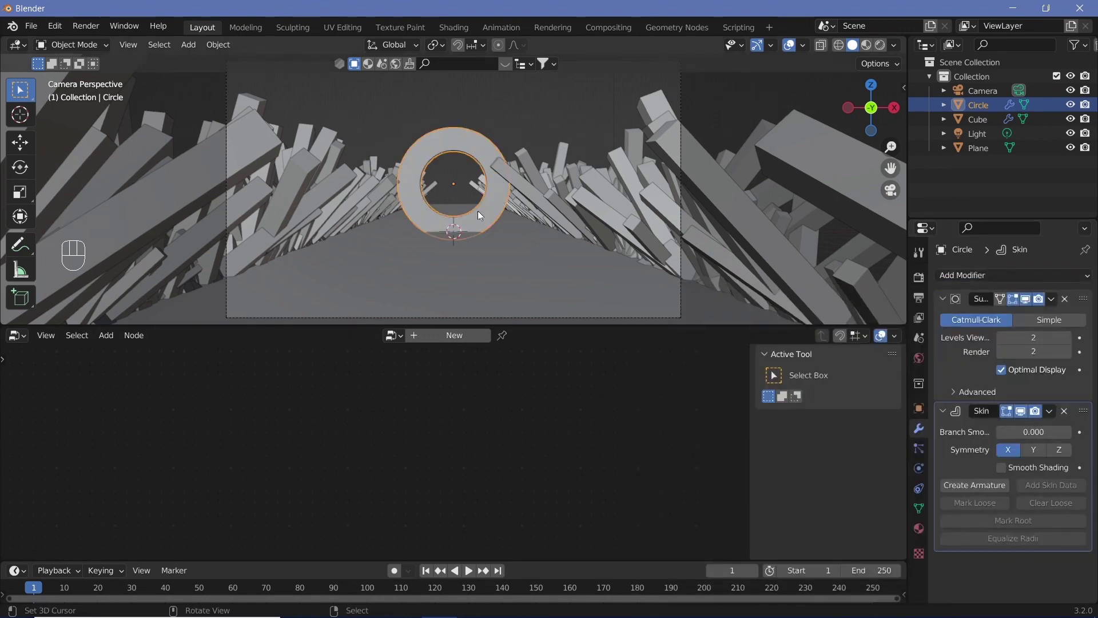
pyautogui.press('Tab')
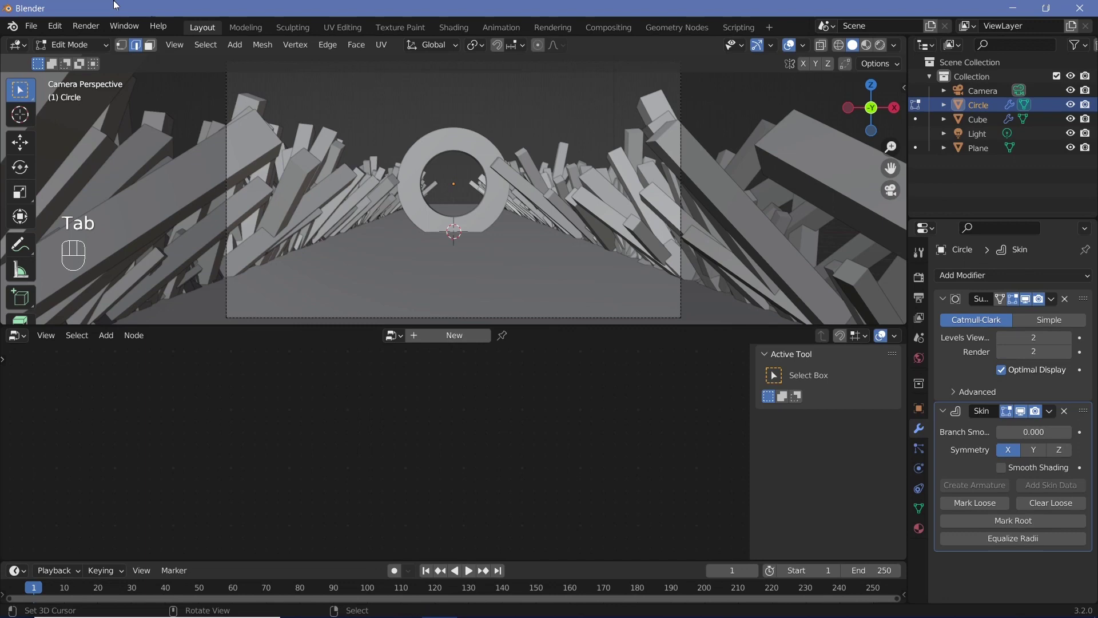
pyautogui.press('1')
pyautogui.press('1')
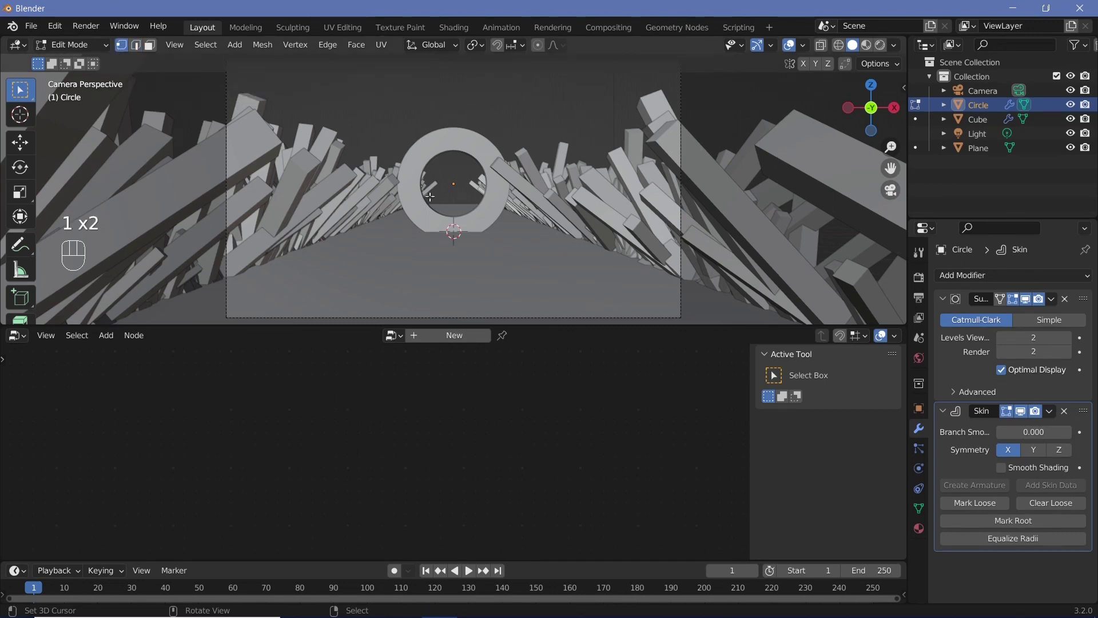
pyautogui.press('a')
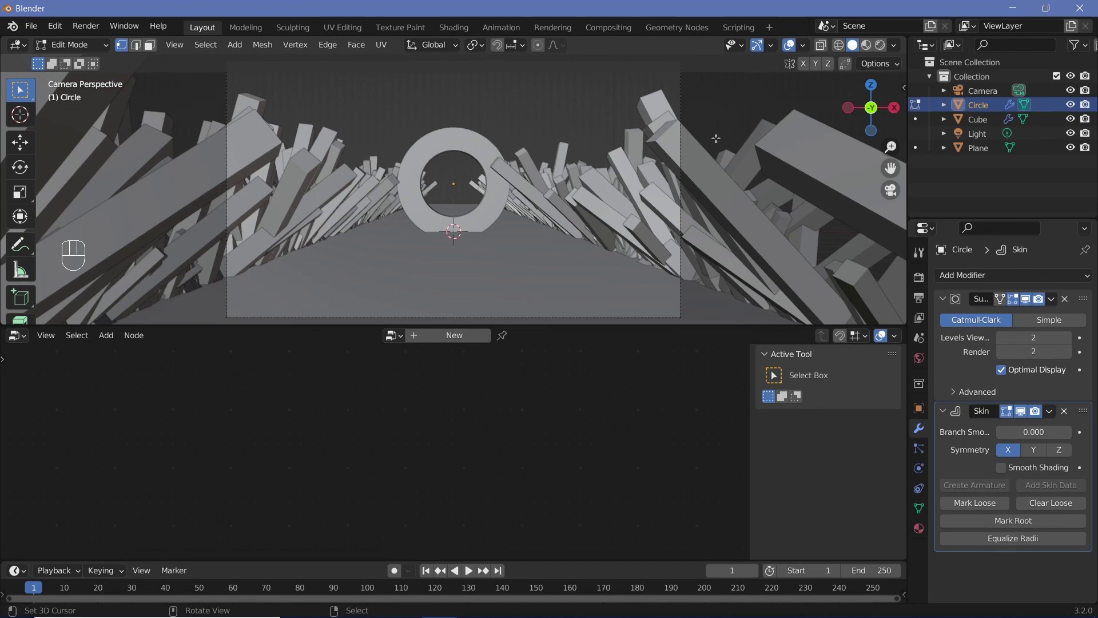
# Shrink the skin radius so the ring is thin, then raise the ring along Z.
pyautogui.click(824, 48)
pyautogui.click(822, 50)
pyautogui.click(844, 49)
pyautogui.click(838, 45)
pyautogui.click(854, 52)
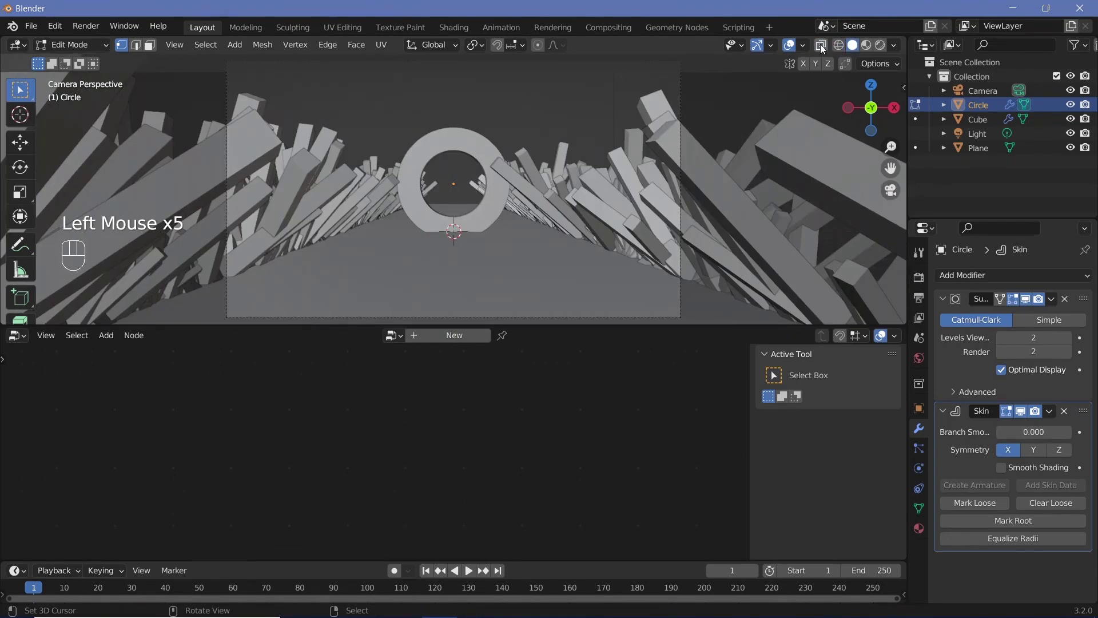
pyautogui.click(824, 47)
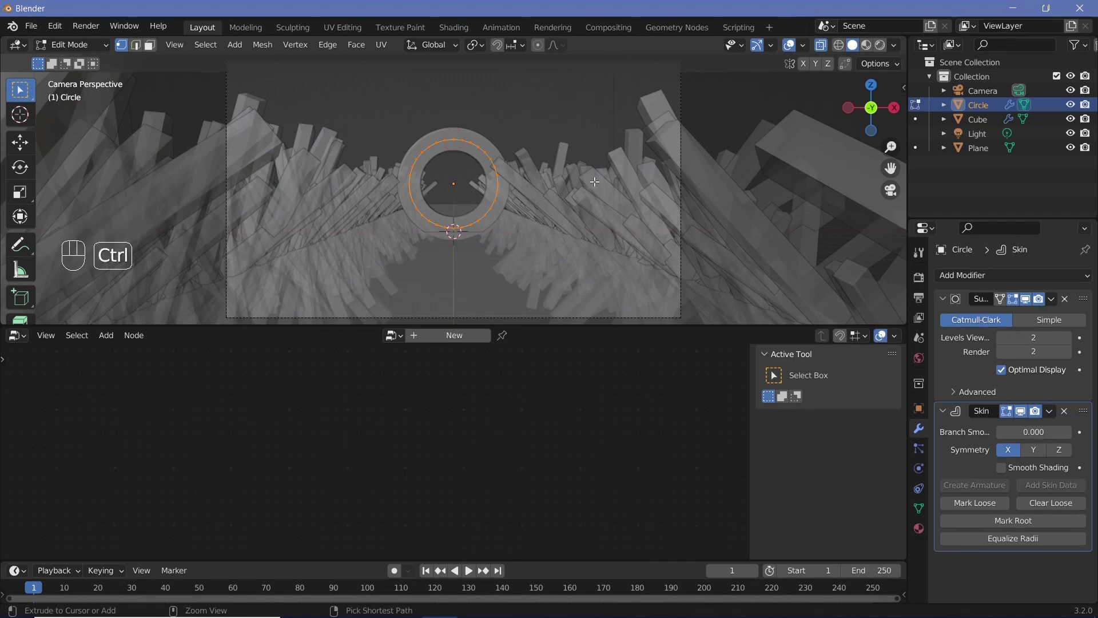
pyautogui.press('ctrl+a')
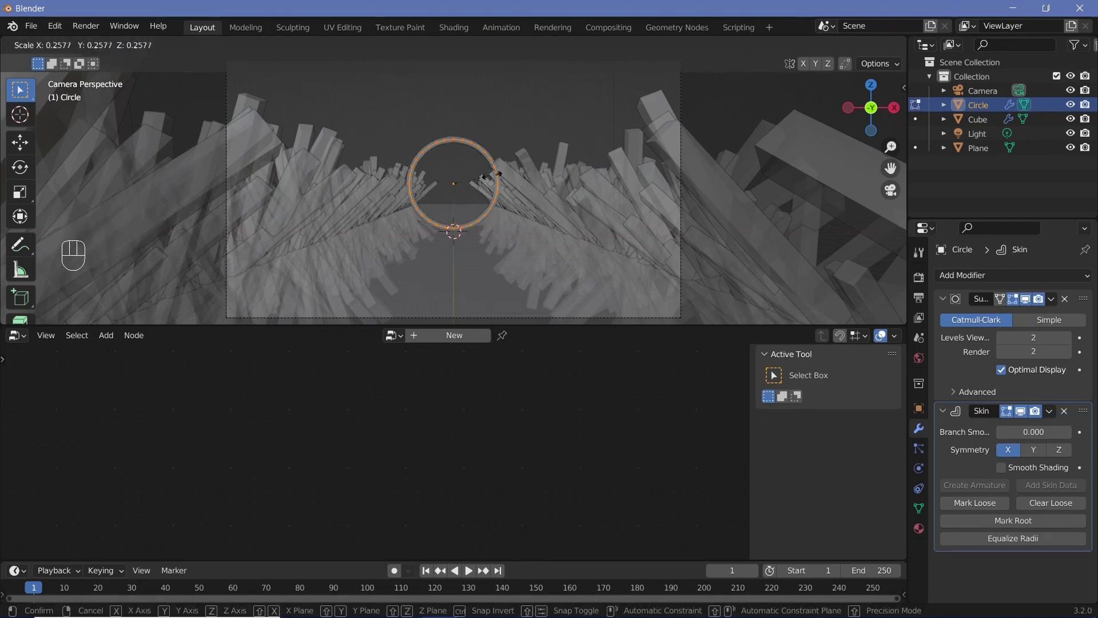
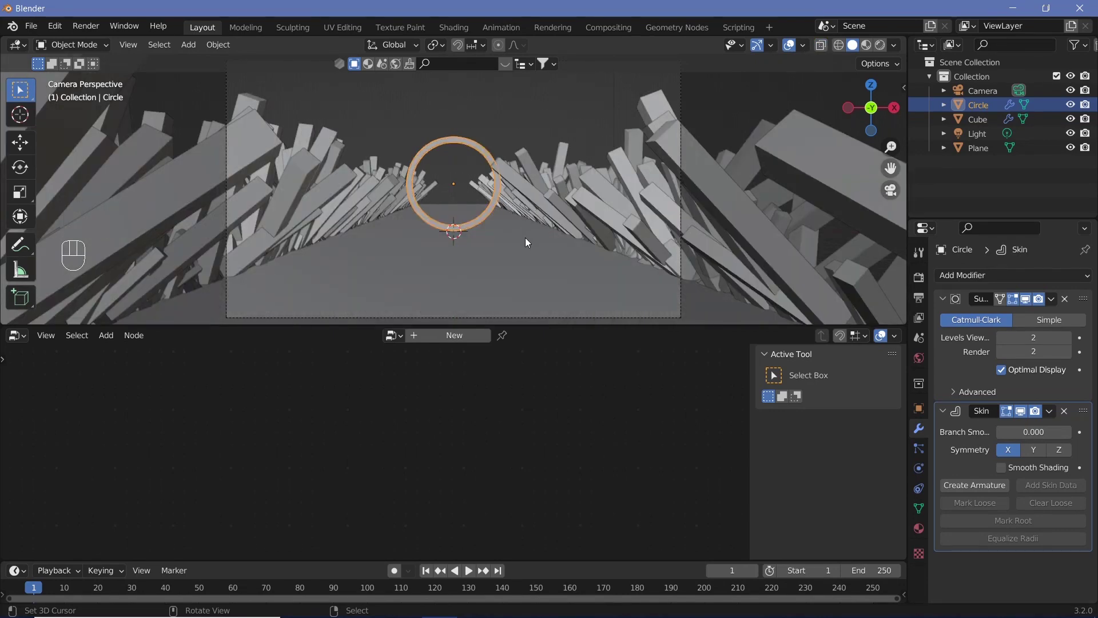
pyautogui.press('g')
pyautogui.press('z')
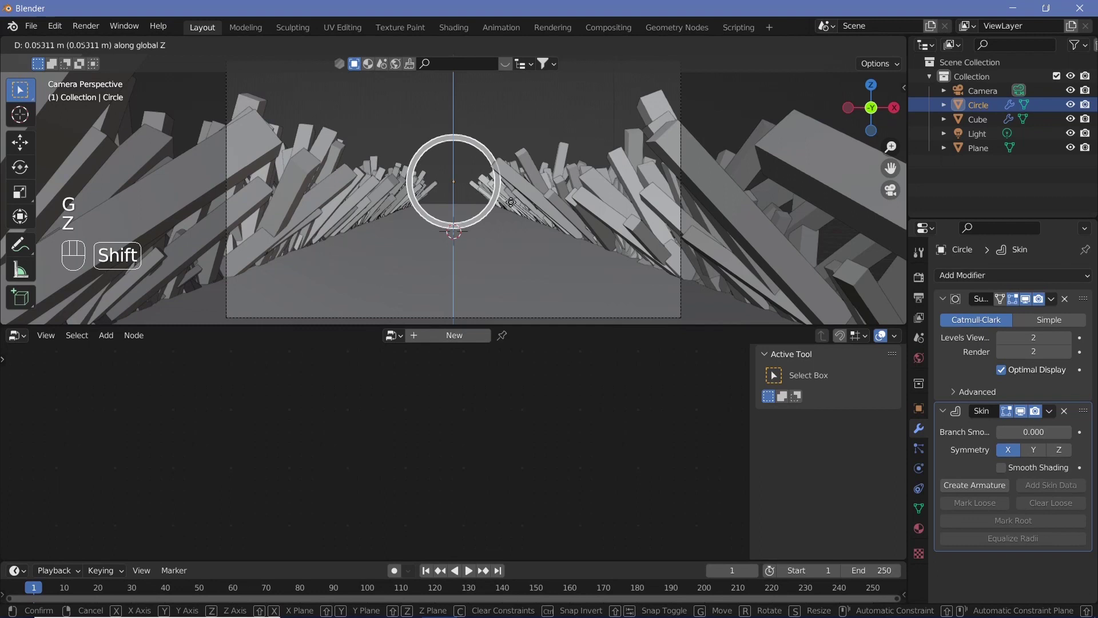
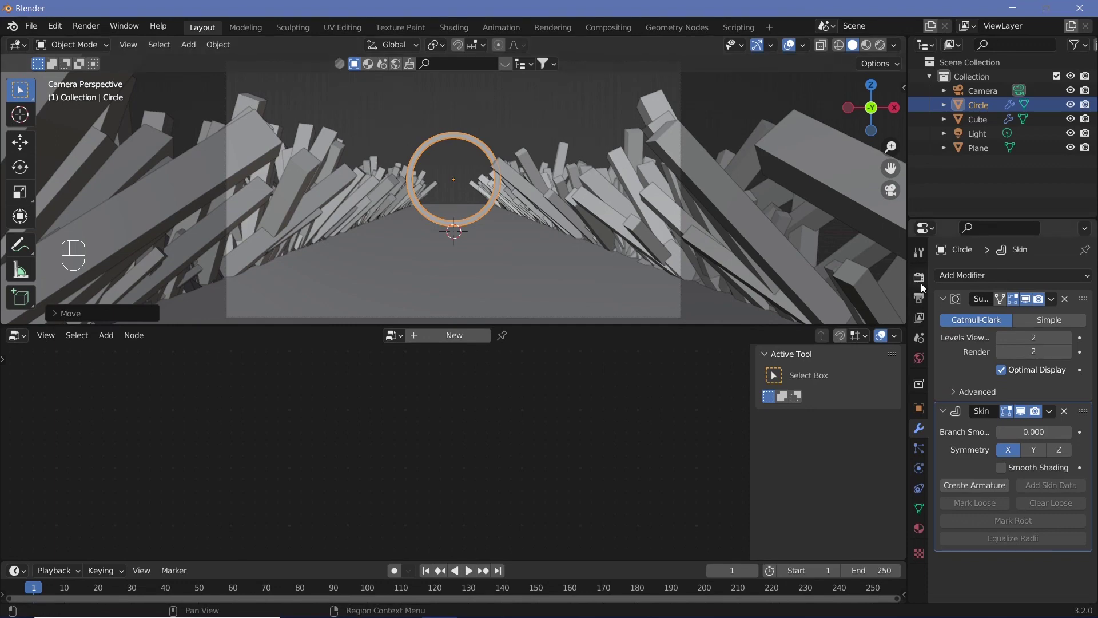
# Enable Ambient Occlusion, Bloom and Screen Space Reflections in Eevee, with bloom radius 6.5 and intensity 0.02.
pyautogui.click(923, 287)
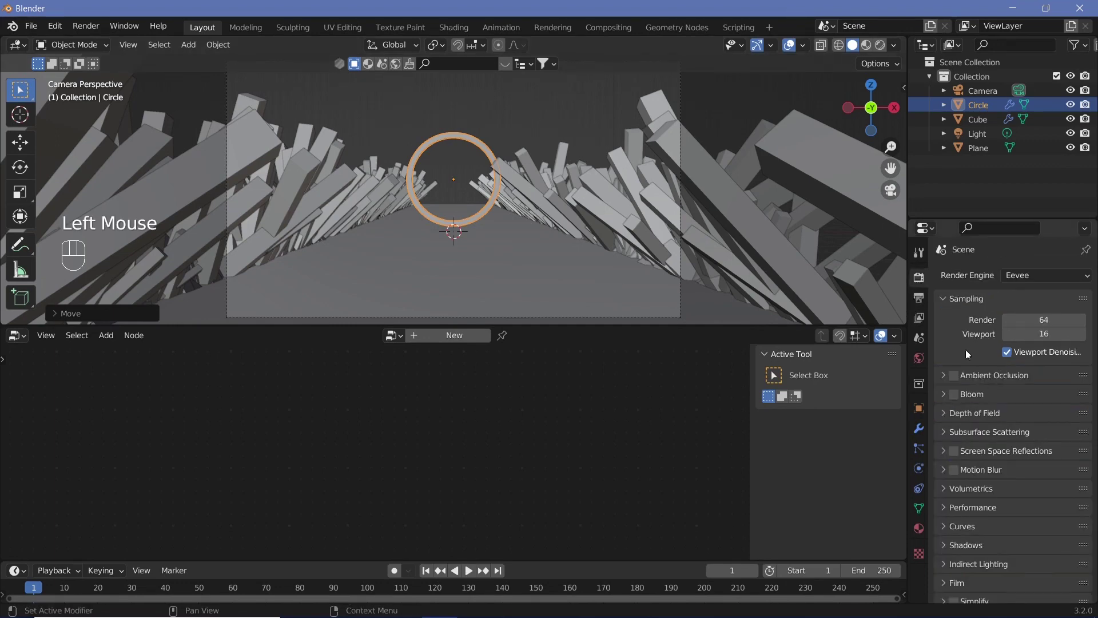
pyautogui.click(956, 380)
pyautogui.click(962, 399)
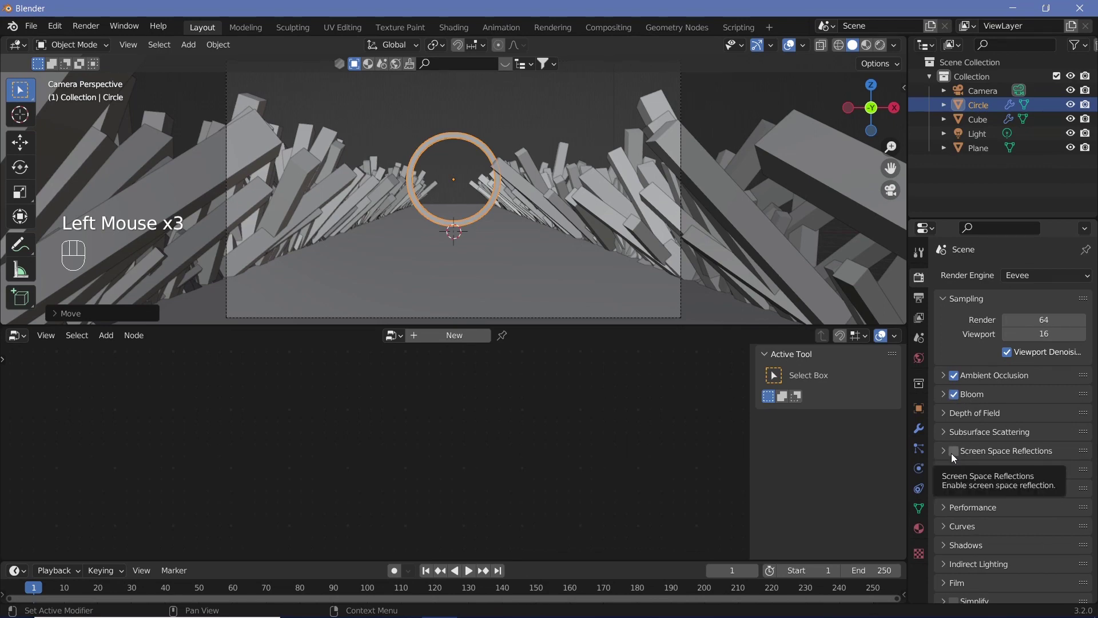
pyautogui.click(956, 457)
pyautogui.click(950, 395)
pyautogui.moveTo(1070, 472); pyautogui.dragTo(1032, 478)
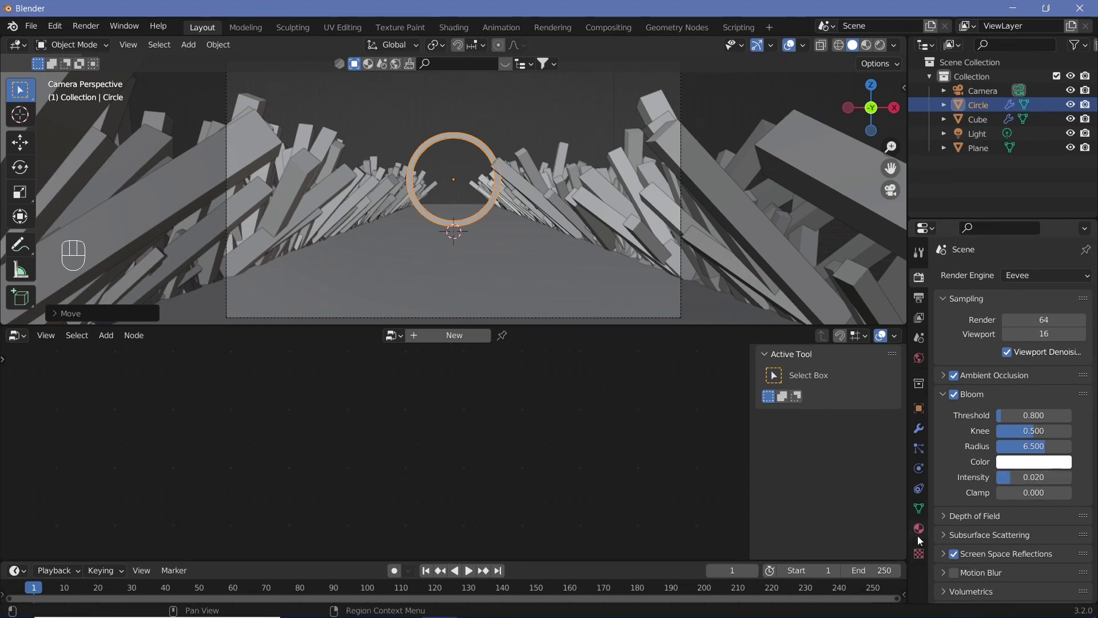
# Switch the viewport to Rendered shading and turn the lower editor into the Shader Editor.
pyautogui.click(919, 533)
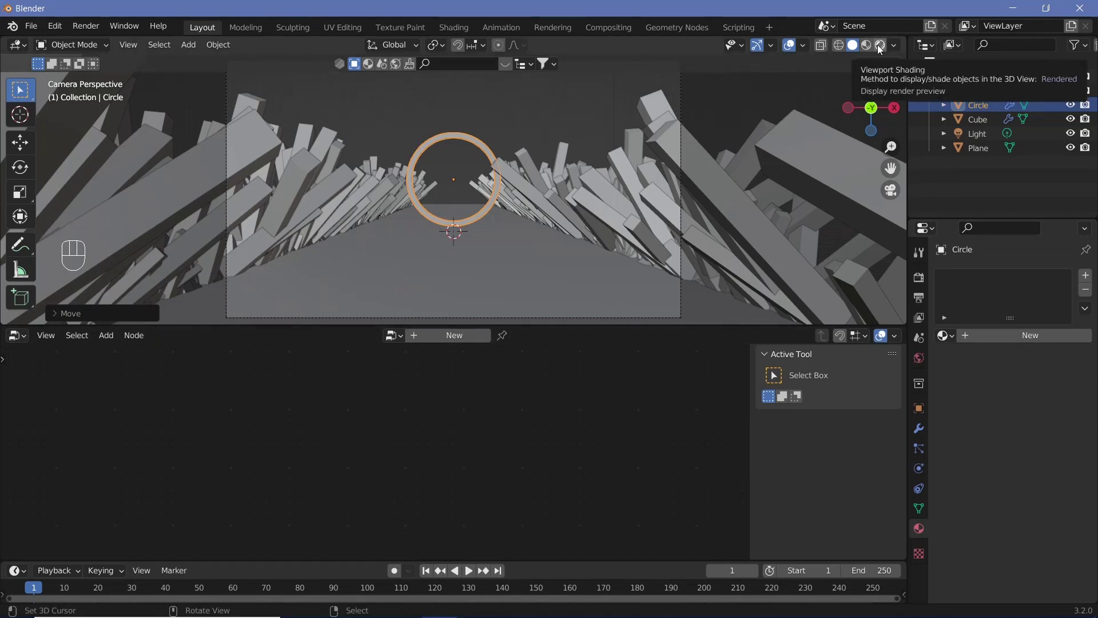
pyautogui.click(879, 49)
pyautogui.click(795, 52)
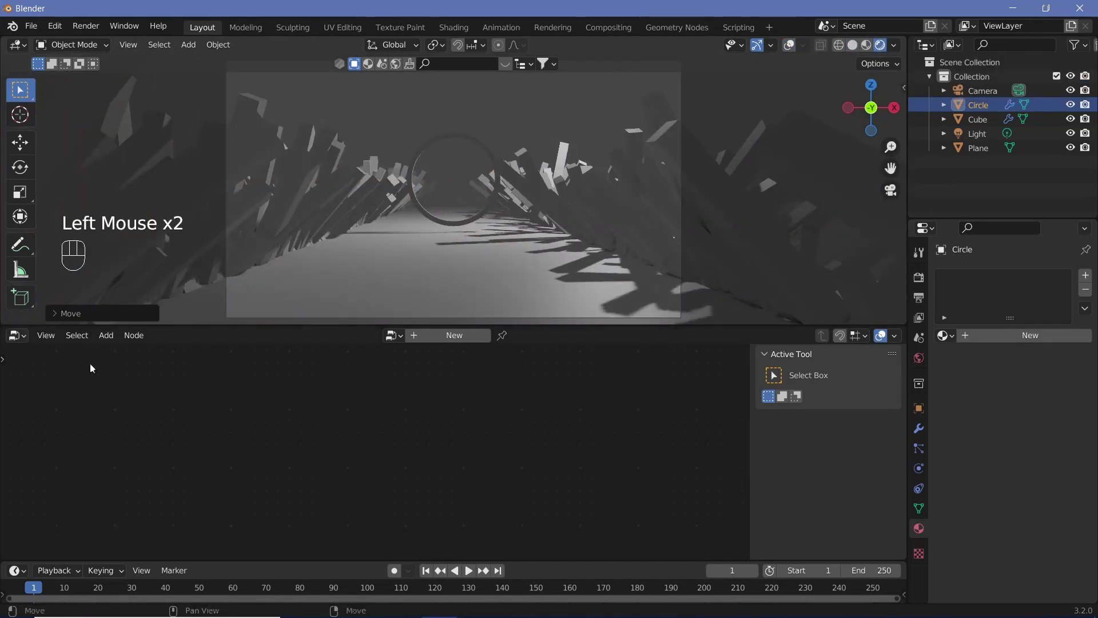
pyautogui.moveTo(29, 337); pyautogui.dragTo(68, 472)
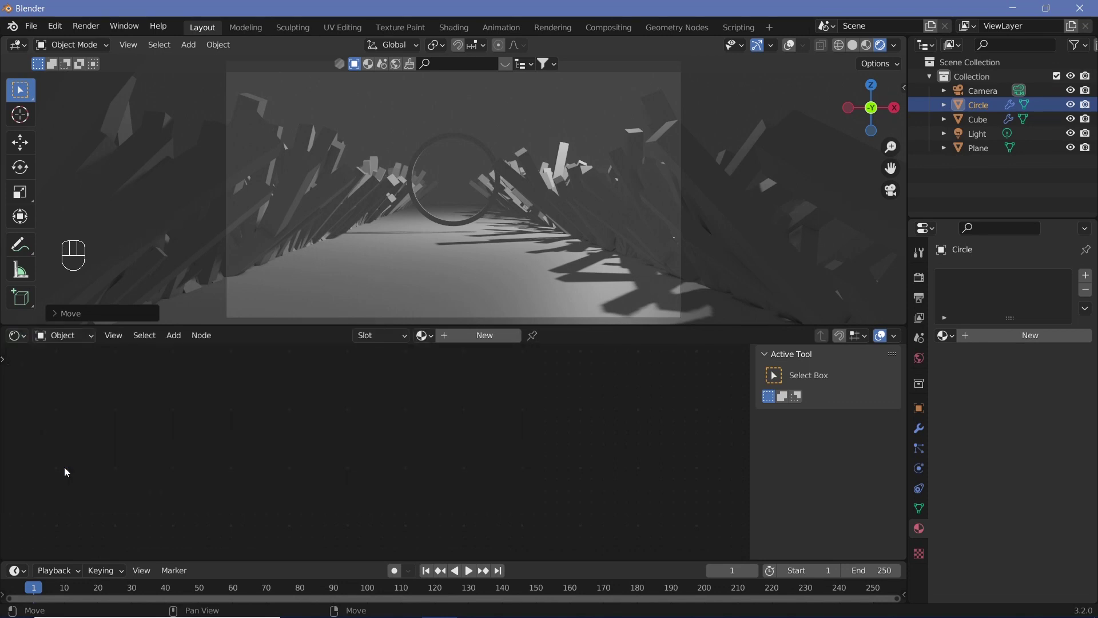
# Select the shards object and search for a node to add near its Group Output.
pyautogui.click(69, 471)
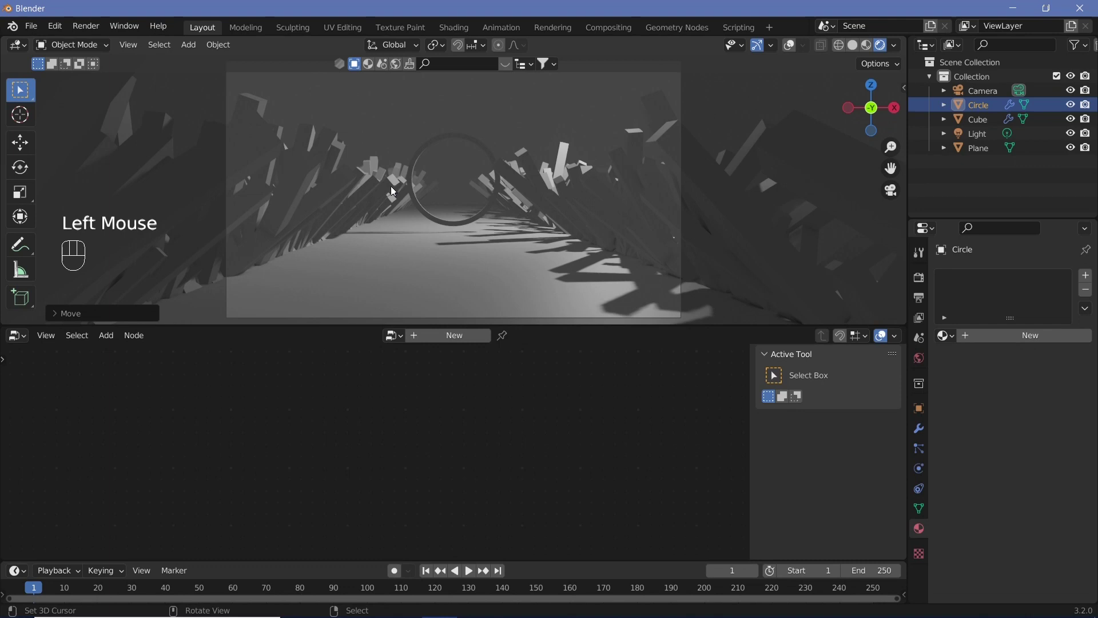
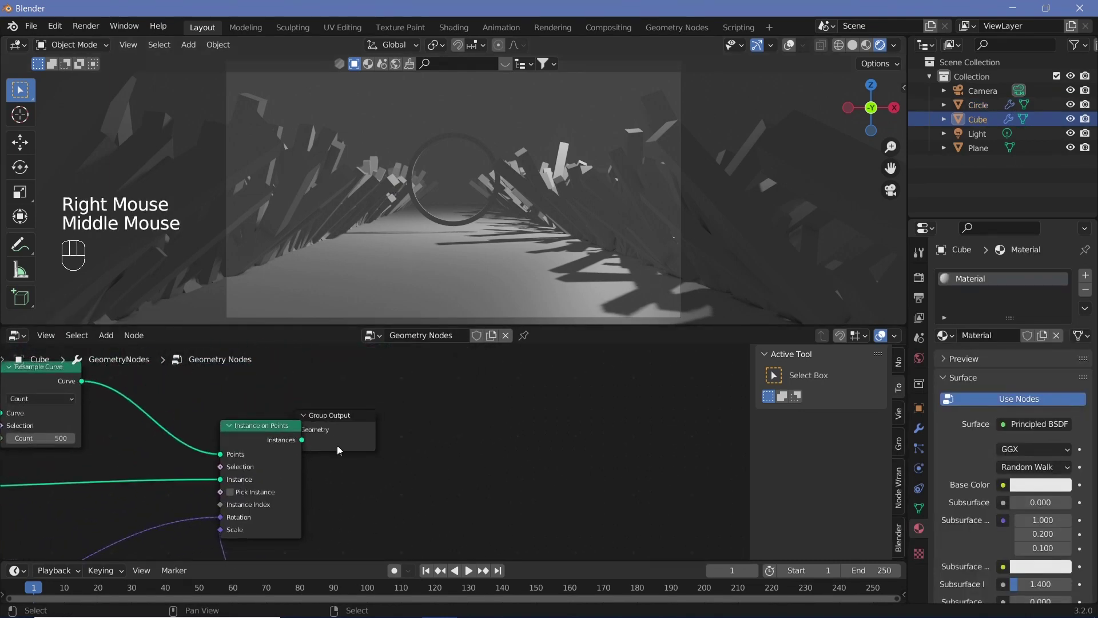
pyautogui.moveTo(348, 435); pyautogui.dragTo(300, 436)
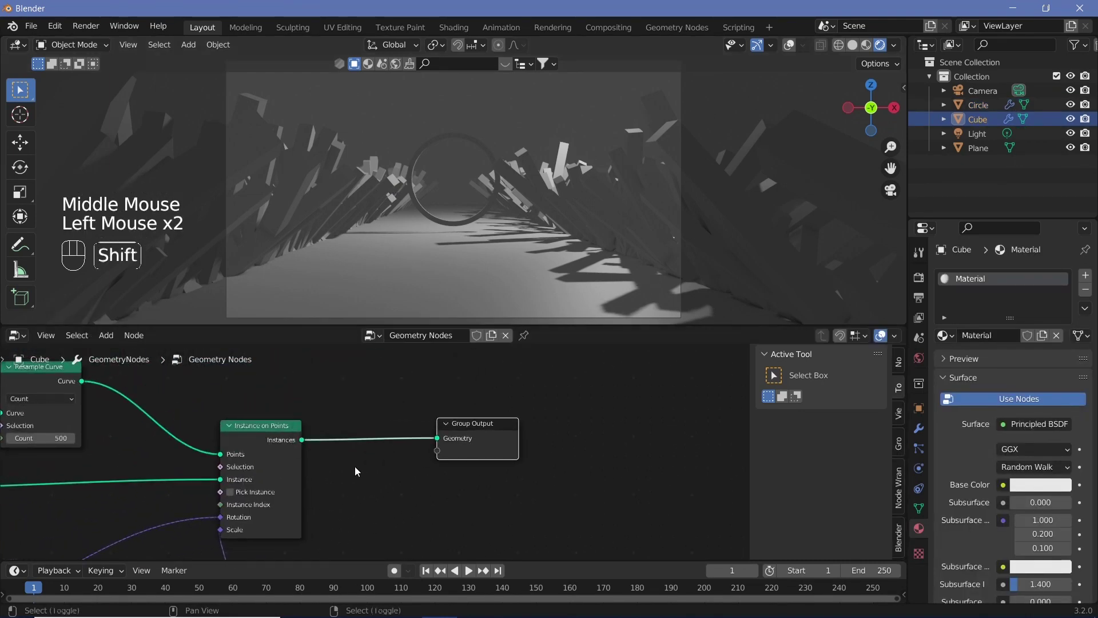
pyautogui.press('shift+a')
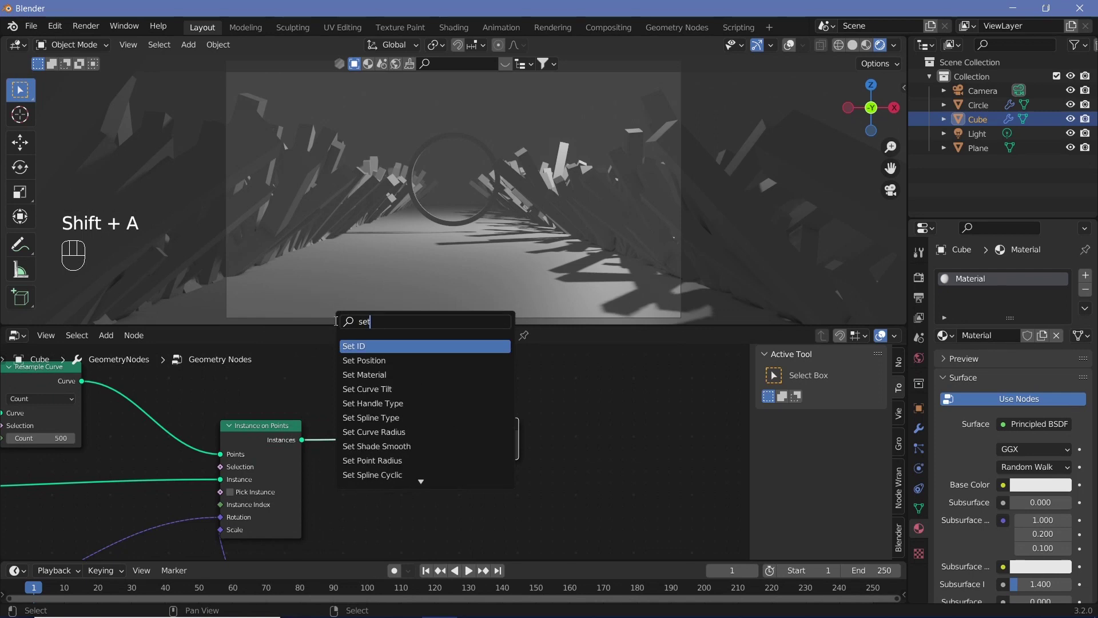
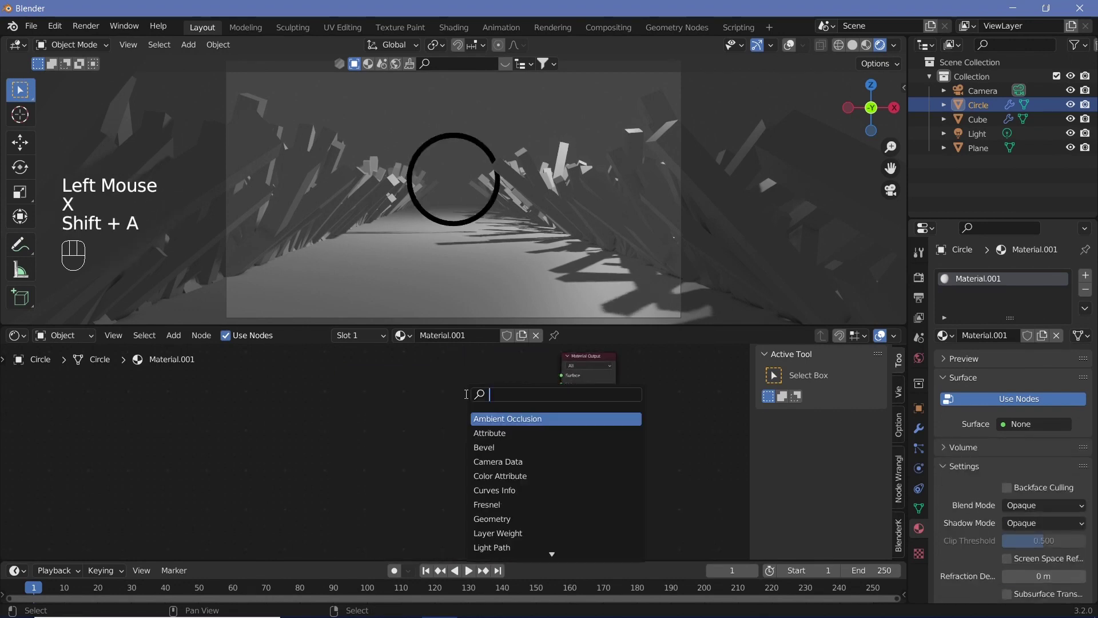
# Add a strength-10 Emission shader coloured by a Gradient Texture through a ColorRamp.
pyautogui.press('shift+a')
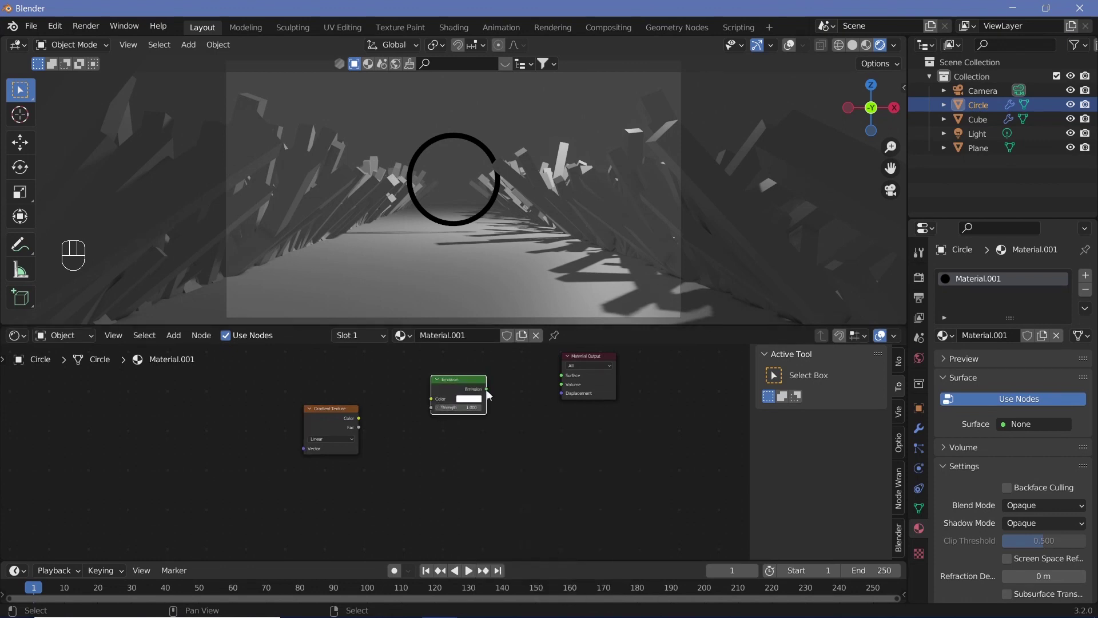
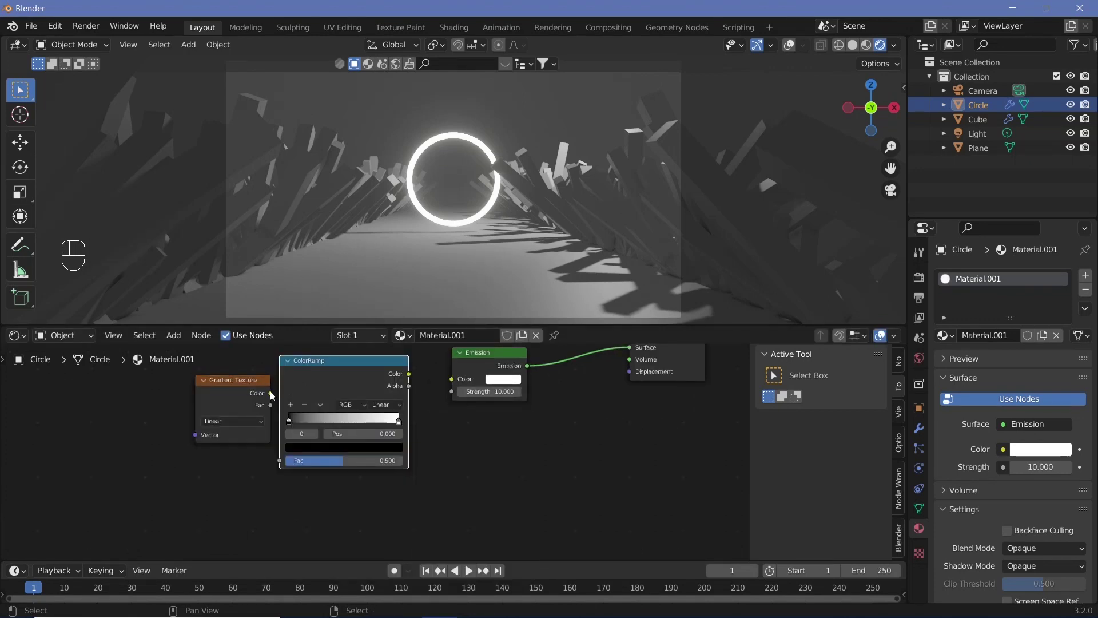
pyautogui.moveTo(275, 396); pyautogui.dragTo(402, 439)
pyautogui.moveTo(419, 380); pyautogui.dragTo(459, 456)
pyautogui.middleClick(458, 456)
pyautogui.click(380, 384)
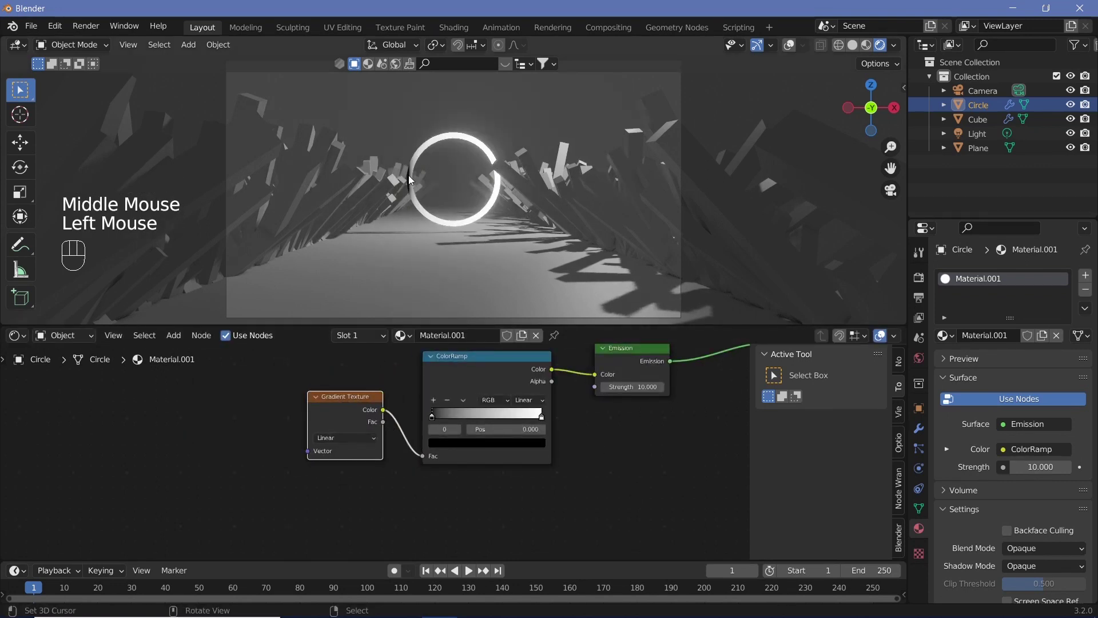
pyautogui.click(334, 404)
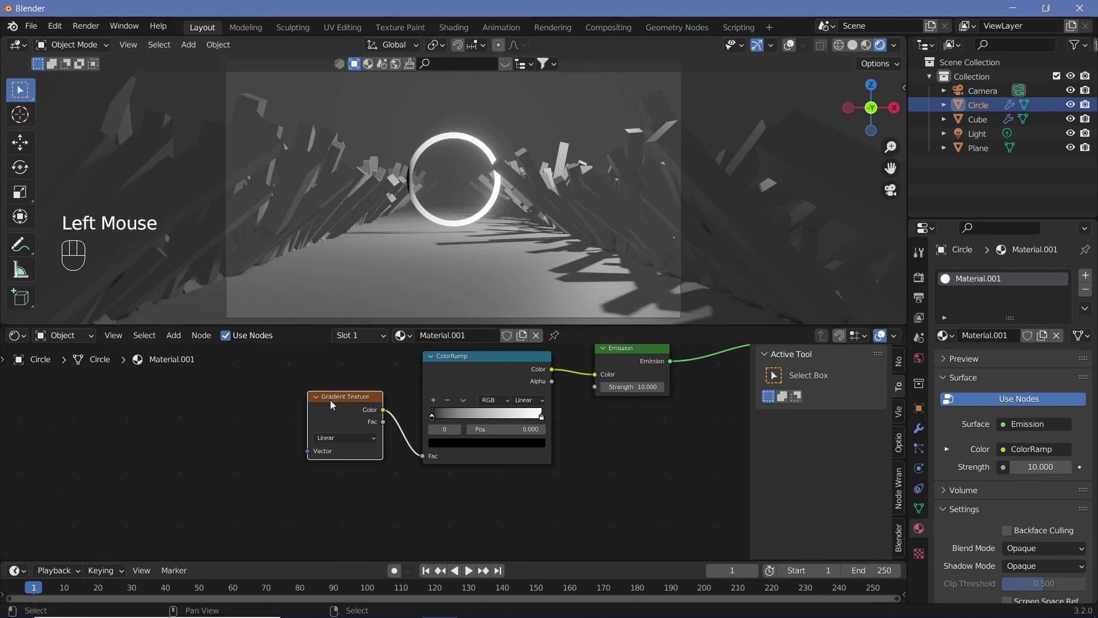
# Add Texture Coordinate and Mapping nodes to the gradient and adjust the ramp's dark stop.
pyautogui.press('ctrl+t')
pyautogui.middleClick(302, 366)
pyautogui.scroll(-3)
pyautogui.middleClick(422, 398)
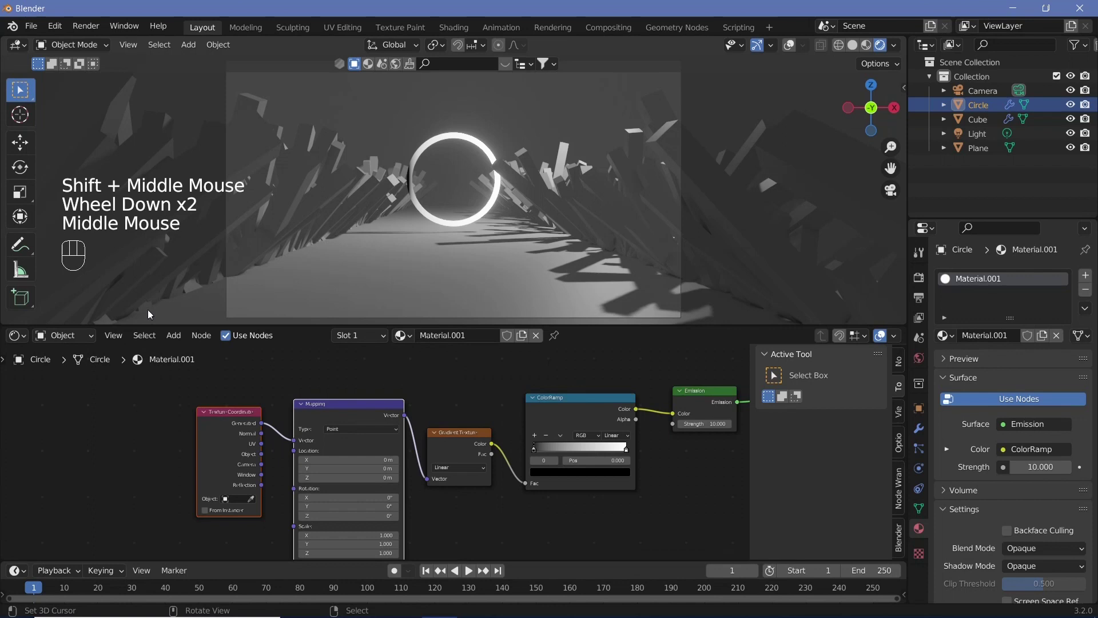
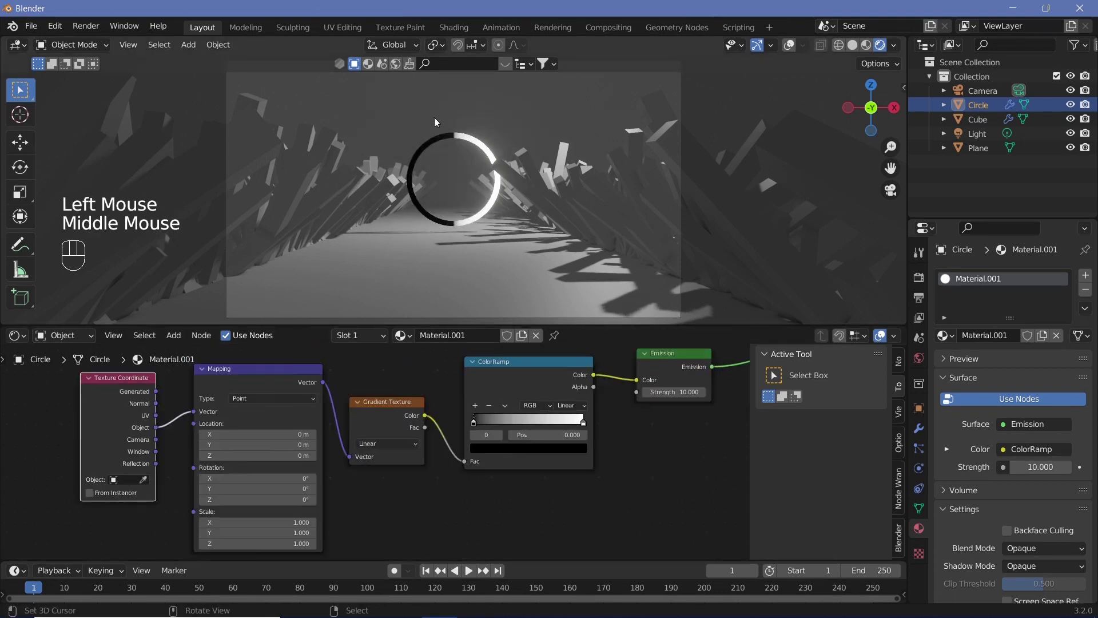
pyautogui.middleClick(466, 407)
pyautogui.scroll(3)
pyautogui.moveTo(456, 384); pyautogui.dragTo(486, 447)
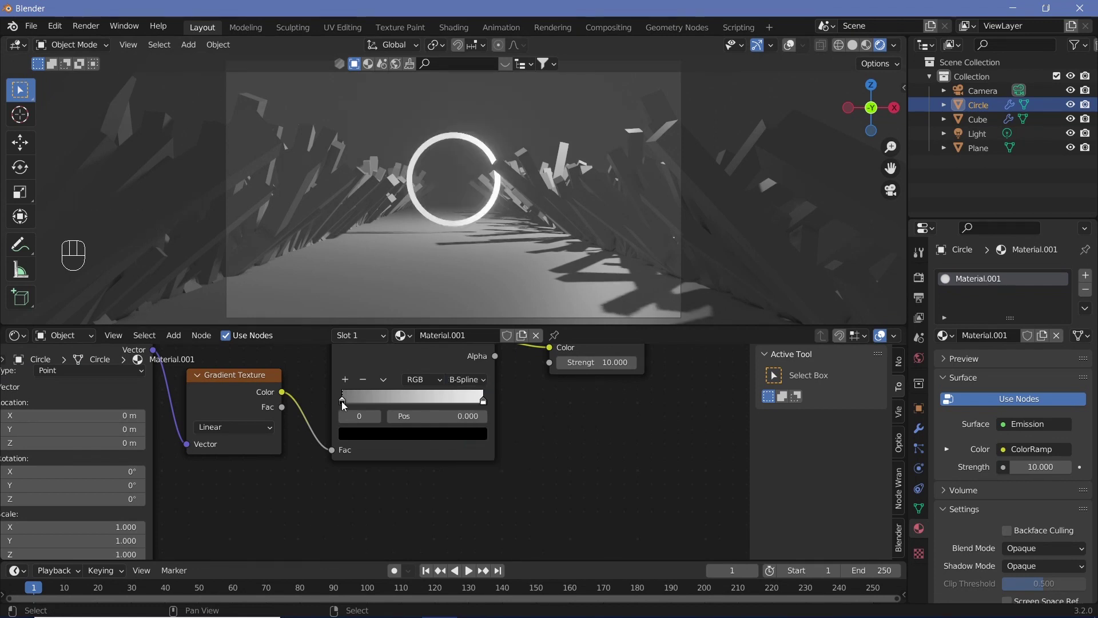
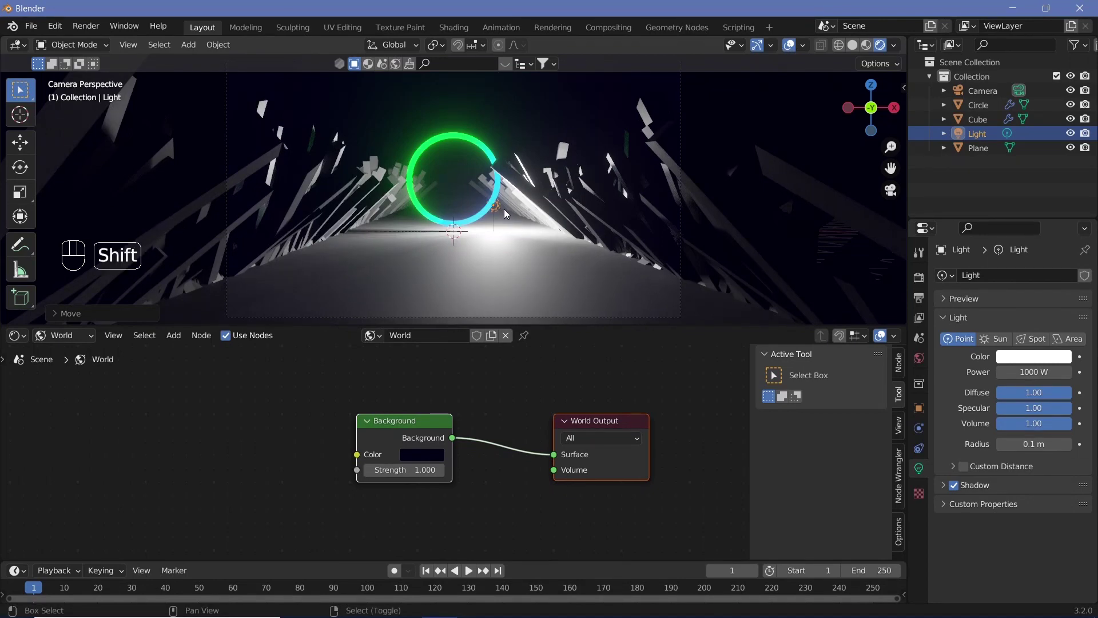
# Duplicate the point light to the ring's upper left, colour it saturated green and zero its specular.
pyautogui.press('shift+d')
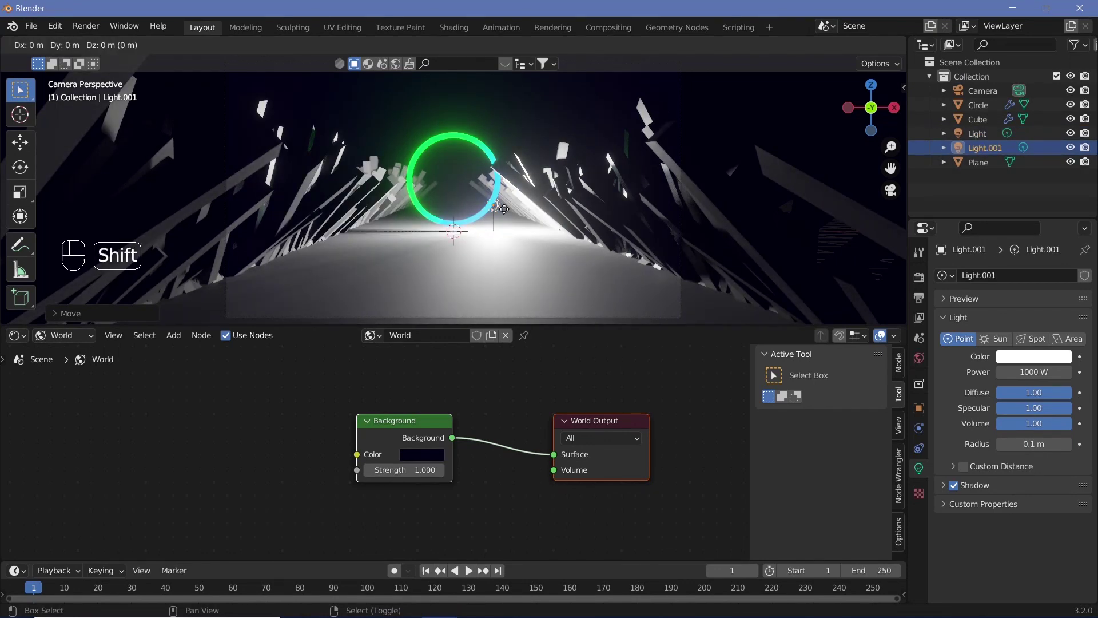
pyautogui.press('shift+y')
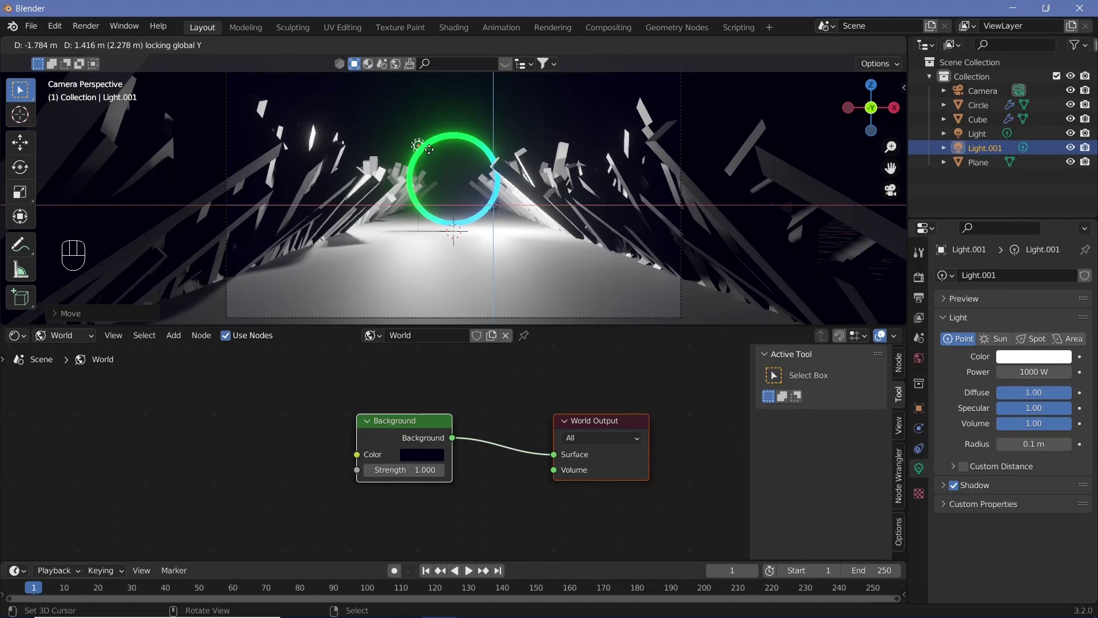
pyautogui.click(1070, 367)
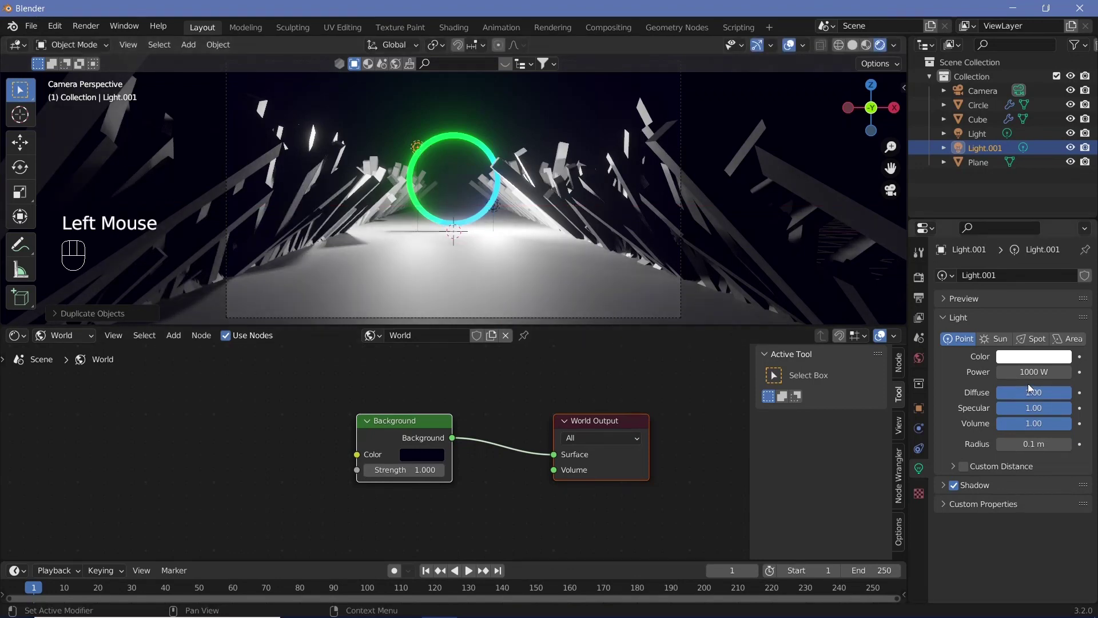
pyautogui.click(1070, 367)
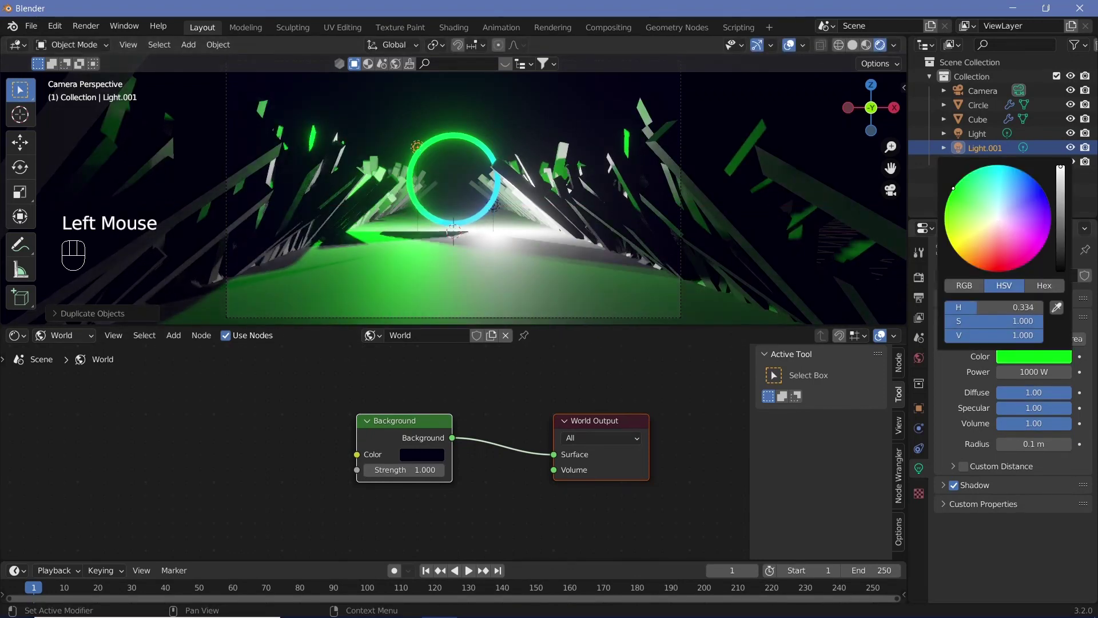
pyautogui.moveTo(498, 210); pyautogui.dragTo(1089, 407)
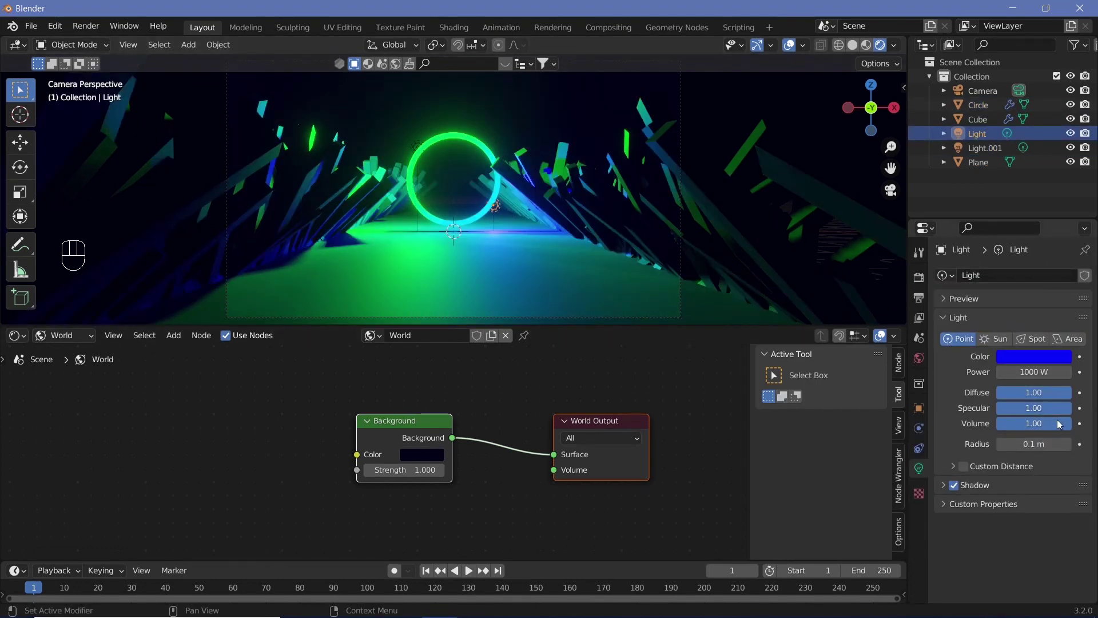
pyautogui.click(1058, 417)
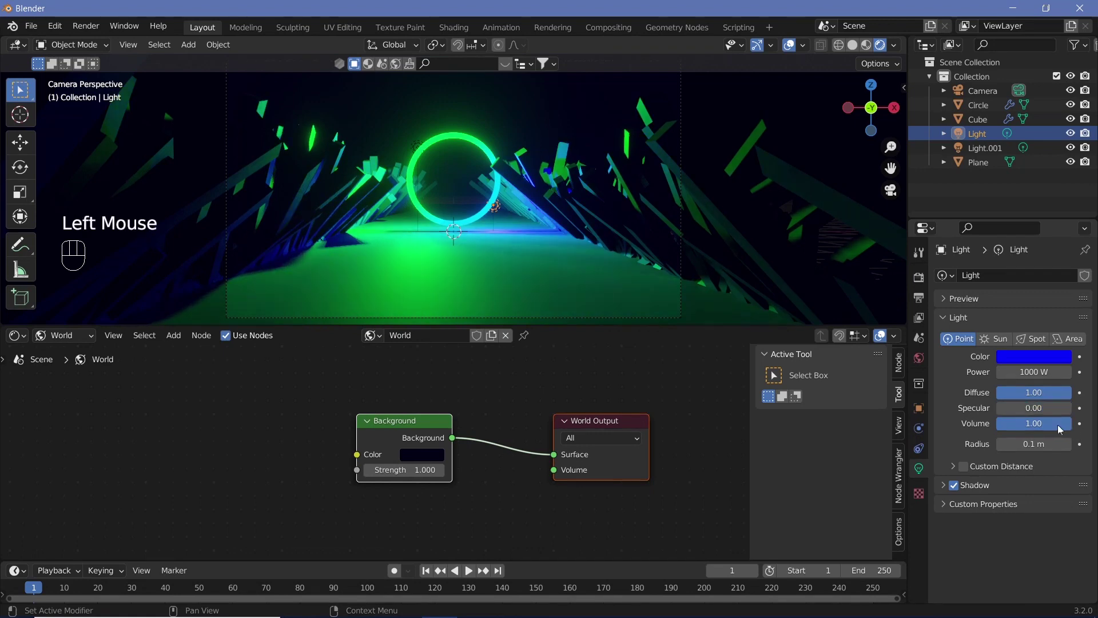
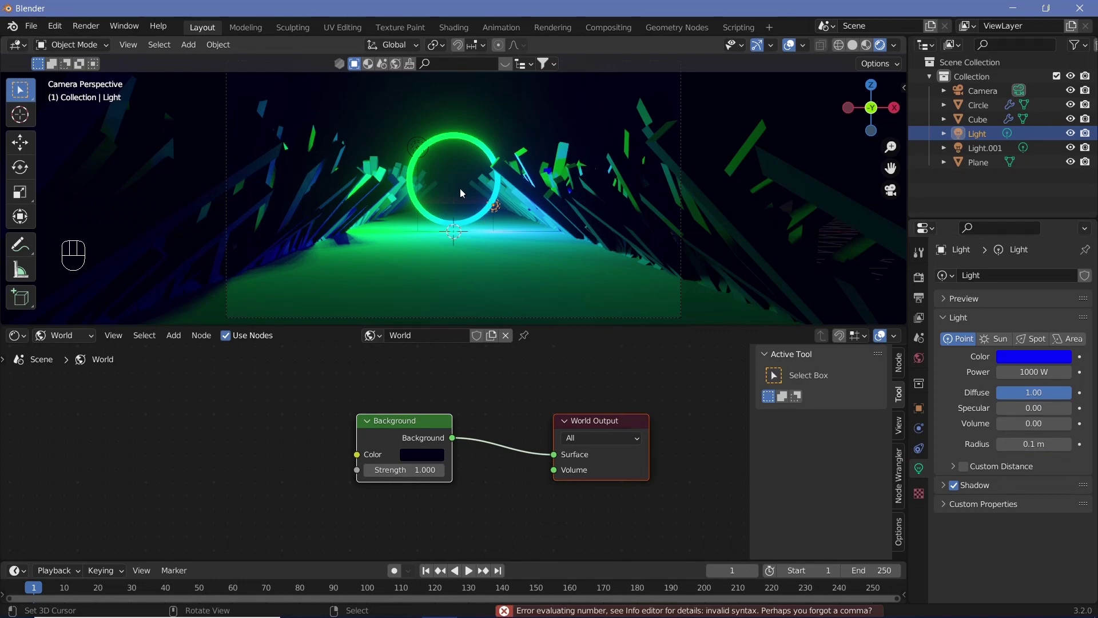
# Duplicate both lights 10 m along Y, then duplicate that pair -20 m along Y behind the ring.
pyautogui.moveTo(418, 148); pyautogui.dragTo(535, 232)
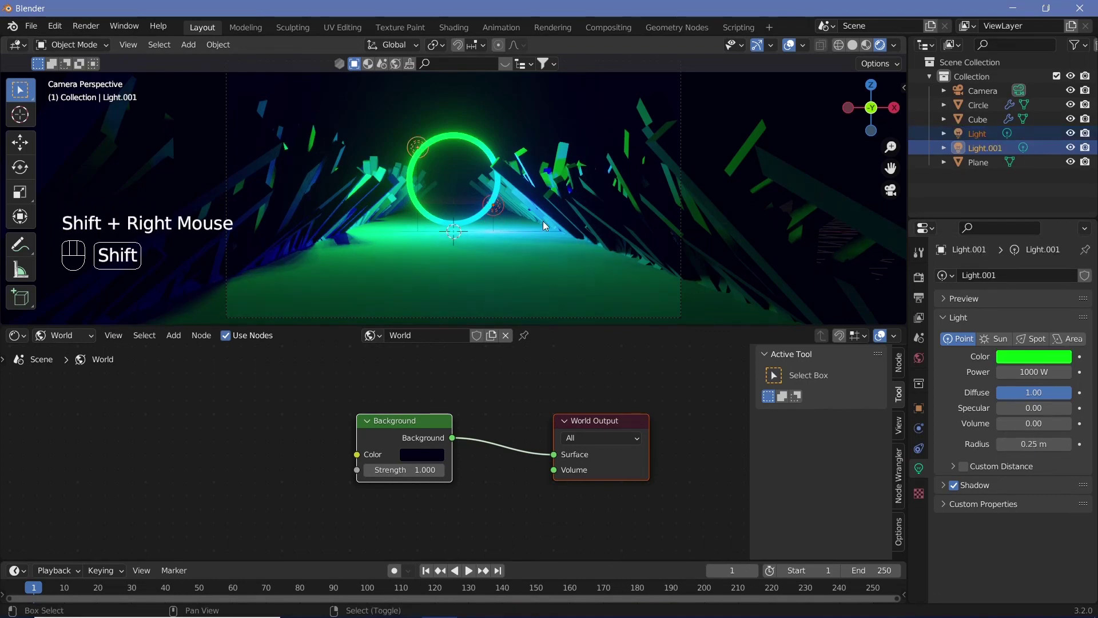
pyautogui.press('shift+d')
pyautogui.press('y')
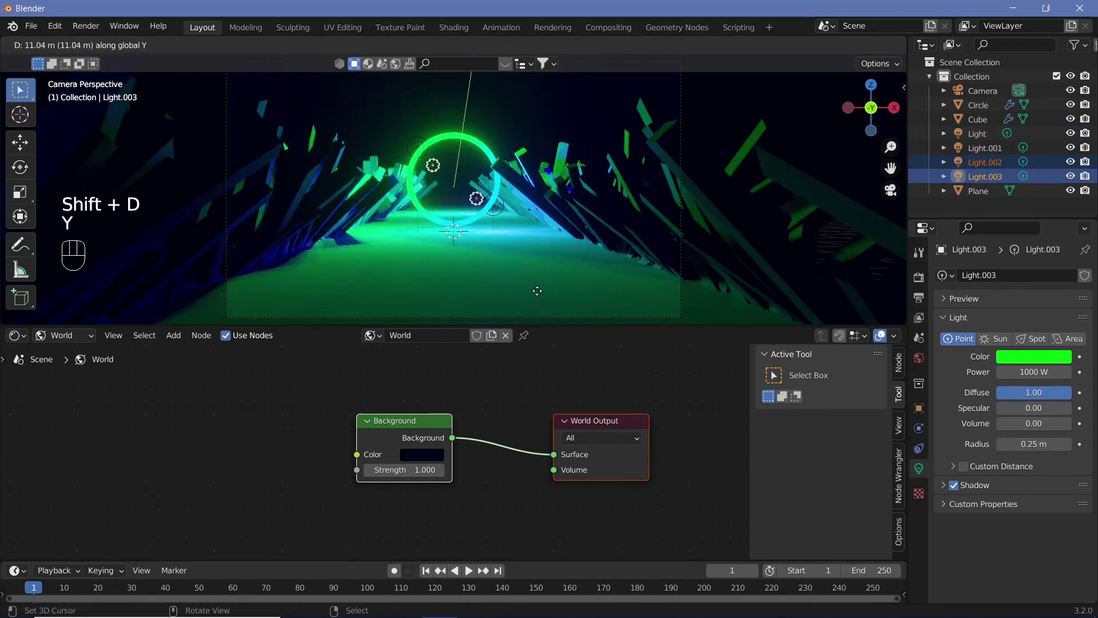
pyautogui.press('1')
pyautogui.press('0')
pyautogui.press('Return')
pyautogui.press('shift+d')
pyautogui.press('y')
pyautogui.press('2')
pyautogui.press('0')
pyautogui.press('-')
pyautogui.press('Return')
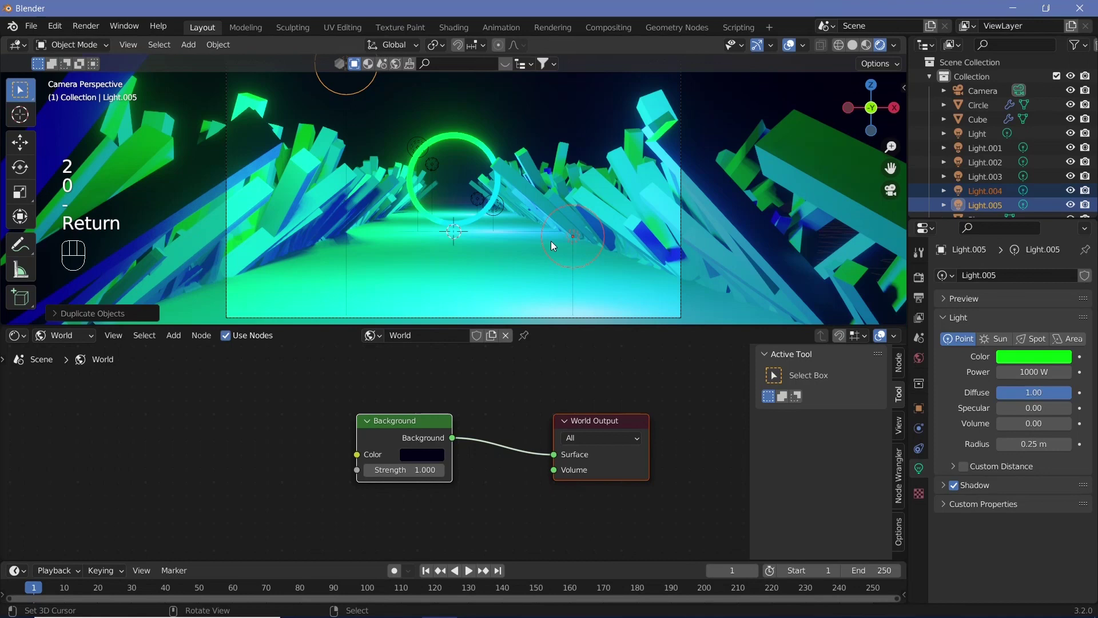
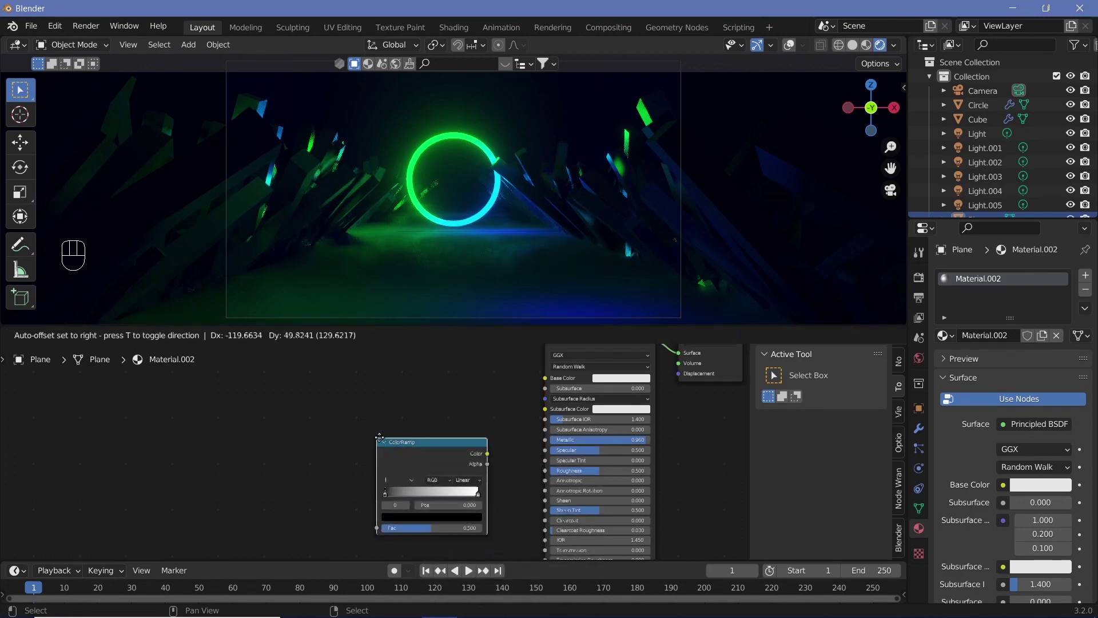
# Connect the ColorRamp's colour into the floor Principled BSDF's Roughness input.
pyautogui.press('shift+a')
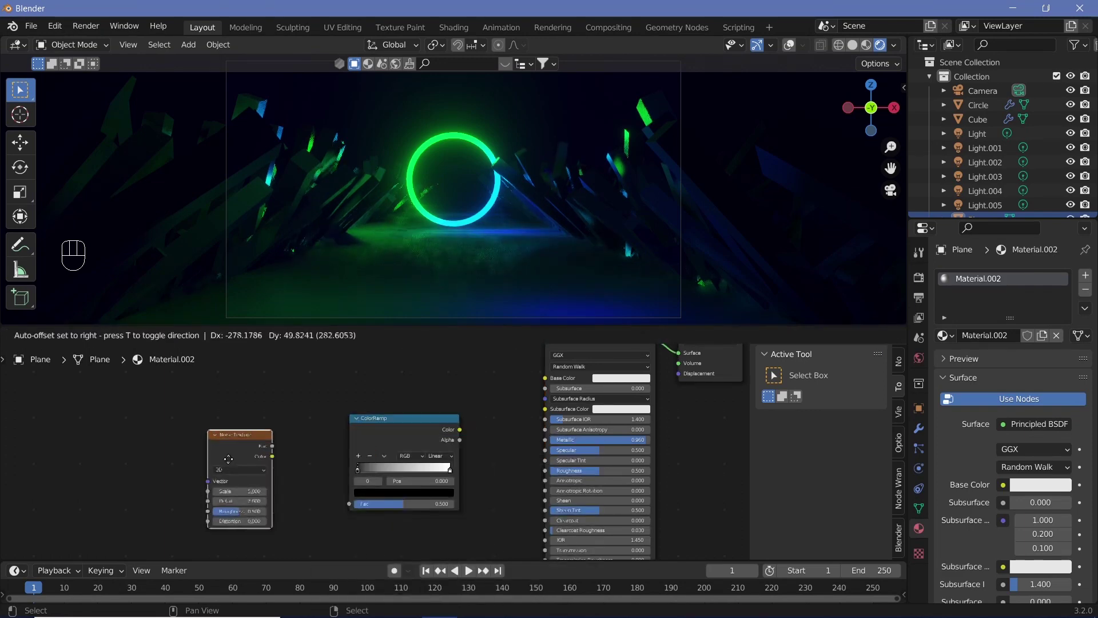
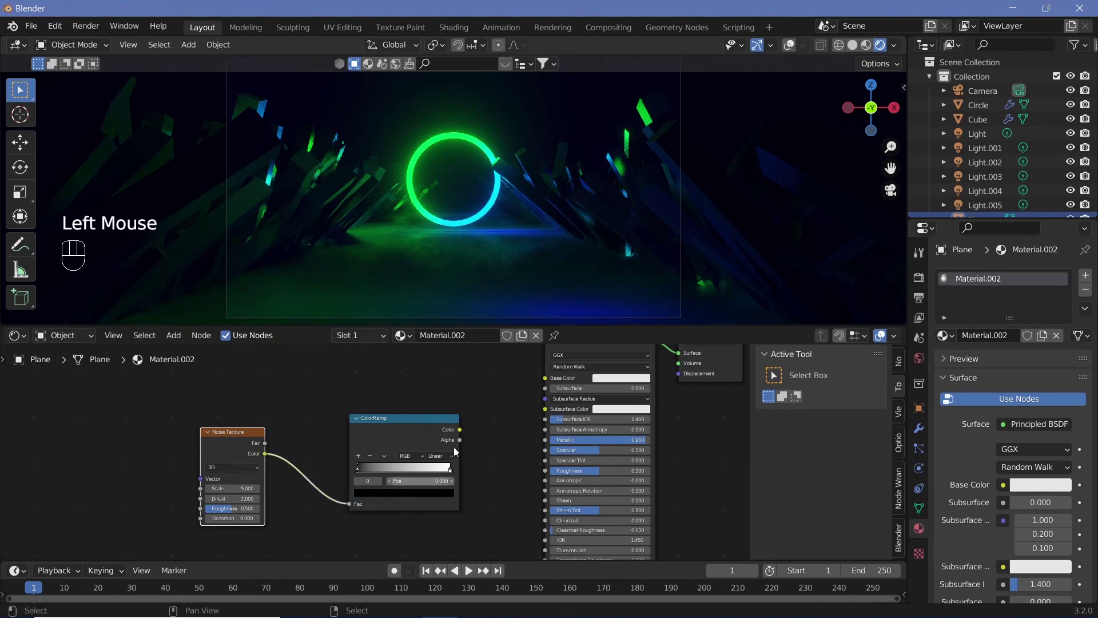
pyautogui.moveTo(477, 443); pyautogui.dragTo(498, 522)
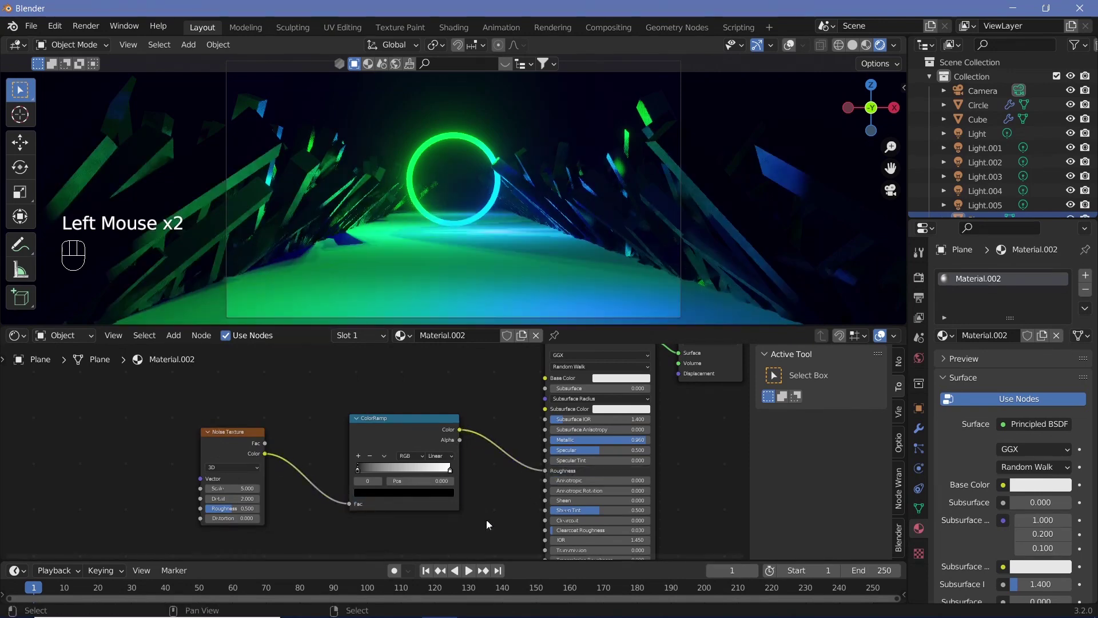
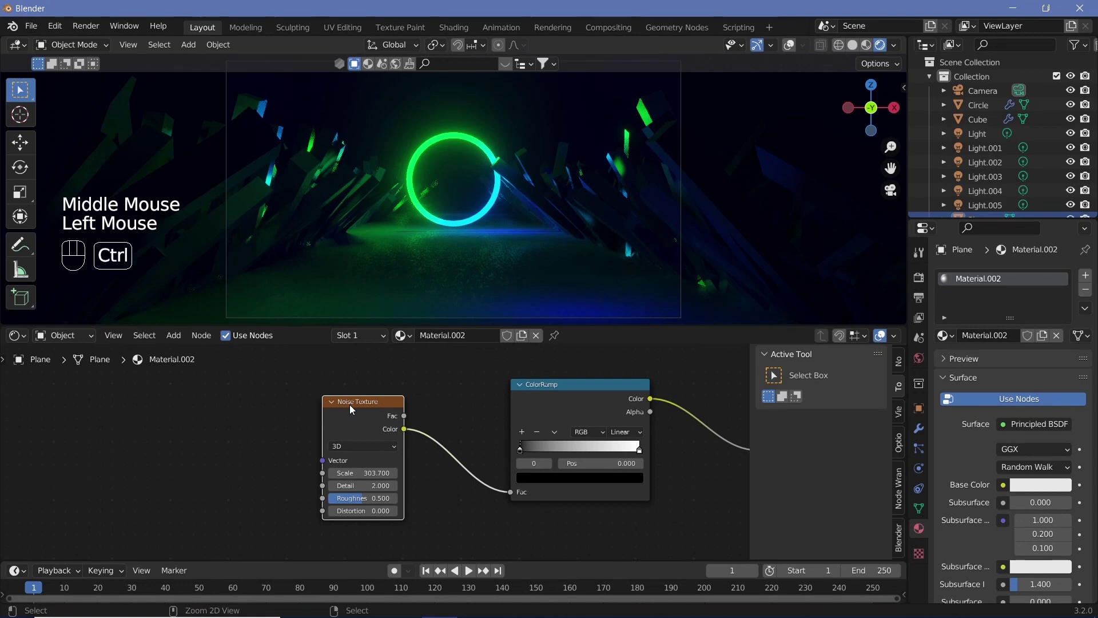
# Add Texture Coordinate and Mapping nodes to the floor's noise texture.
pyautogui.press('ctrl+t')
pyautogui.middleClick(331, 449)
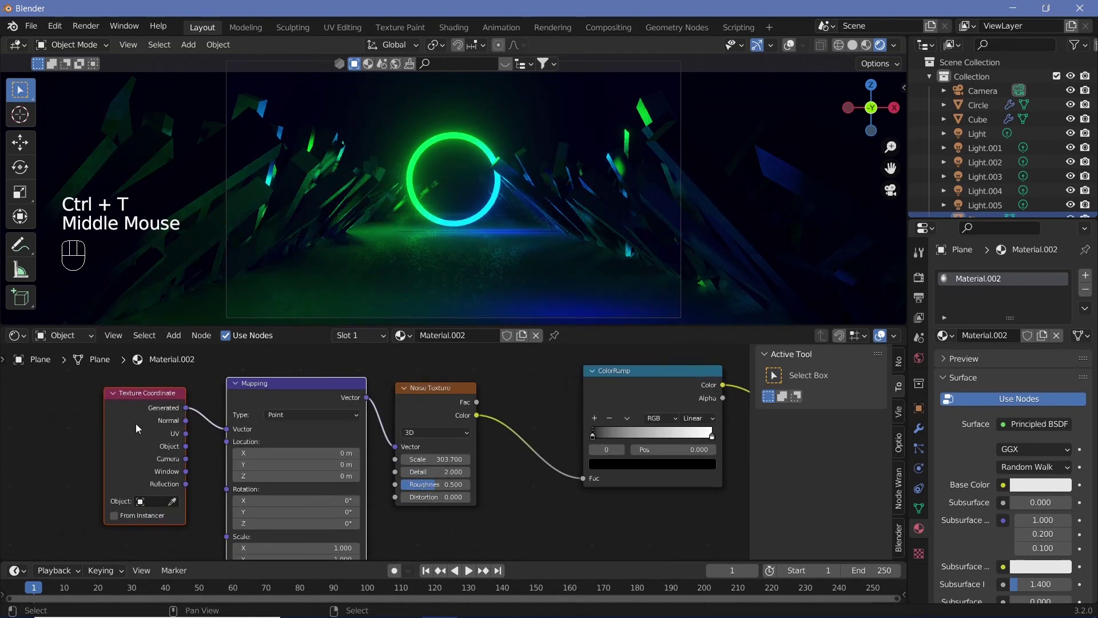
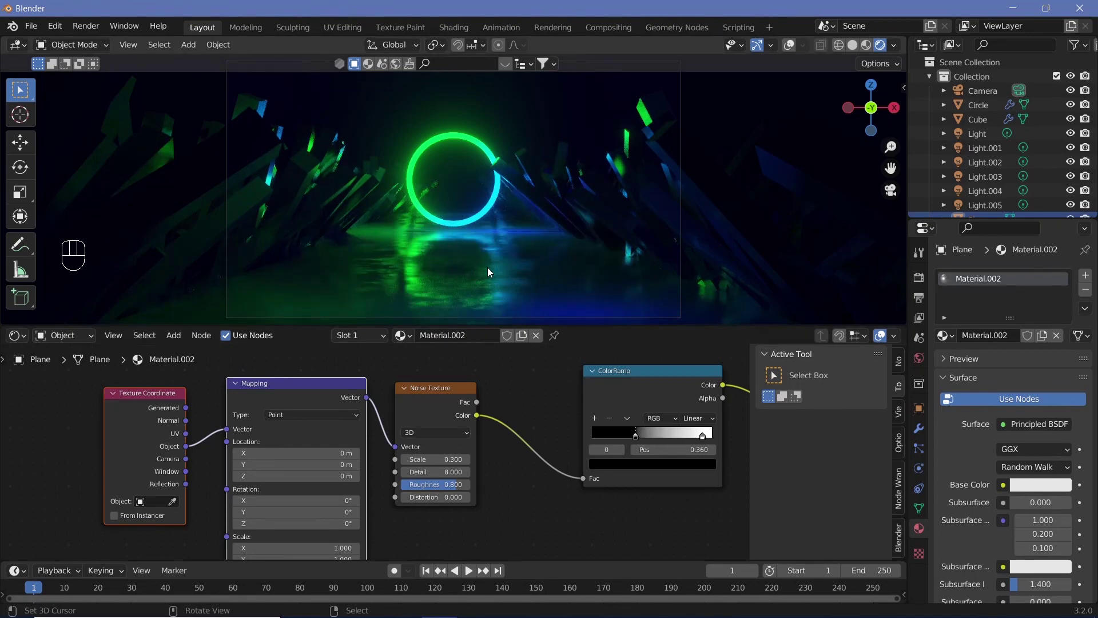
pyautogui.middleClick(405, 471)
pyautogui.scroll(-3)
# Add a Brick Texture node below the noise texture in the floor material.
pyautogui.press('shift+a')
pyautogui.scroll(-3)
pyautogui.moveTo(280, 360); pyautogui.dragTo(345, 524)
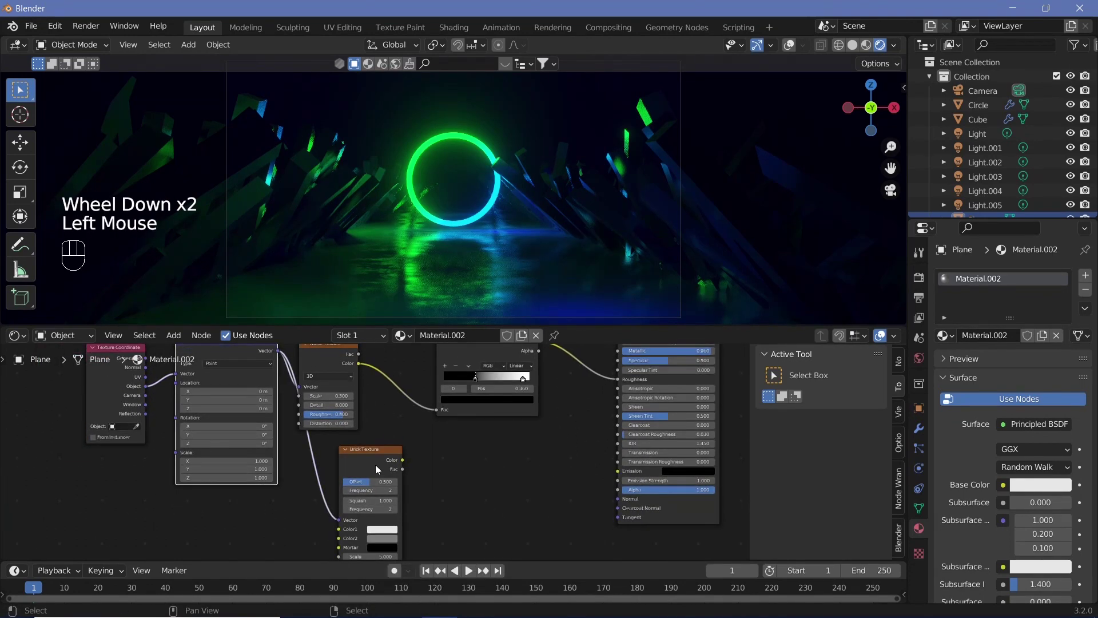
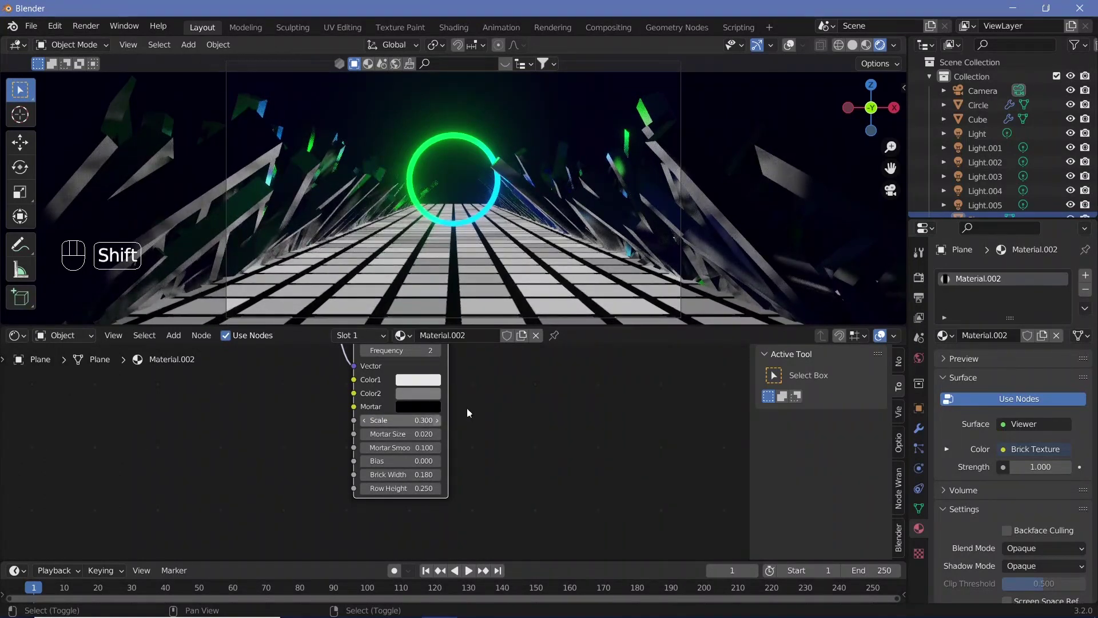
# Edit the Brick Texture's second colour, setting it to white.
pyautogui.scroll(3)
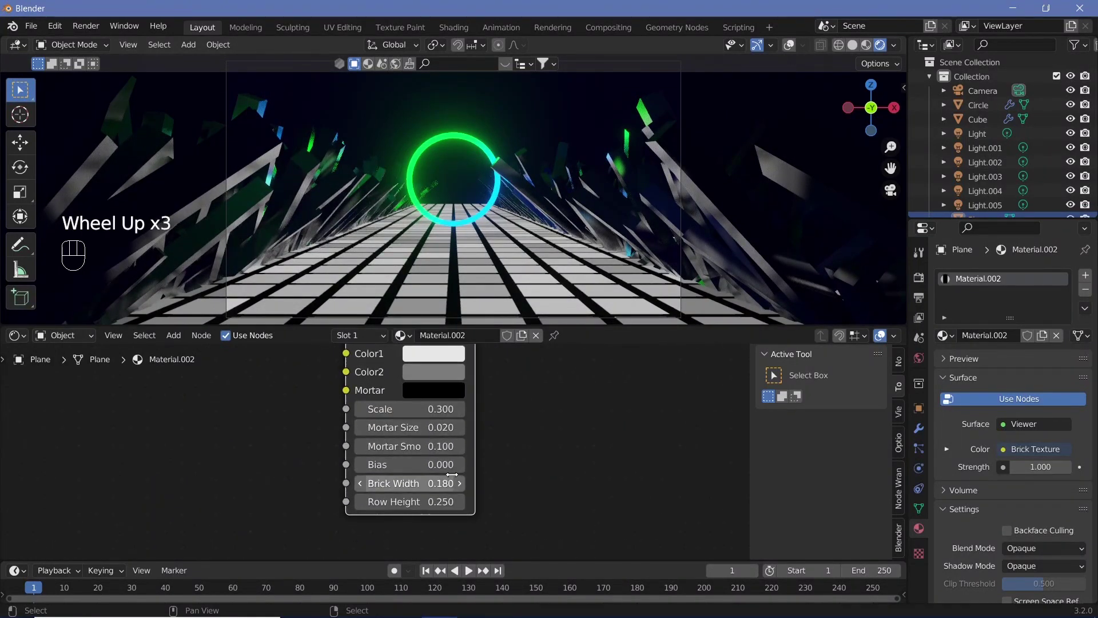
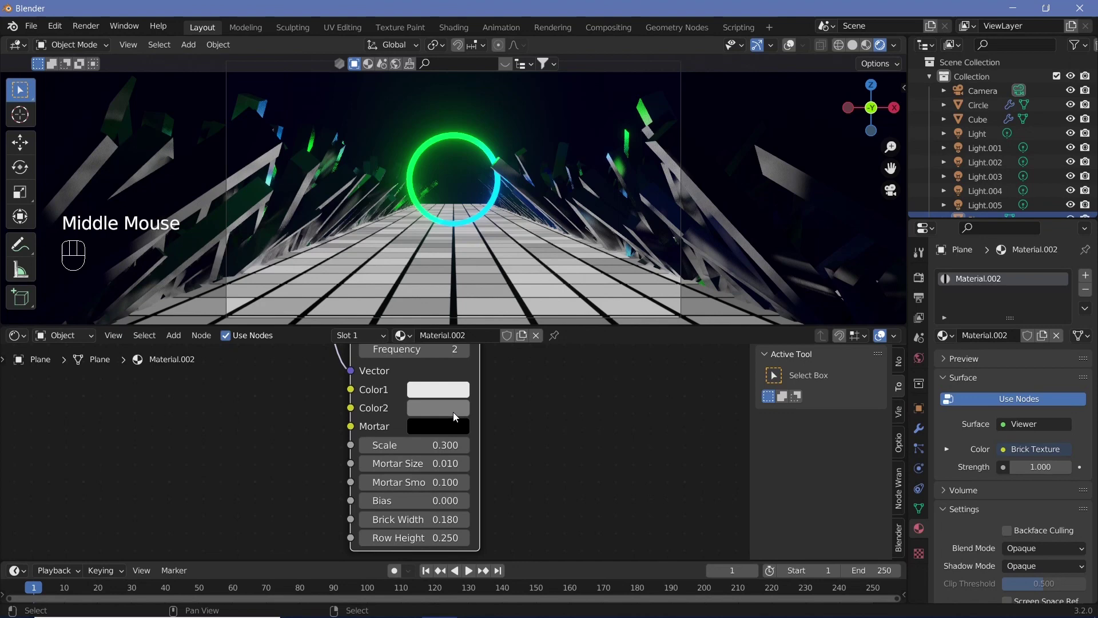
pyautogui.click(560, 249)
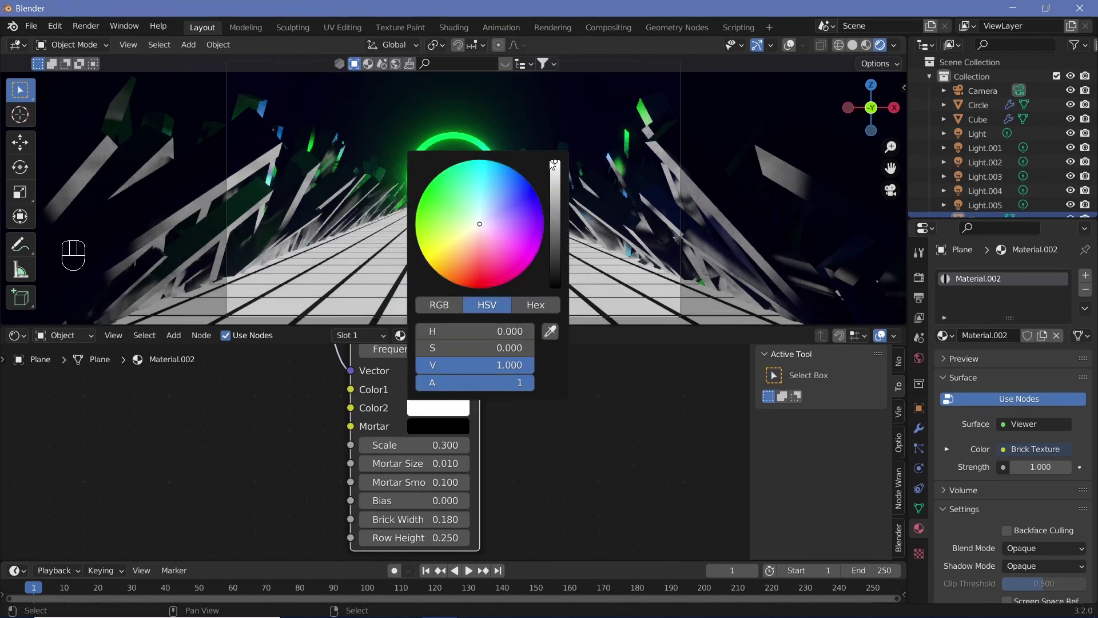
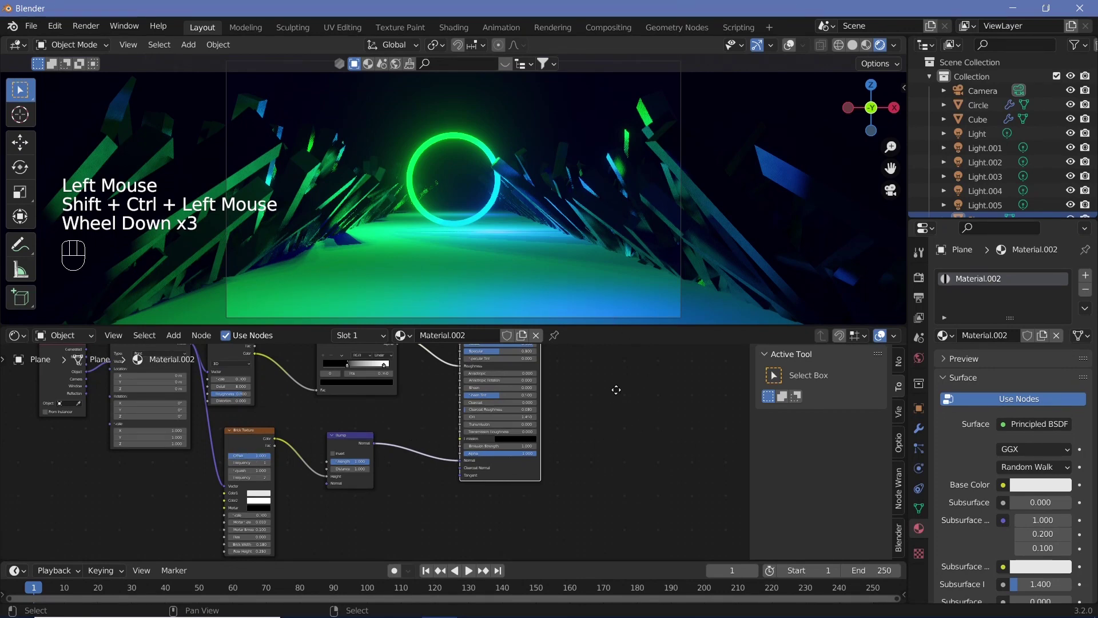
# Pan the node graph over the floor's brick and bump nodes to inspect them.
pyautogui.middleClick(501, 312)
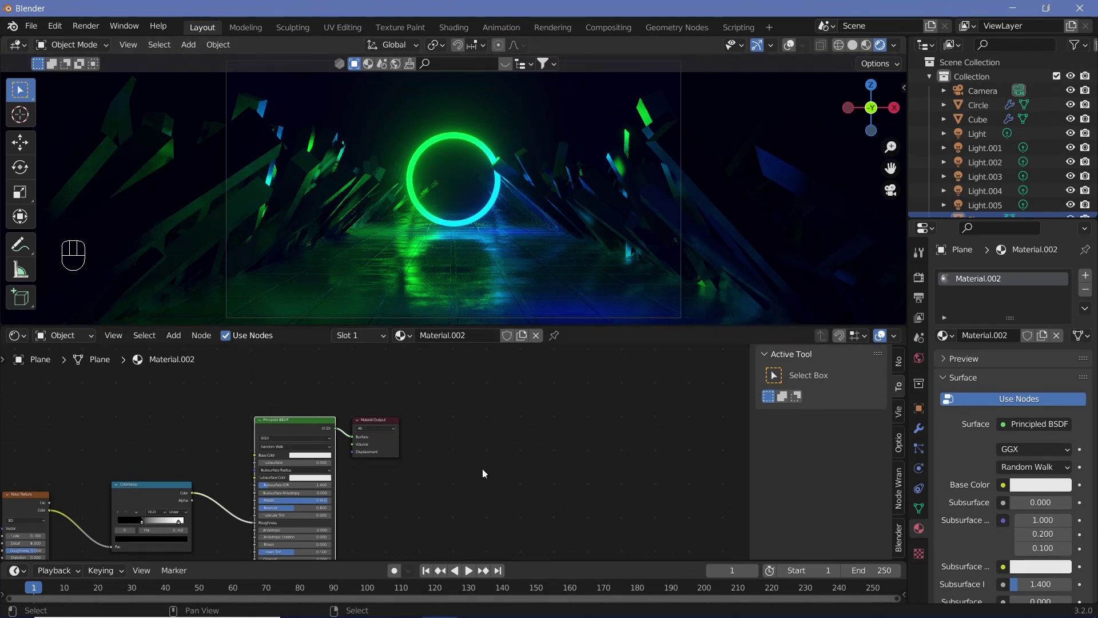
pyautogui.middleClick(407, 500)
pyautogui.scroll(3)
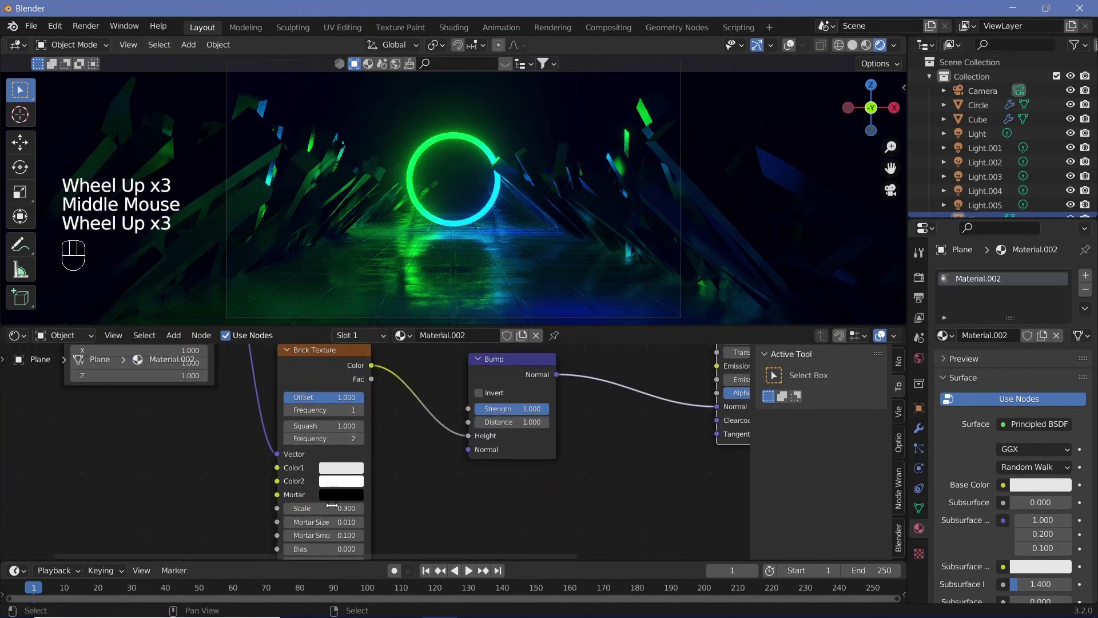
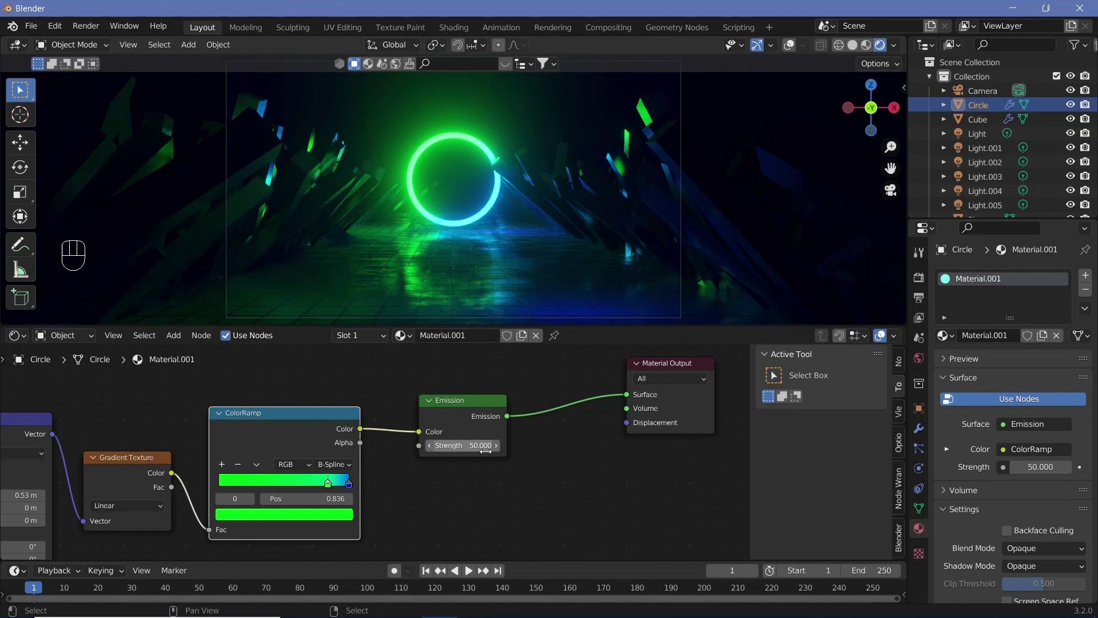
# Set the ring's emission strength to 100 in the render settings area.
pyautogui.click(791, 59)
pyautogui.click(1071, 473)
pyautogui.press('0')
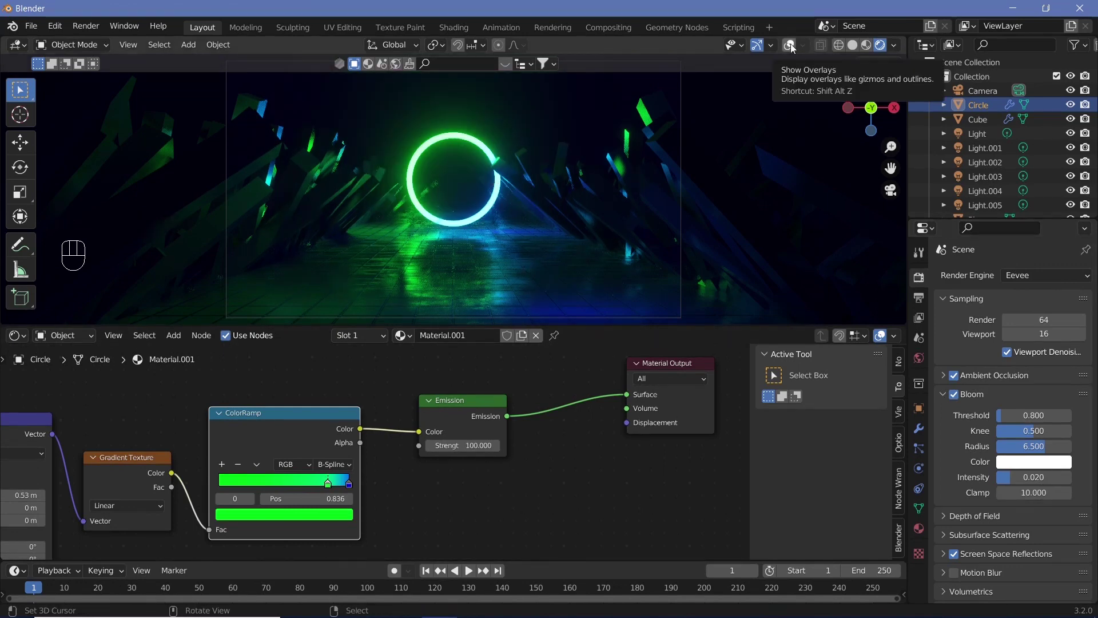
# Turn viewport overlays back on and select the camera frame.
pyautogui.click(794, 48)
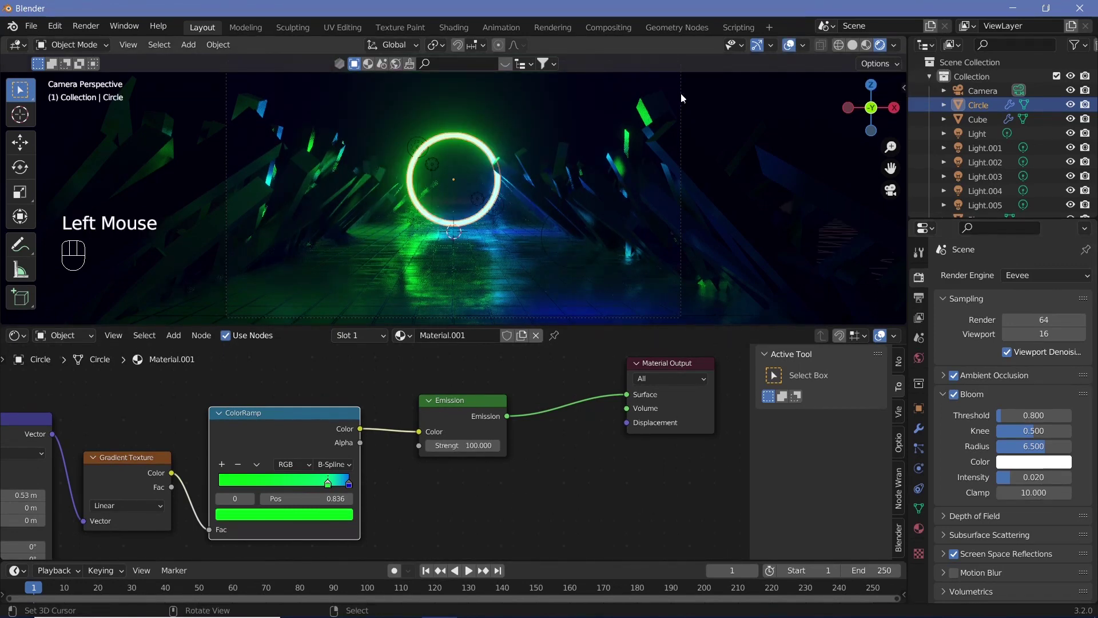
pyautogui.click(684, 97)
pyautogui.rightClick(684, 97)
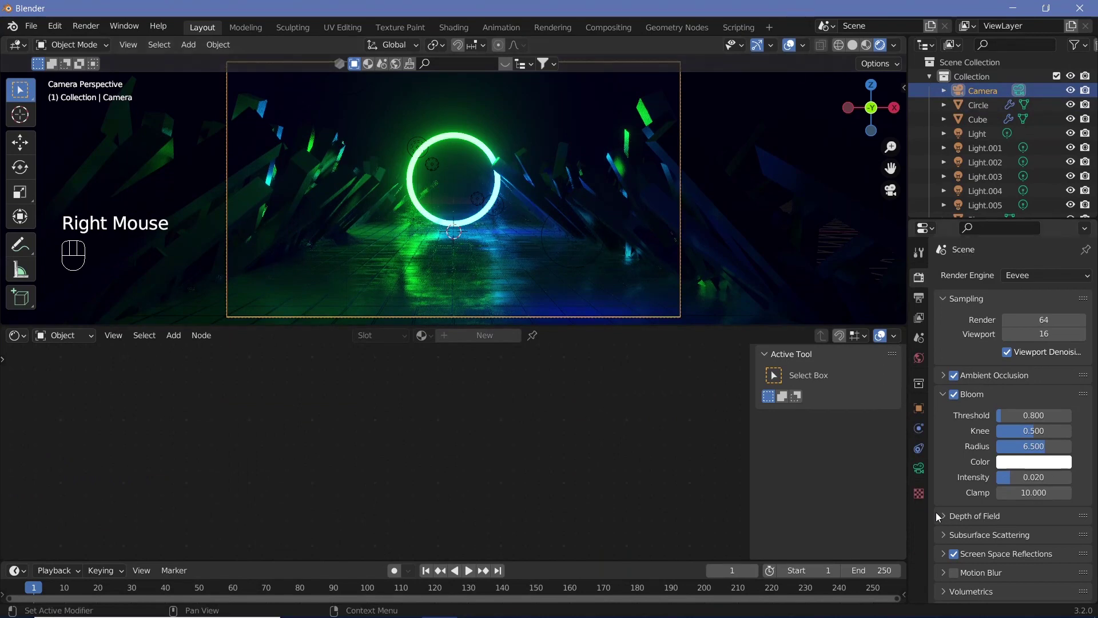
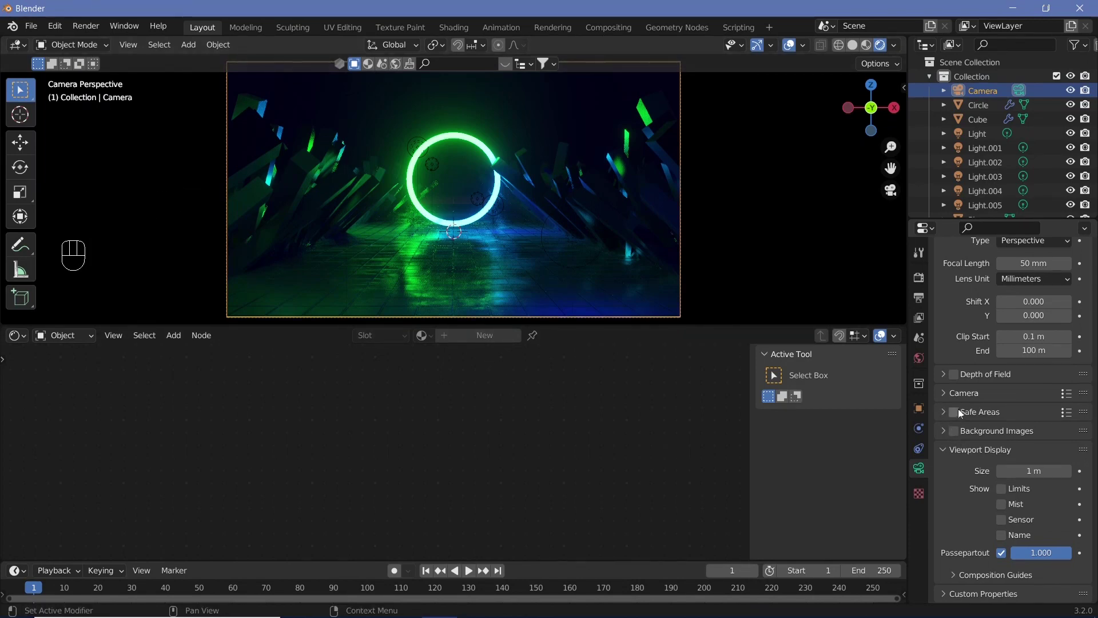
# Enable camera Depth of Field focused on the Circle with F-Stop 0.2.
pyautogui.click(956, 379)
pyautogui.click(950, 374)
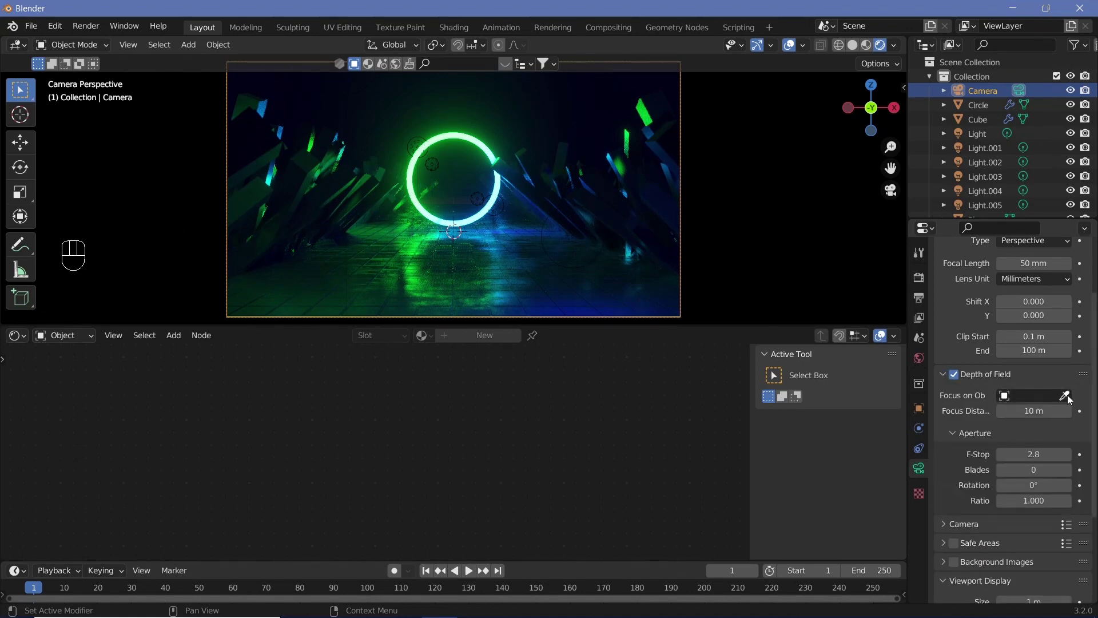
pyautogui.click(1069, 398)
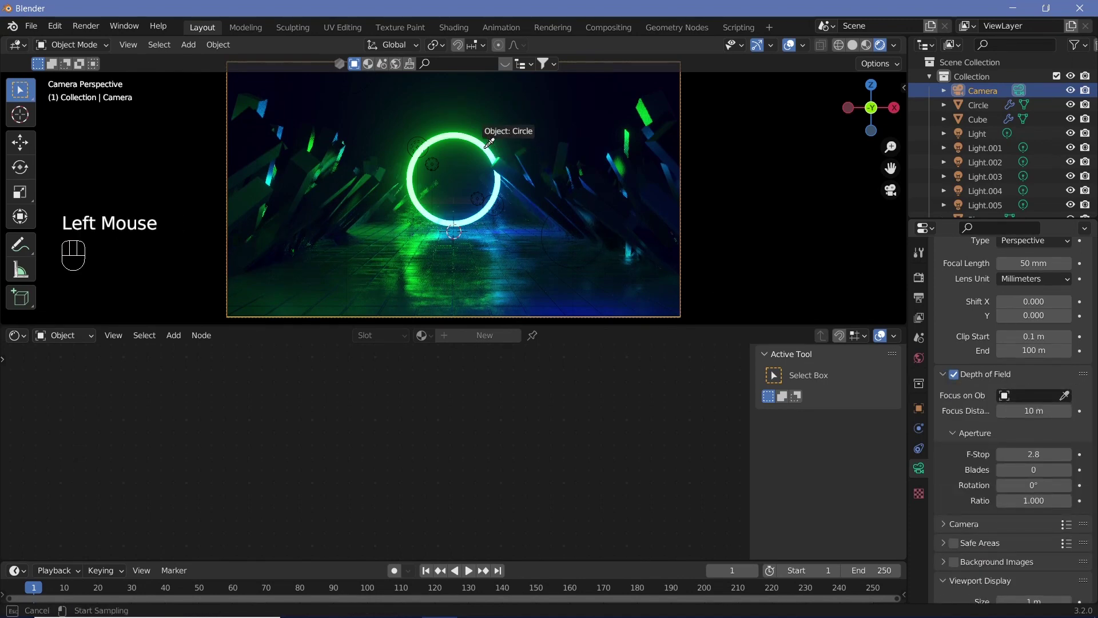
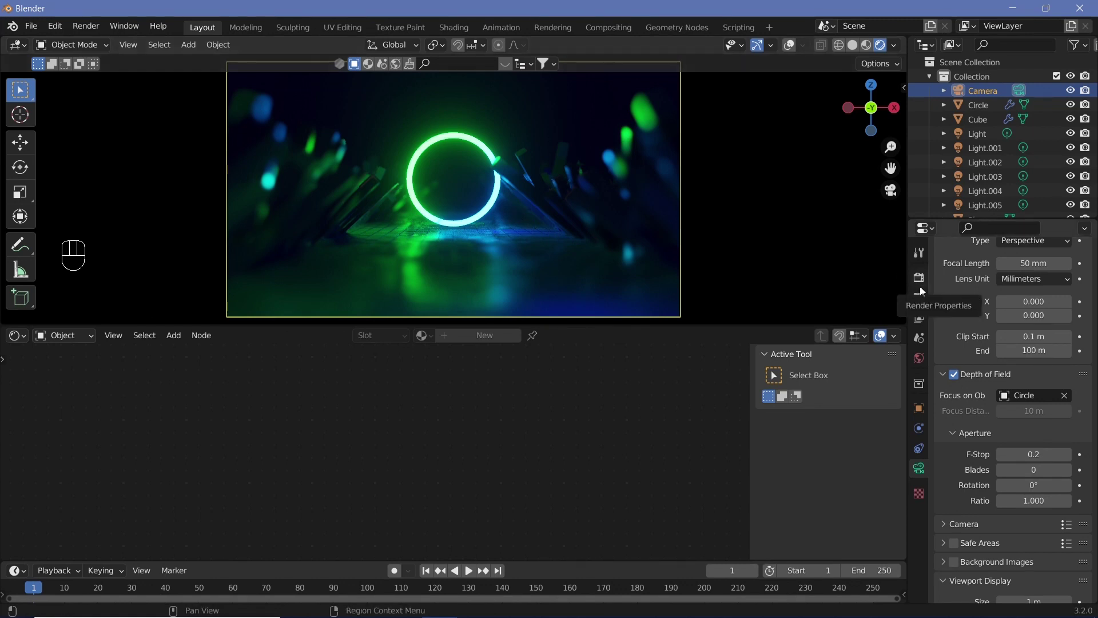
pyautogui.click(923, 300)
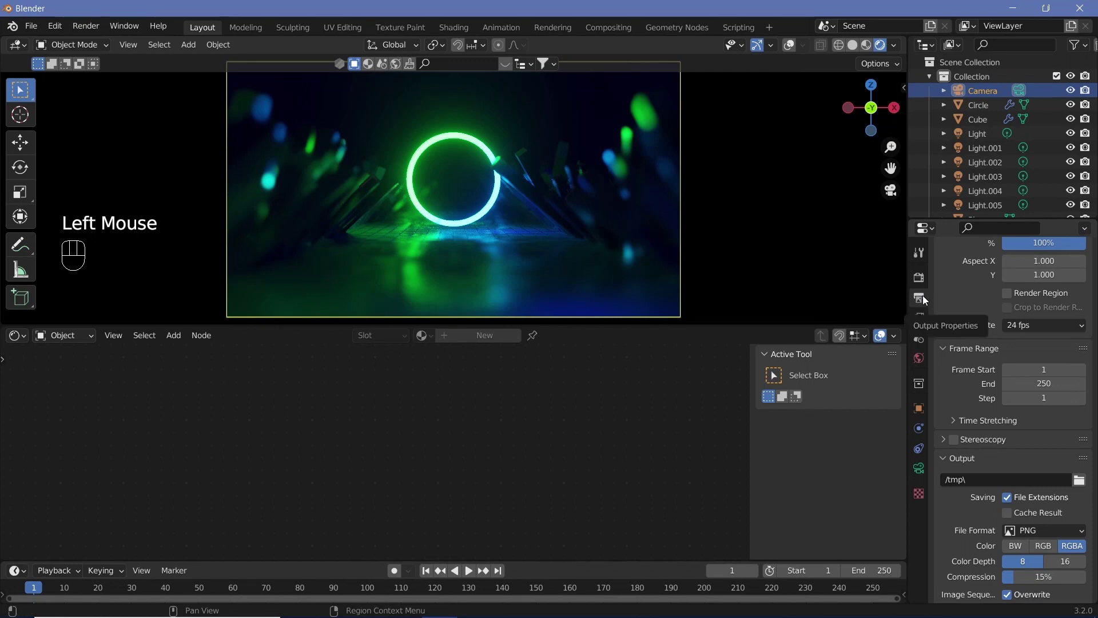
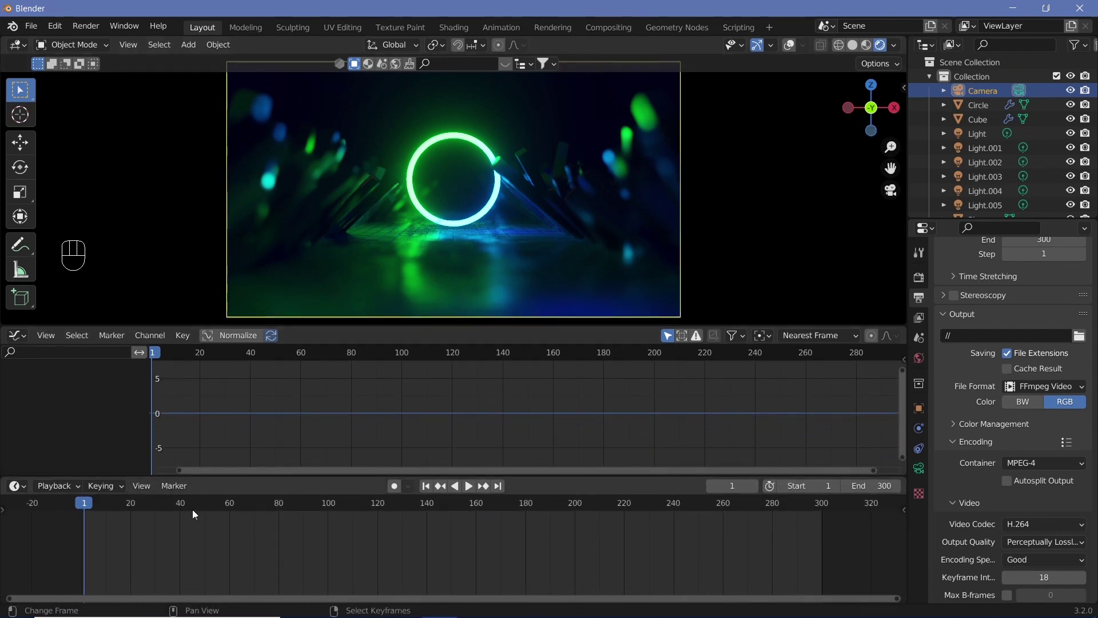
# Keyframe the camera at frame 1, then at frame 150 move it 30 m along Y to Y 15 m and keyframe.
pyautogui.press('i')
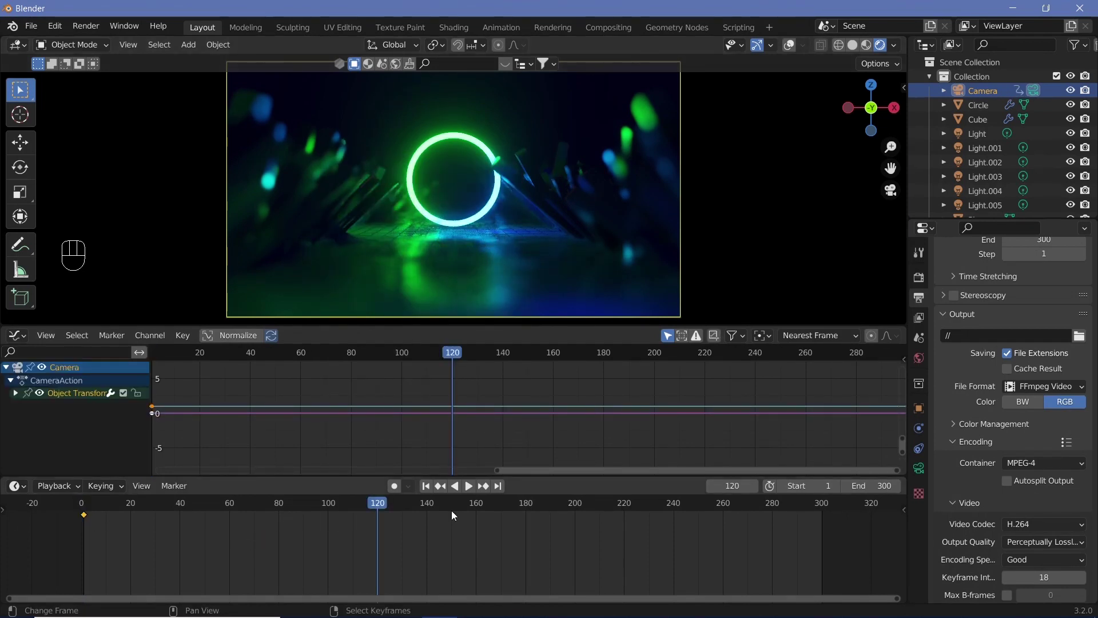
pyautogui.click(455, 511)
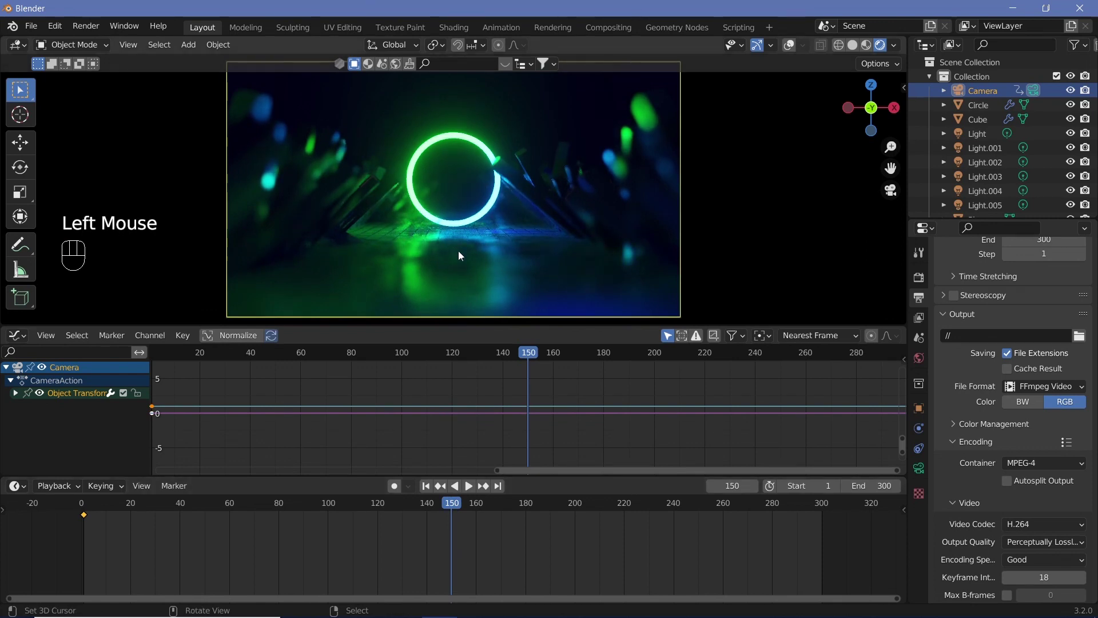
pyautogui.press('g')
pyautogui.press('y')
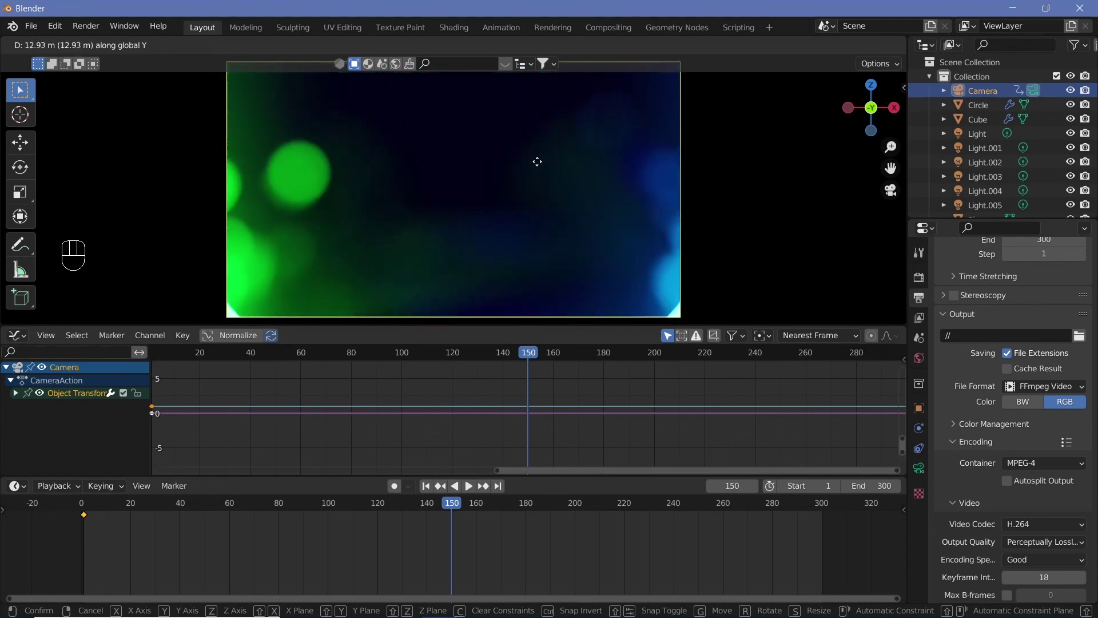
pyautogui.rightClick(543, 161)
pyautogui.moveTo(543, 161); pyautogui.dragTo(1019, 460)
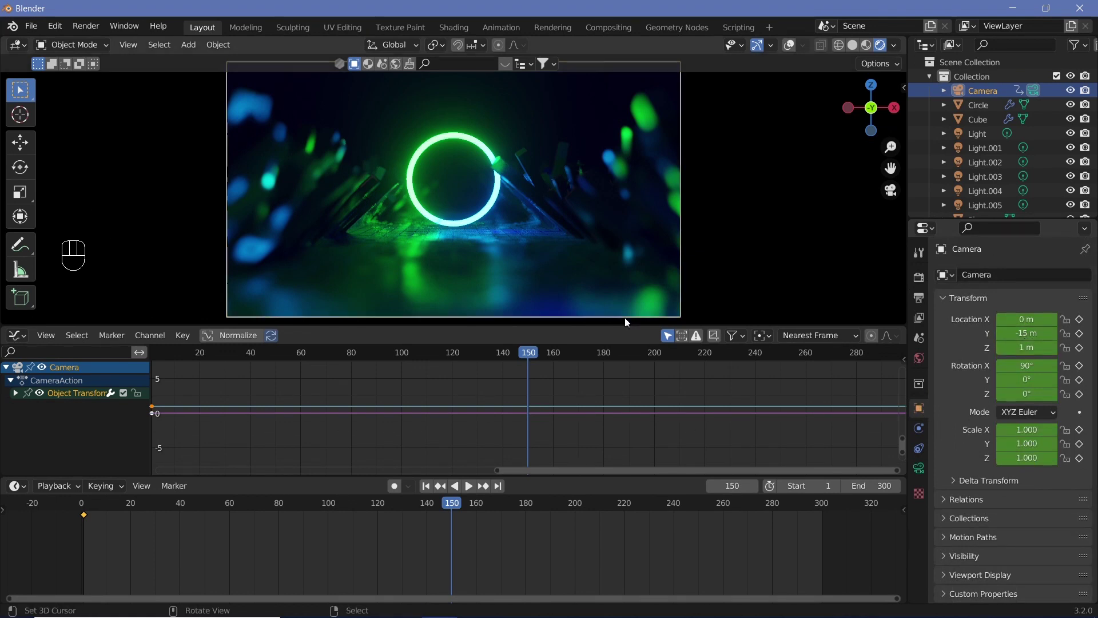
pyautogui.press('g')
pyautogui.press('y')
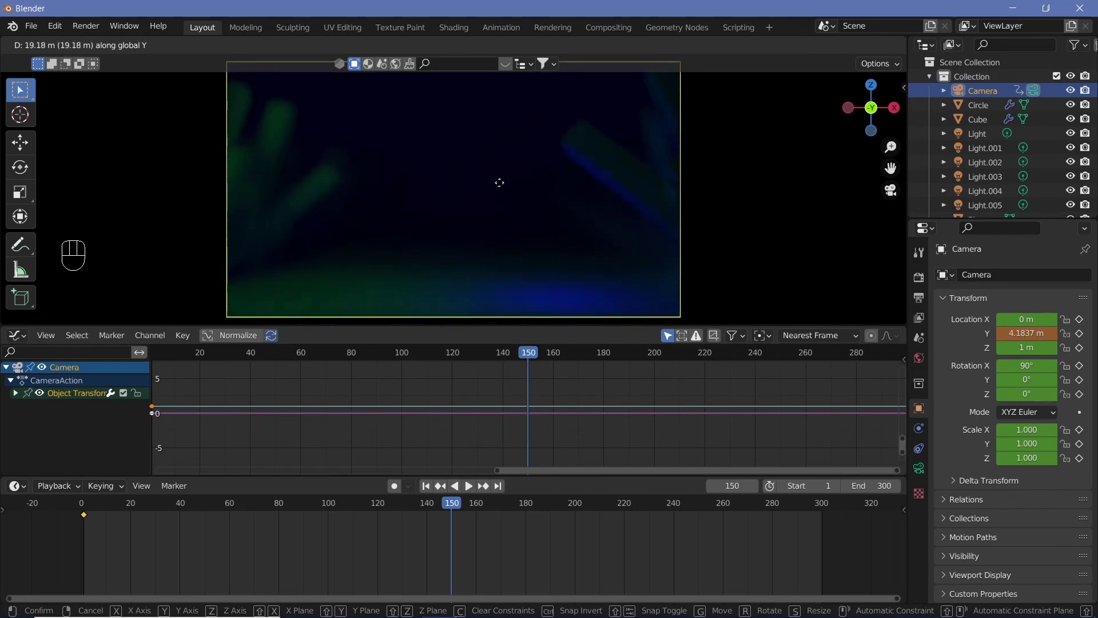
pyautogui.press('1')
pyautogui.press('5')
pyautogui.press('BackSpace')
pyautogui.press('3')
pyautogui.press('0')
pyautogui.press('Return')
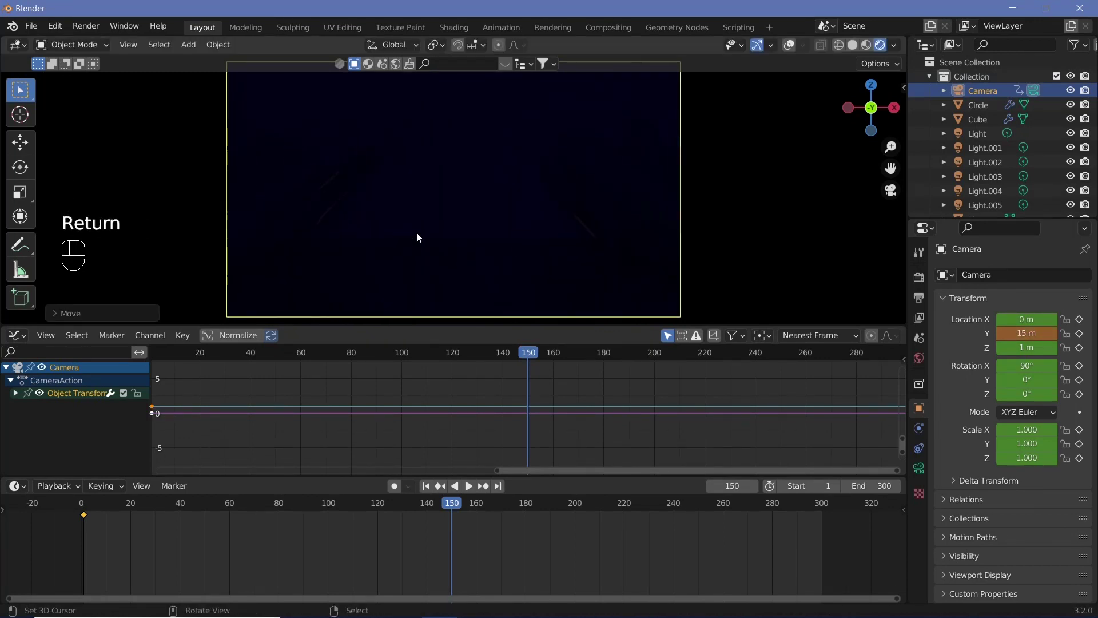
pyautogui.press('i')
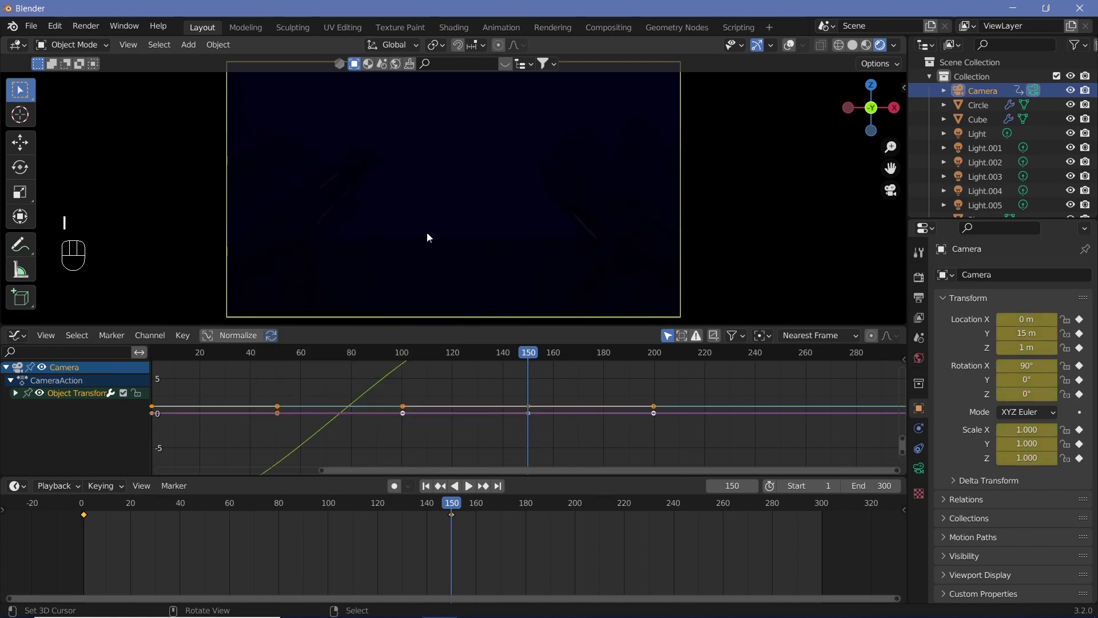
# Rotate the camera 180° around Z at frame 150 and keyframe it.
pyautogui.press('r')
pyautogui.press('z')
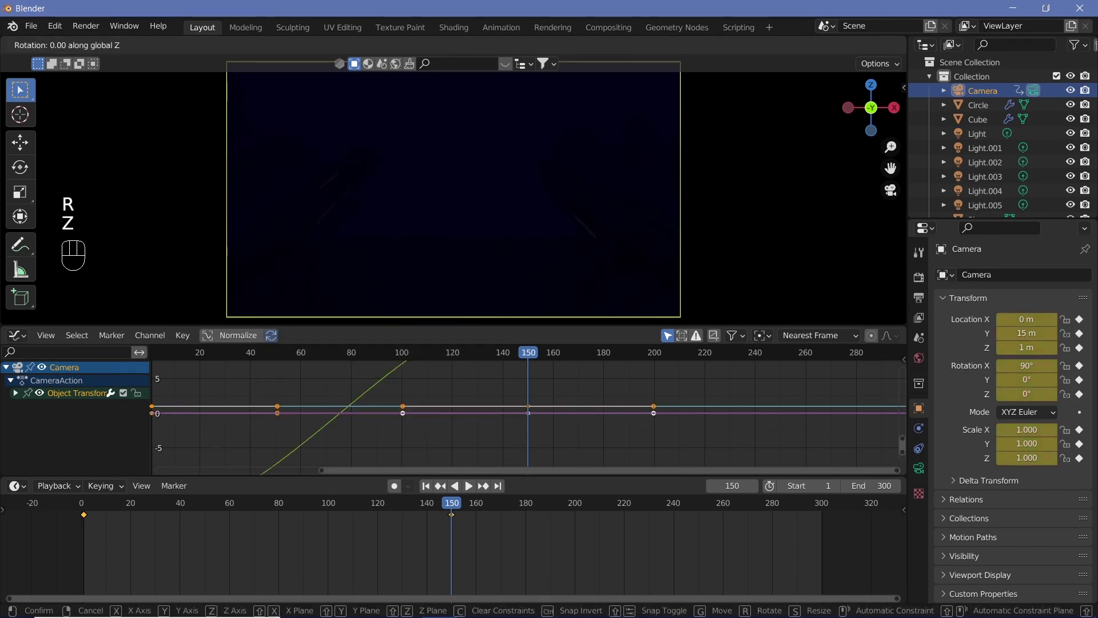
pyautogui.press('1')
pyautogui.press('8')
pyautogui.press('0')
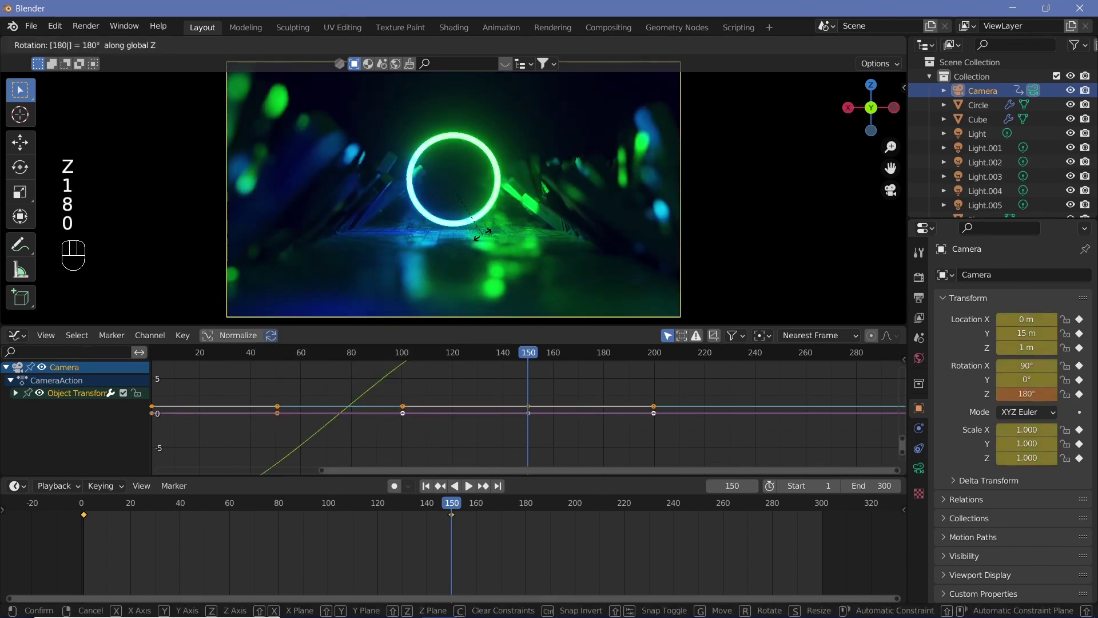
pyautogui.press('Return')
pyautogui.press('i')
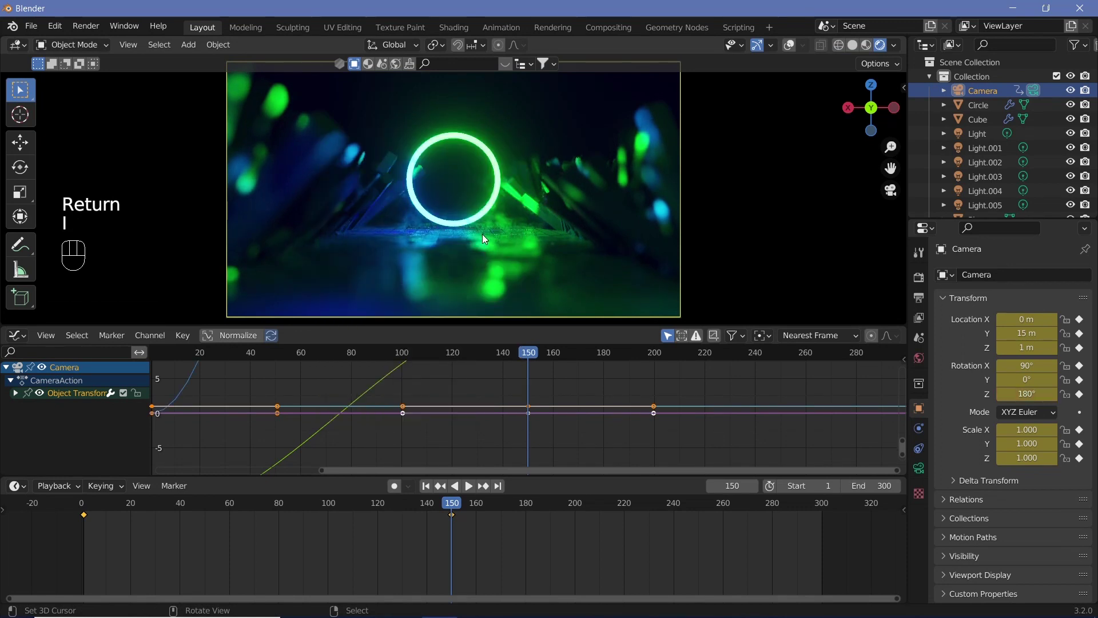
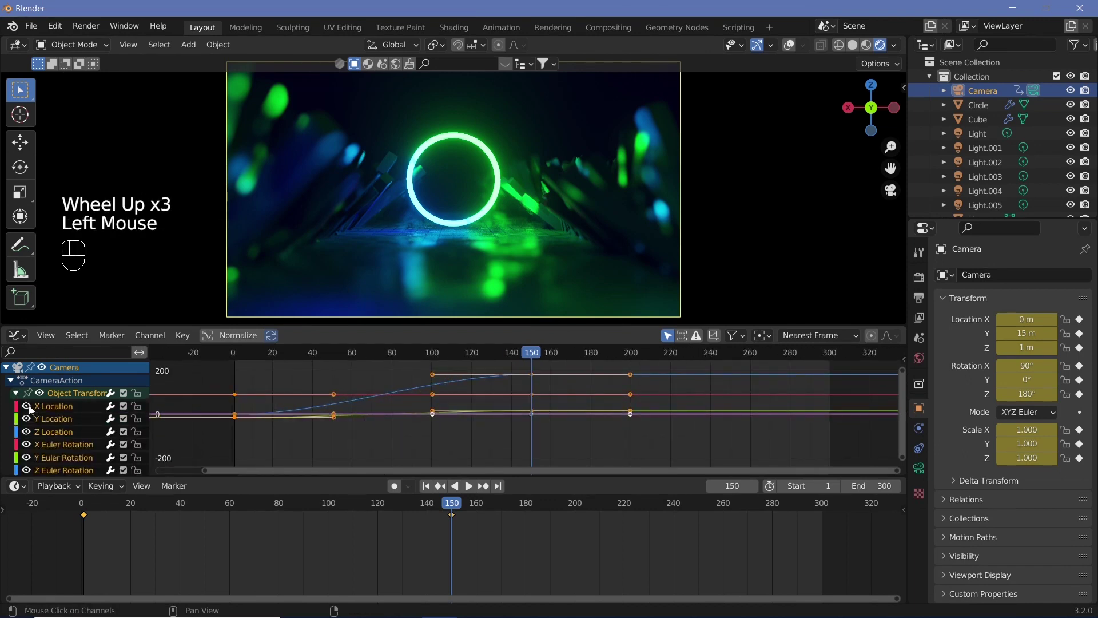
# Isolate the camera's animation curve channels in the Graph Editor and return to frame 0.
pyautogui.doubleClick(27, 424)
pyautogui.click(29, 439)
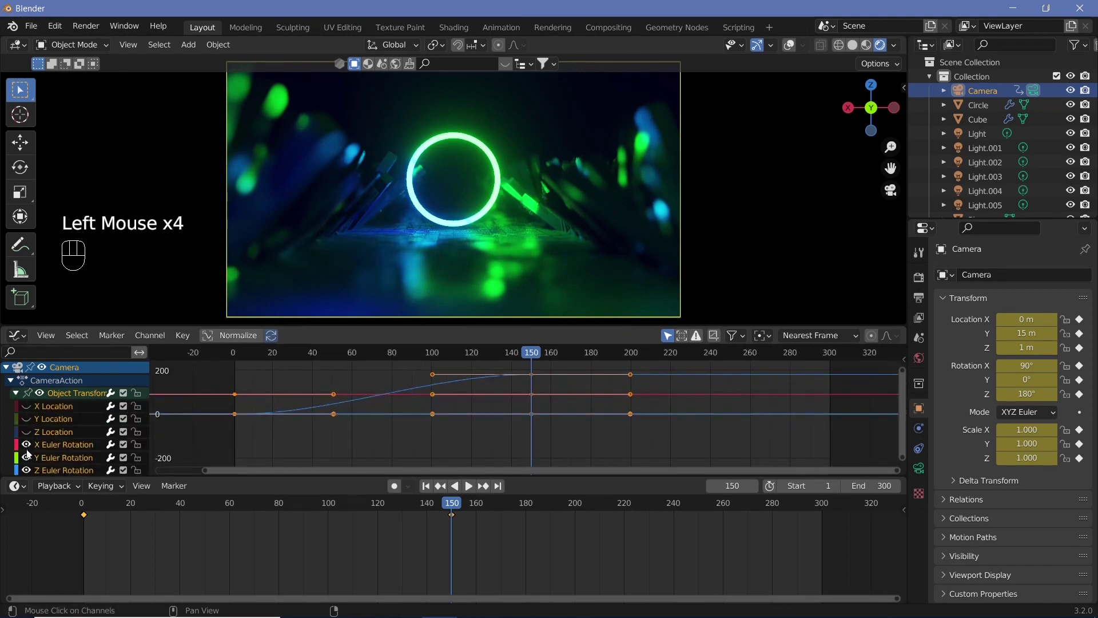
pyautogui.click(28, 461)
pyautogui.click(58, 444)
pyautogui.scroll(-3)
pyautogui.click(30, 444)
pyautogui.click(28, 453)
pyautogui.click(68, 449)
pyautogui.moveTo(434, 351); pyautogui.dragTo(278, 410)
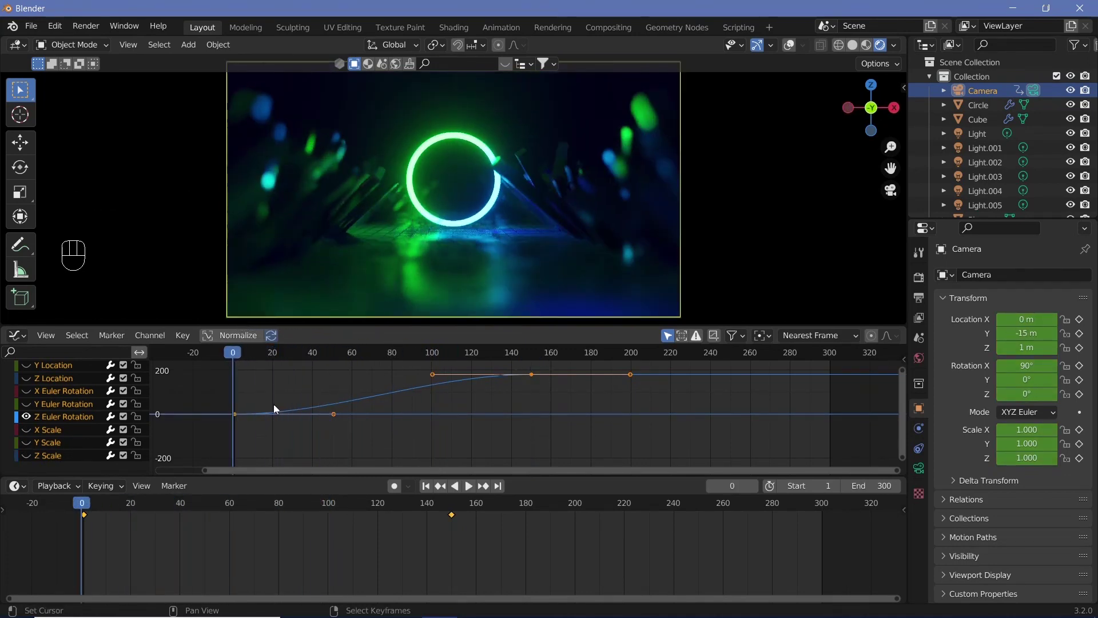
# Adjust the selected keyframes on the camera curve, then play it back.
pyautogui.rightClick(241, 417)
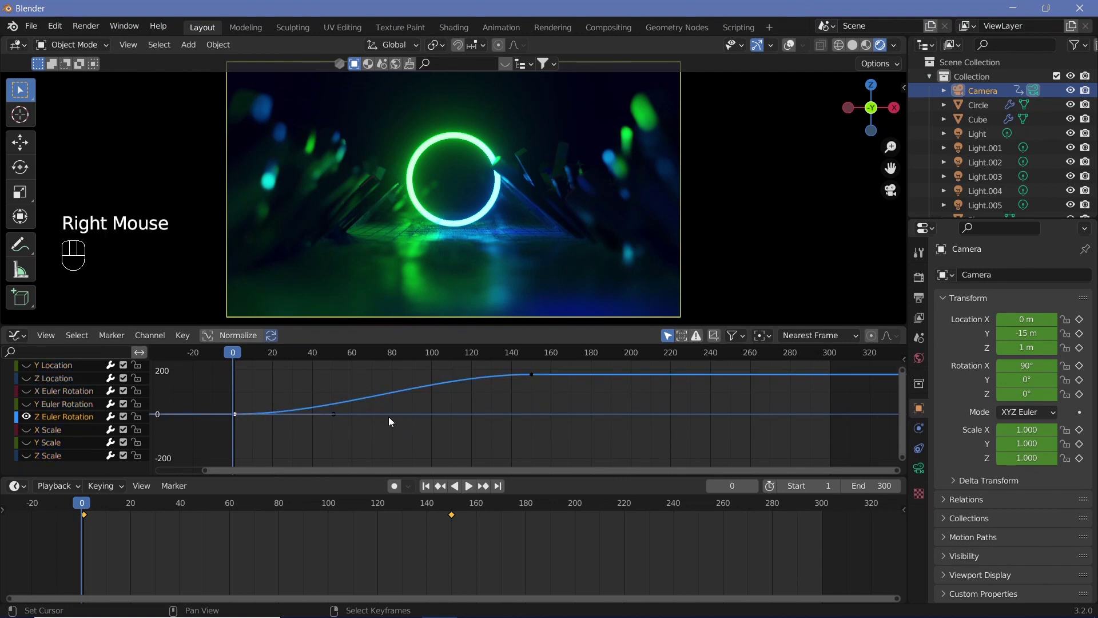
pyautogui.press('g')
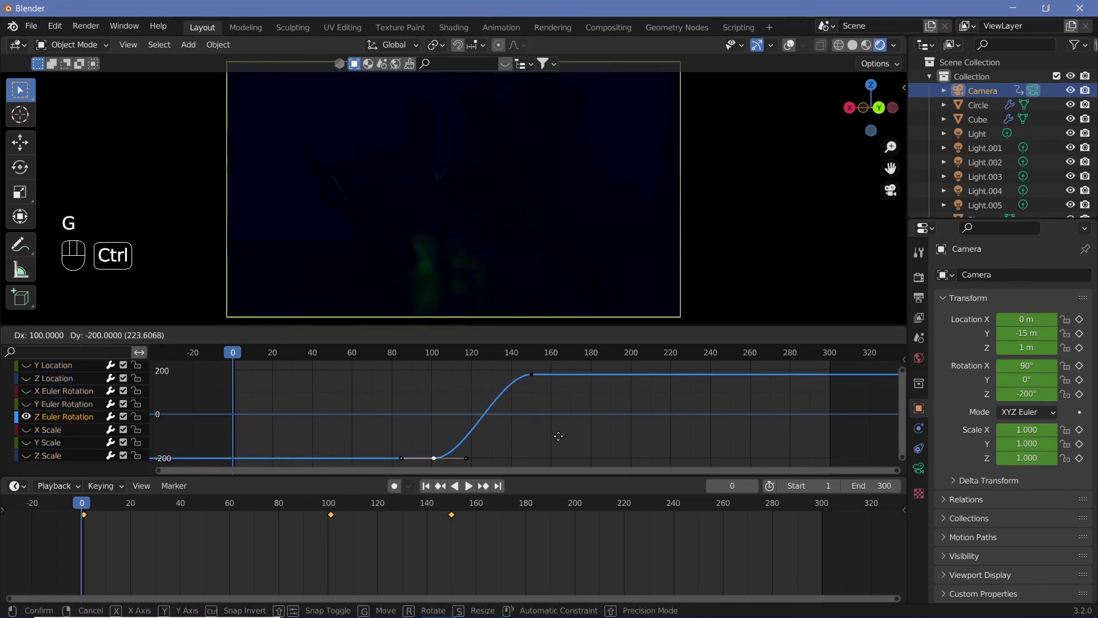
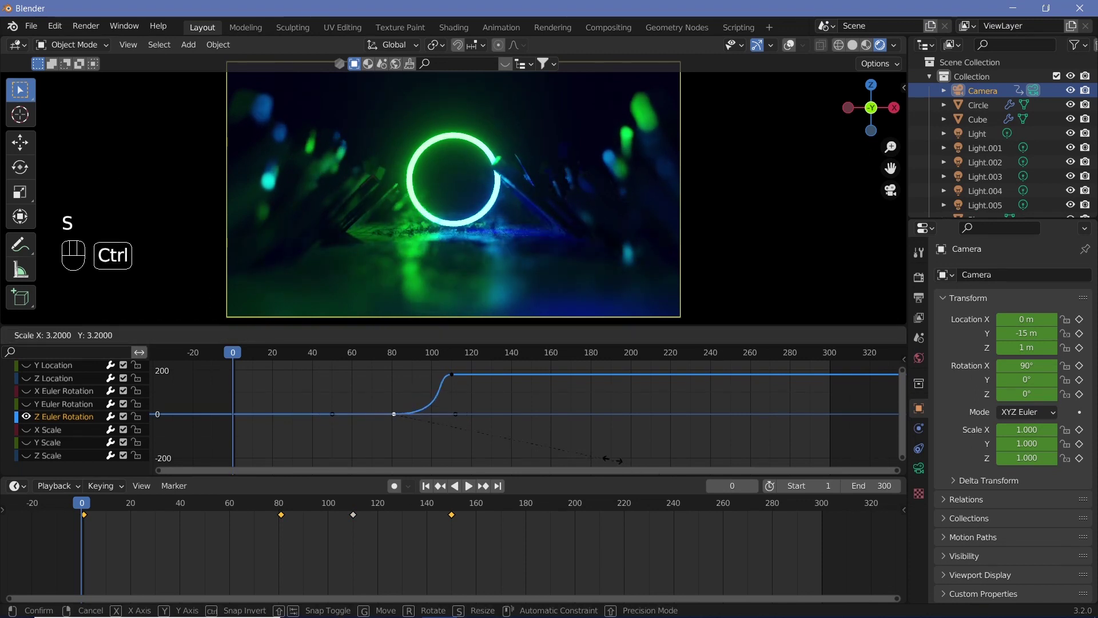
pyautogui.press('2')
pyautogui.press('Return')
pyautogui.rightClick(460, 378)
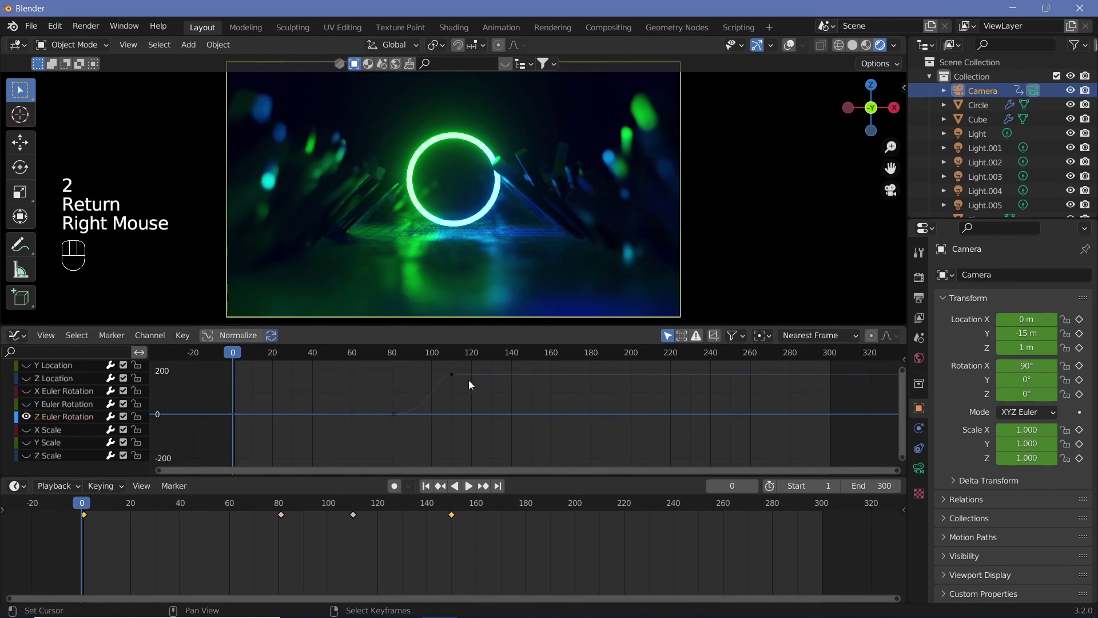
pyautogui.click(460, 377)
pyautogui.rightClick(459, 377)
pyautogui.press('2')
pyautogui.press('s')
pyautogui.press('2')
pyautogui.press('Return')
pyautogui.click(365, 362)
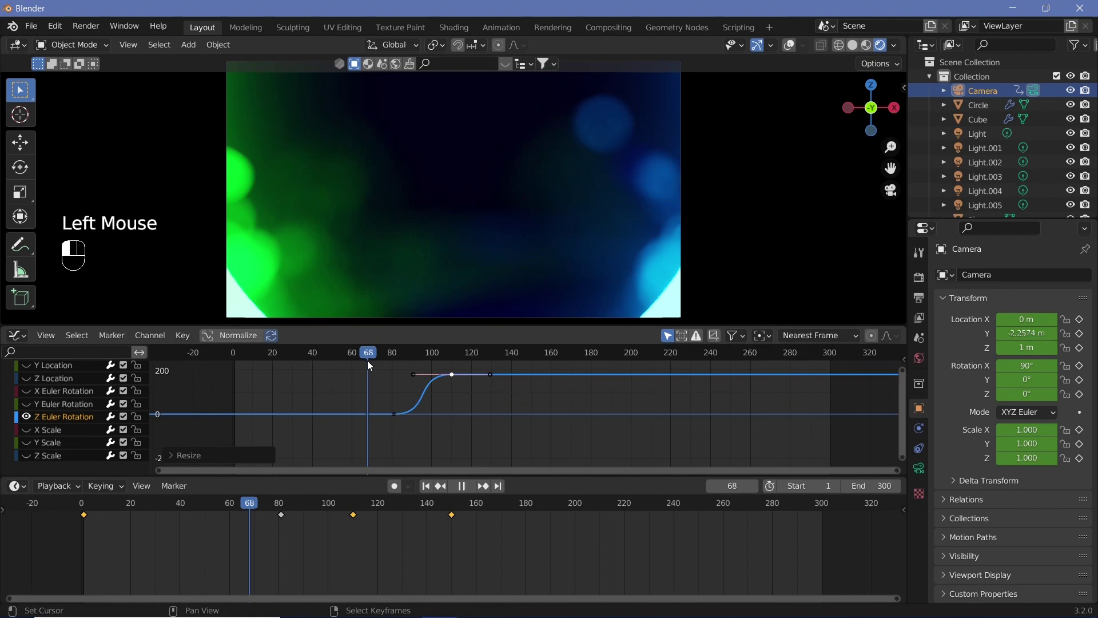
# Slide the curve handles along X so the camera turn eases over roughly frames 65–85.
pyautogui.press('g')
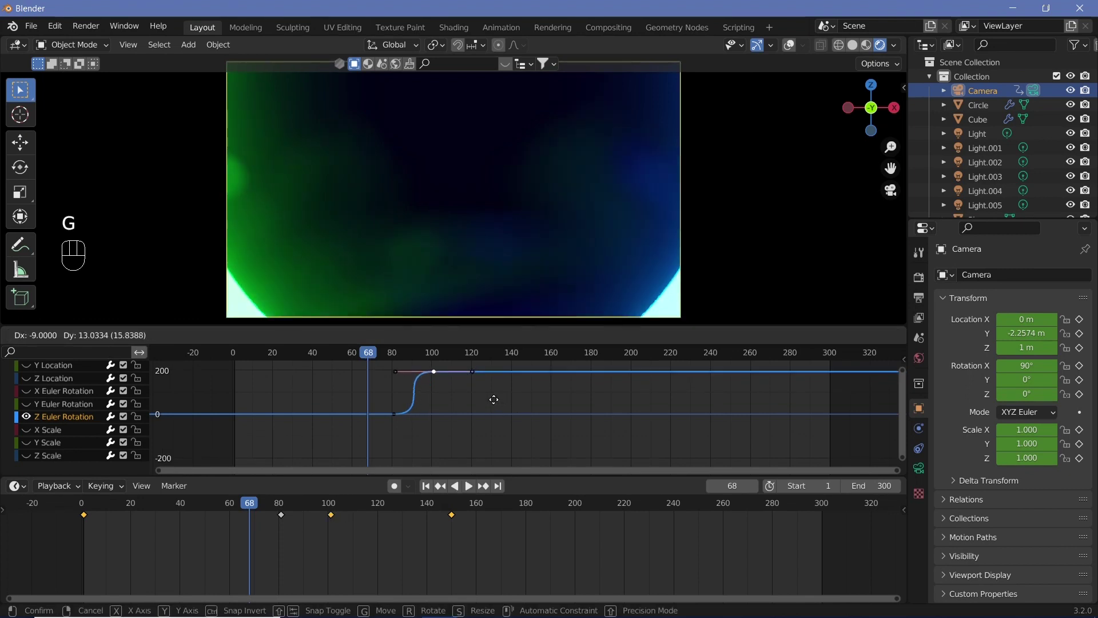
pyautogui.moveTo(504, 408); pyautogui.dragTo(496, 425)
pyautogui.rightClick(503, 408)
pyautogui.rightClick(427, 421)
pyautogui.press('g')
pyautogui.press('x')
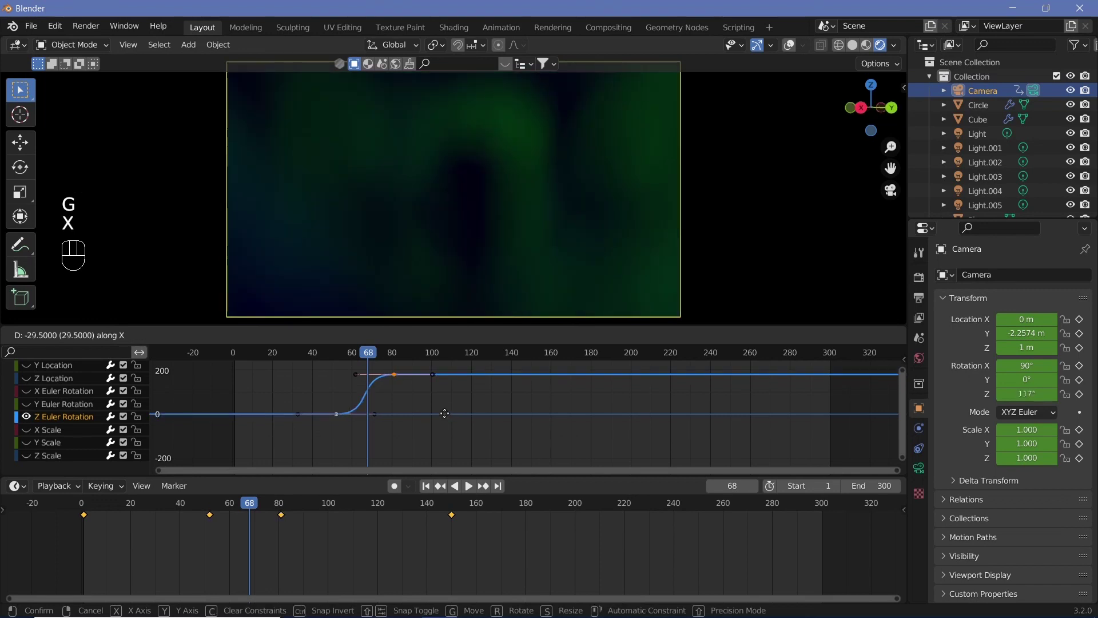
pyautogui.click(397, 351)
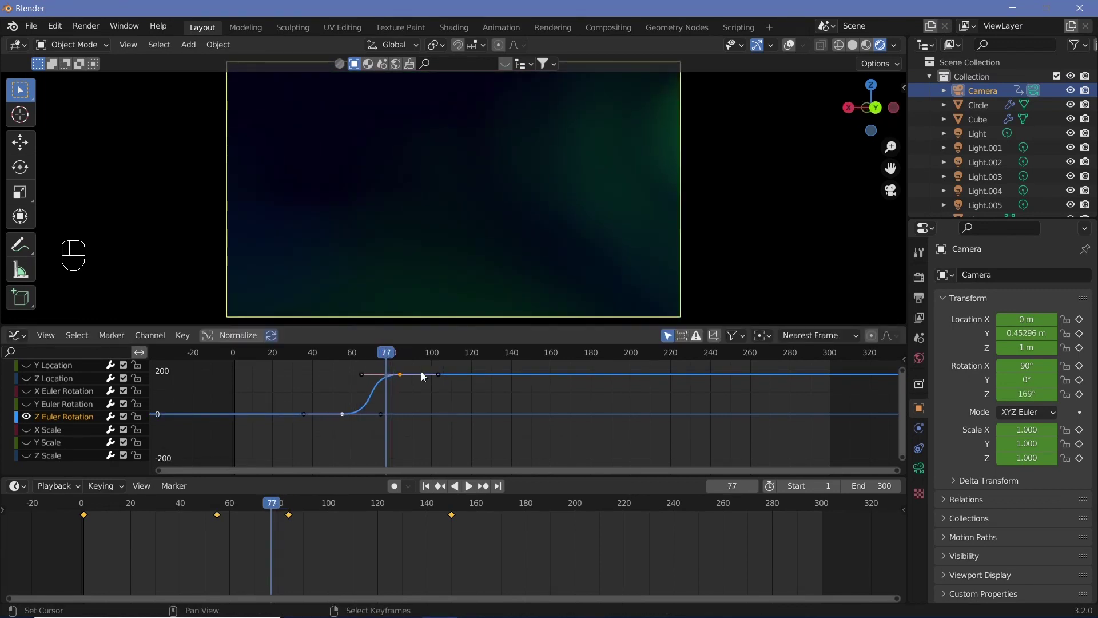
pyautogui.press('Left')
pyautogui.press('Left')
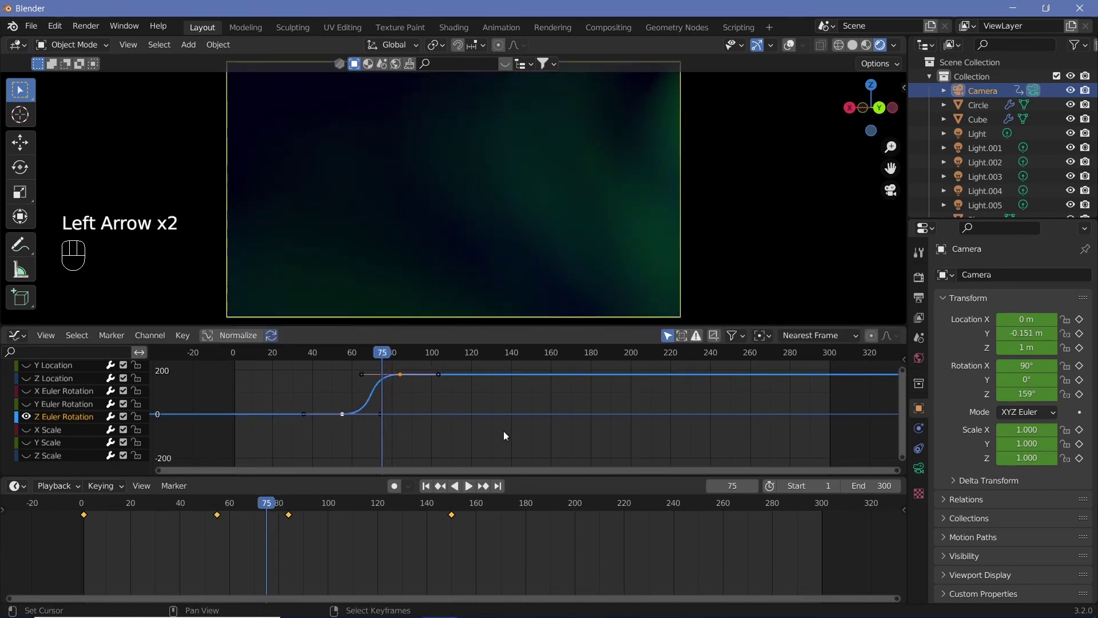
pyautogui.press('g')
pyautogui.press('x')
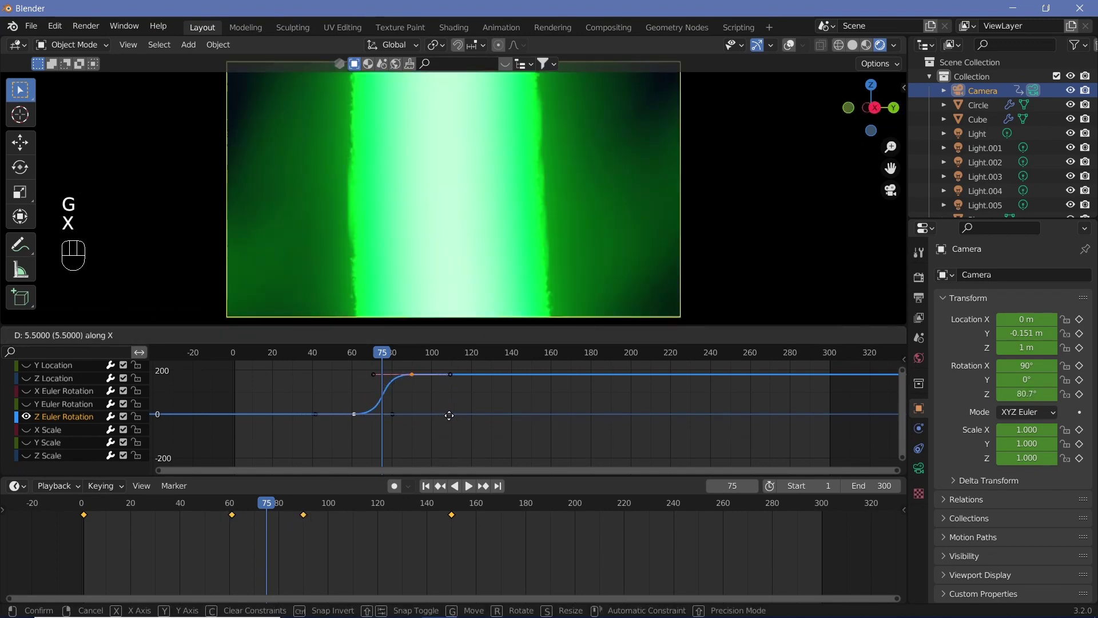
pyautogui.click(454, 419)
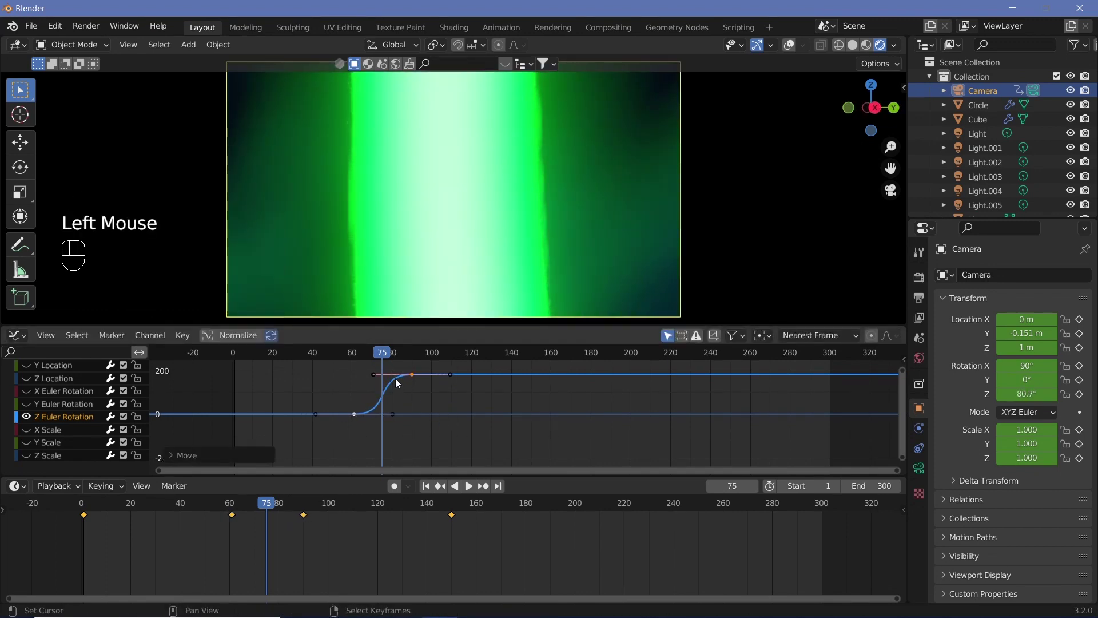
pyautogui.moveTo(360, 354); pyautogui.dragTo(472, 410)
# Play and scrub the timeline to review the camera sweep.
pyautogui.press('shift+space')
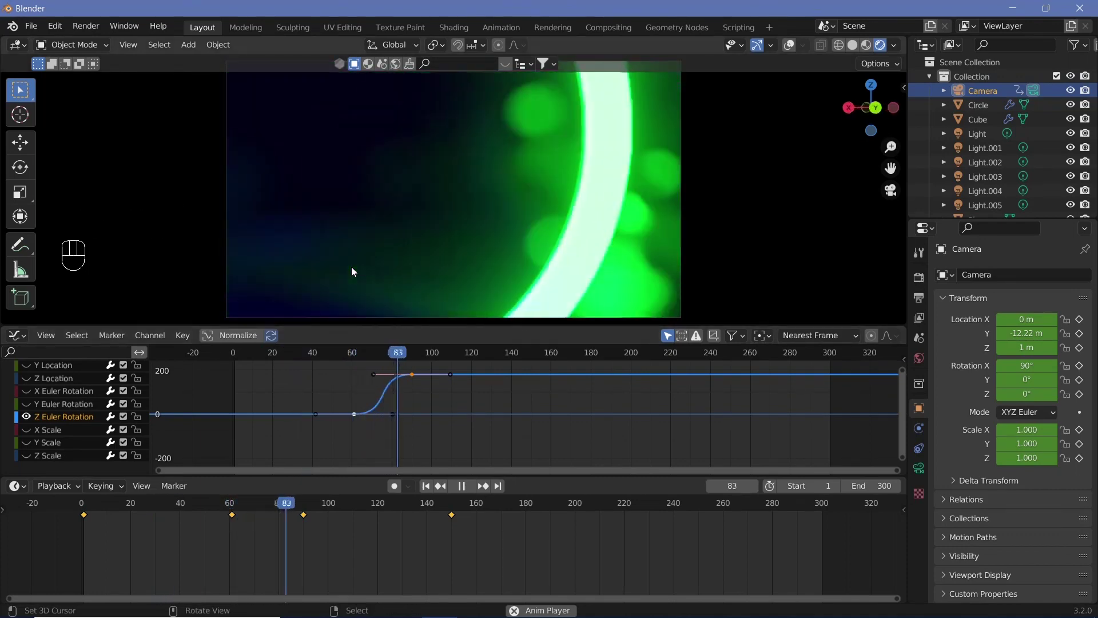
pyautogui.press('shift+space')
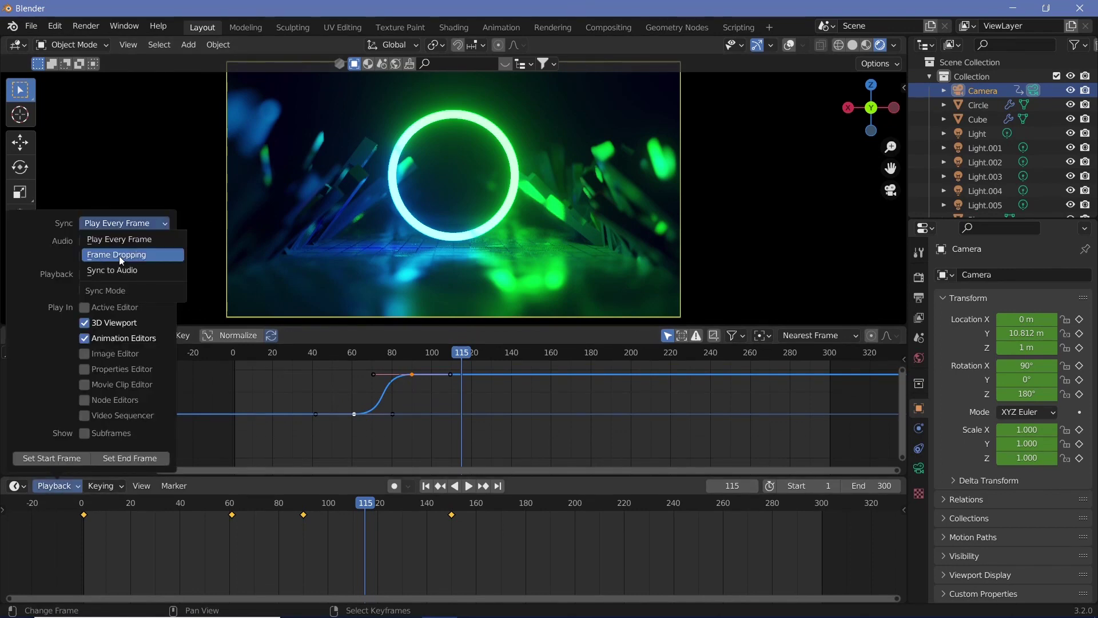
pyautogui.moveTo(441, 464); pyautogui.dragTo(439, 490)
pyautogui.moveTo(82, 522); pyautogui.dragTo(406, 257)
pyautogui.press('shift+space')
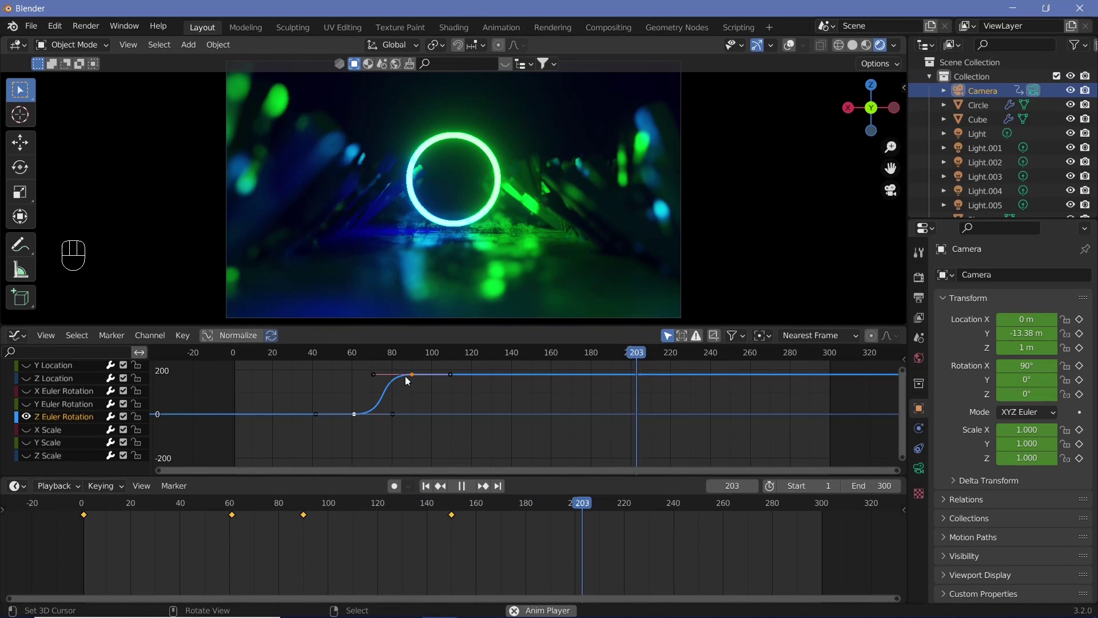
pyautogui.press('shift+space')
# At frame 150 set the camera to Y 15 m and insert a keyframe.
pyautogui.moveTo(444, 506); pyautogui.dragTo(431, 312)
pyautogui.click(468, 529)
pyautogui.press('shift+d')
pyautogui.press('1')
pyautogui.press('Return')
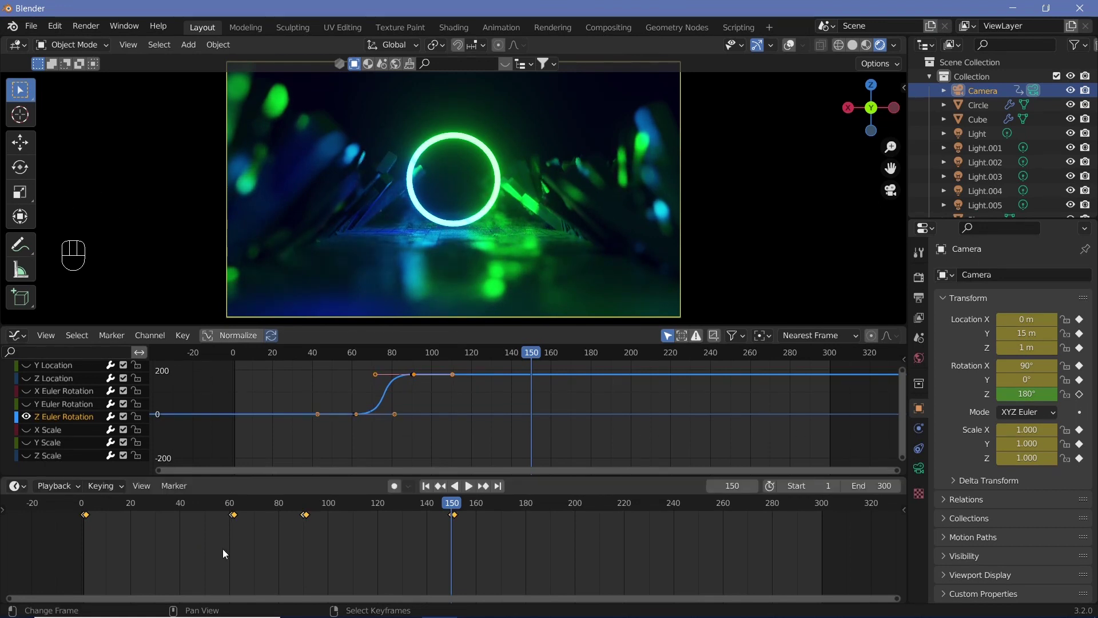
# Add later camera keyframes so it swings back around frames 220–240.
pyautogui.press('s')
pyautogui.press('-')
pyautogui.press('1')
pyautogui.press('Return')
pyautogui.press('ctrl+z')
pyautogui.press('g')
pyautogui.press('2')
pyautogui.press('Return')
pyautogui.press('shift+space')
pyautogui.press('shift+space')
# Scrub the later frames, return to frame 1 and play the full 300-frame animation.
pyautogui.moveTo(450, 501); pyautogui.dragTo(809, 521)
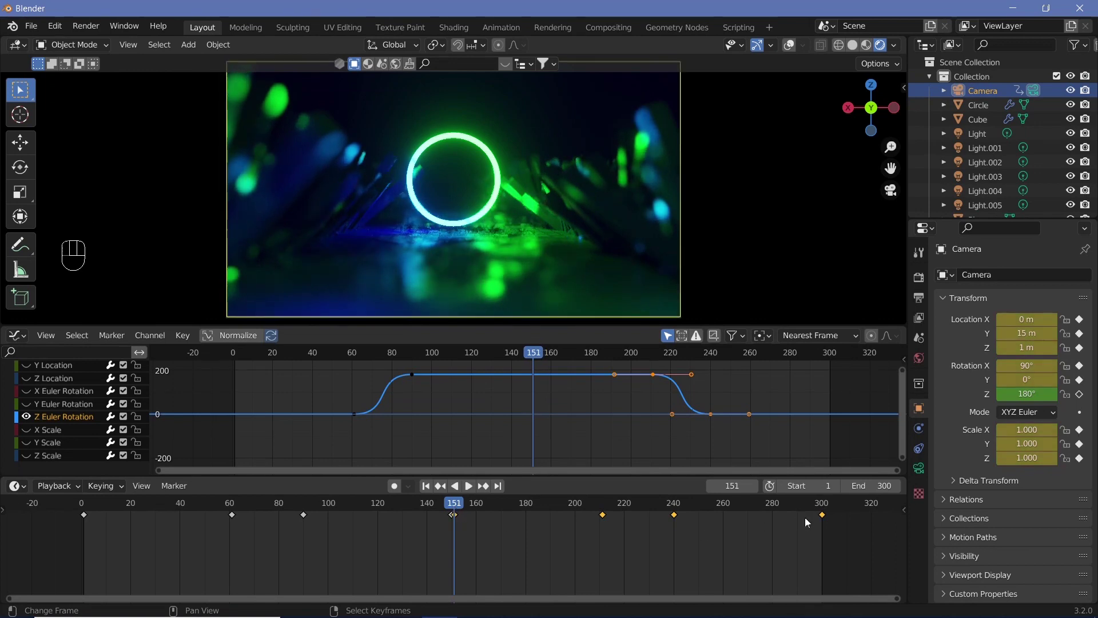
pyautogui.click(826, 510)
pyautogui.click(226, 594)
pyautogui.press('Right')
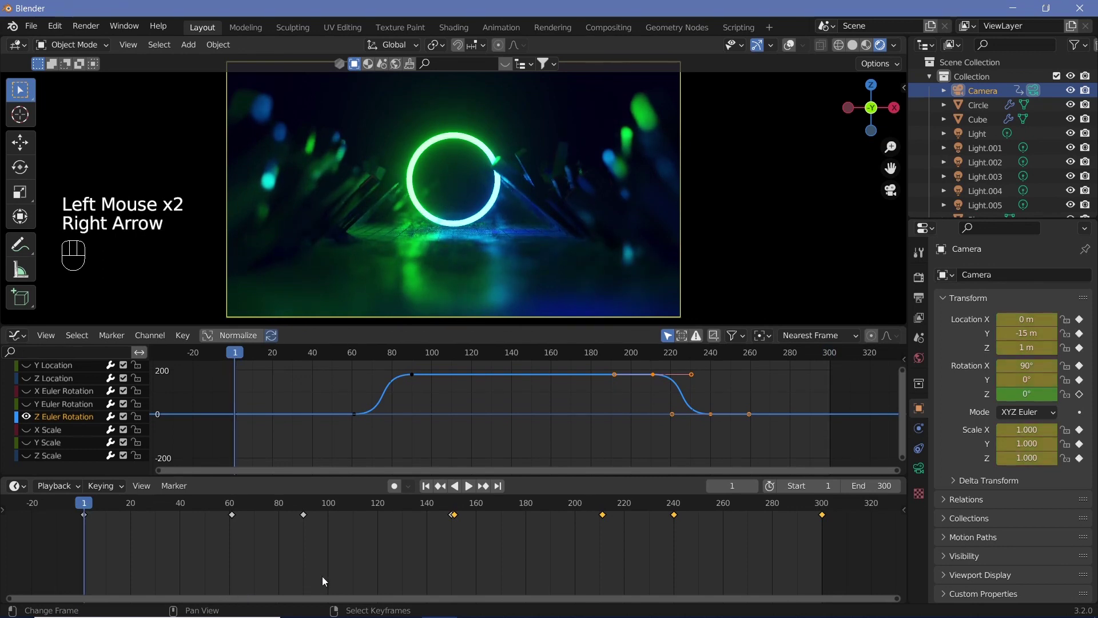
pyautogui.press('shift+space')
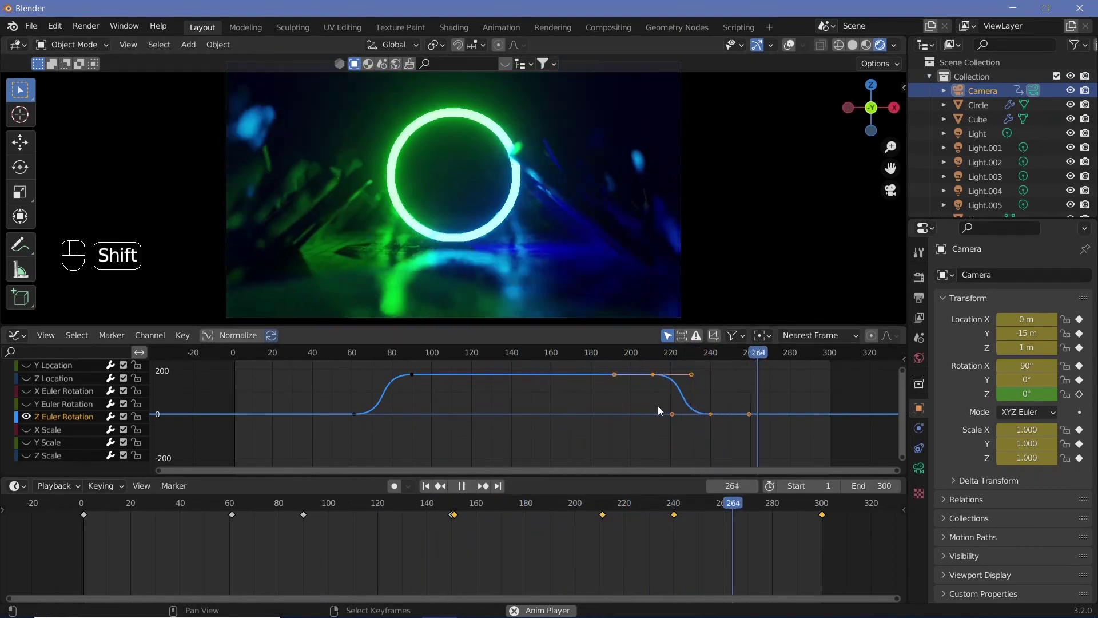
# Stop playback, go to frame 211 and select the final rotation keyframes.
pyautogui.press('shift+space')
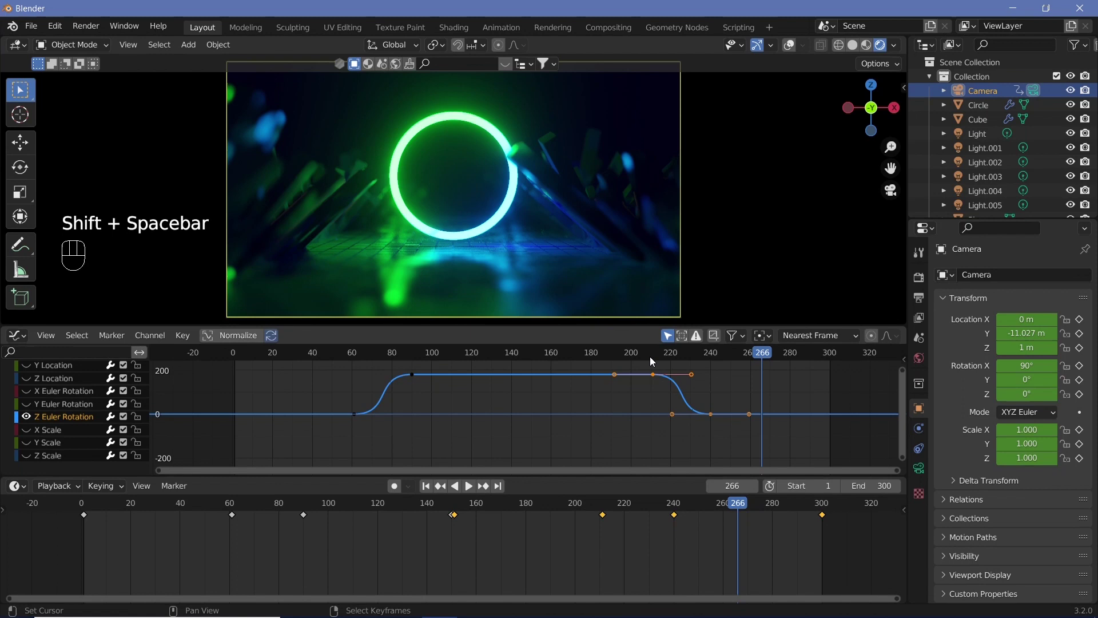
pyautogui.click(655, 358)
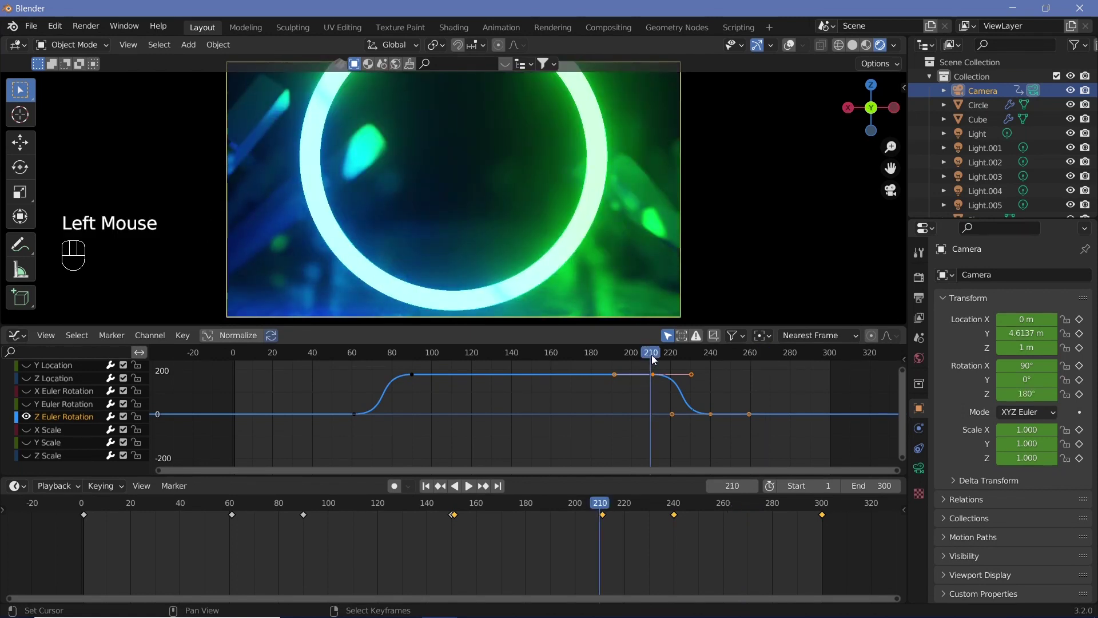
pyautogui.press('Right')
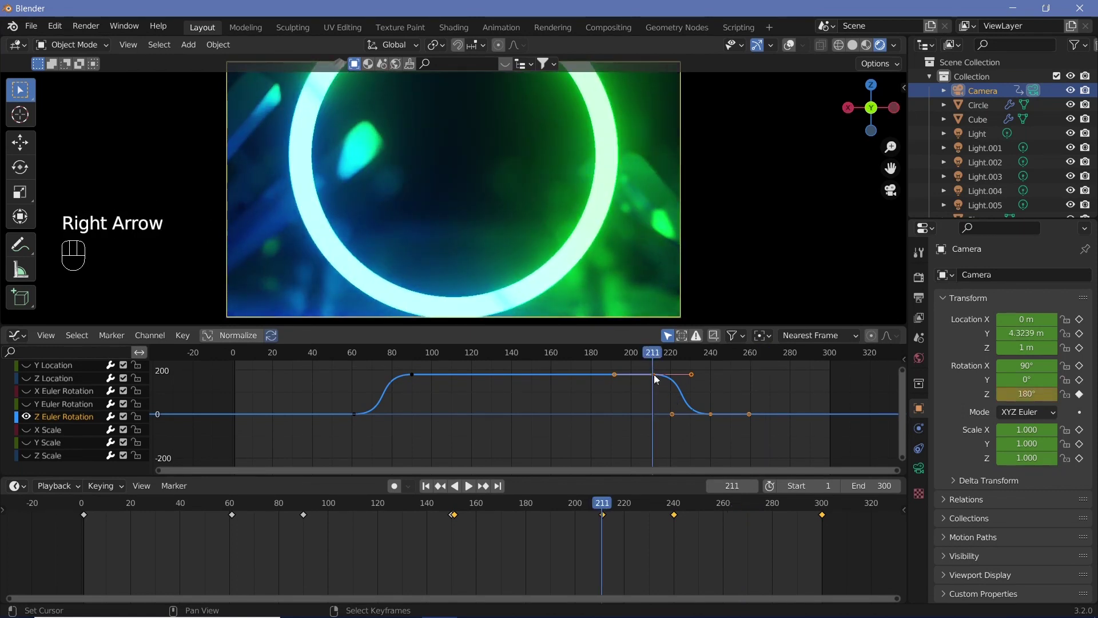
pyautogui.click(655, 374)
pyautogui.rightClick(655, 375)
pyautogui.rightClick(714, 418)
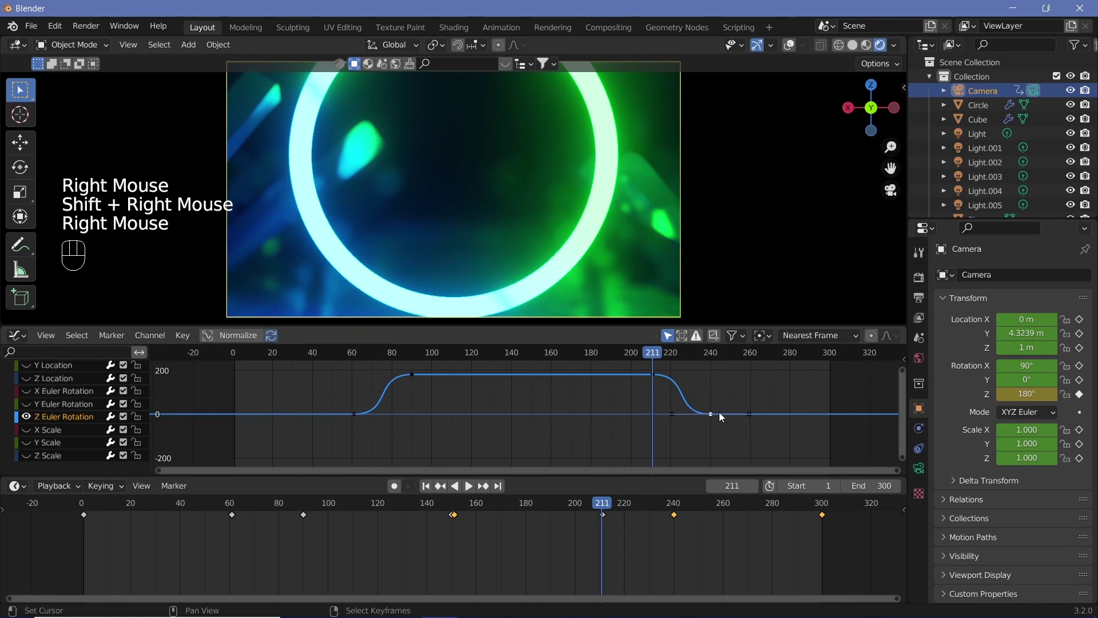
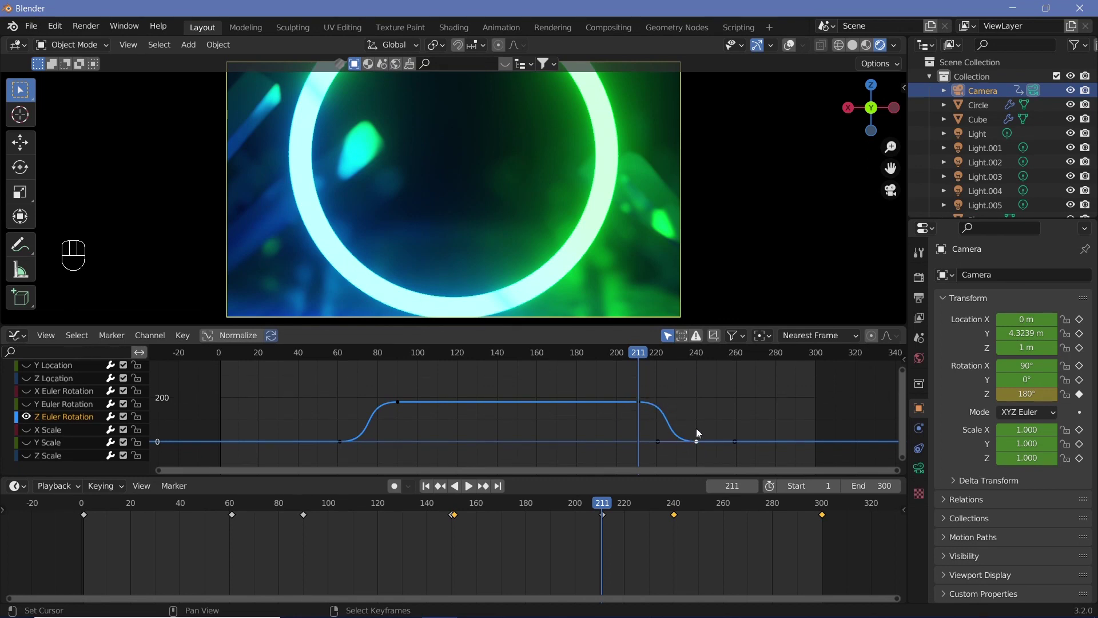
# Raise the final Z rotation keyframe to 360° and play the revised animation.
pyautogui.press('g')
pyautogui.press('y')
pyautogui.press('3')
pyautogui.press('6')
pyautogui.press('0')
pyautogui.press('Return')
pyautogui.press('shift+space')
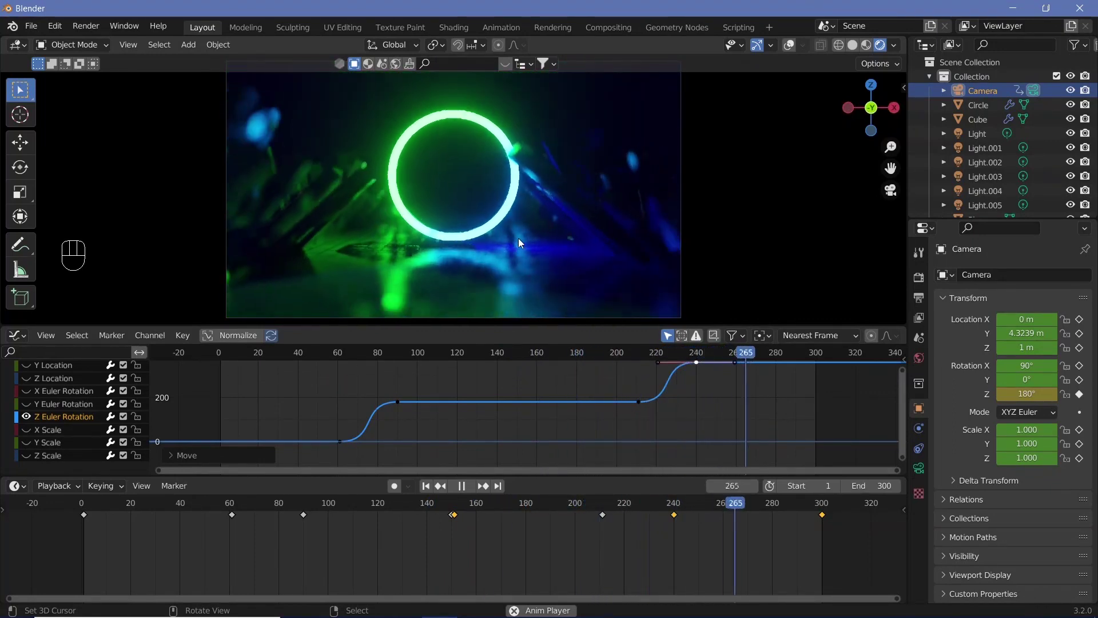
pyautogui.press('shift+space')
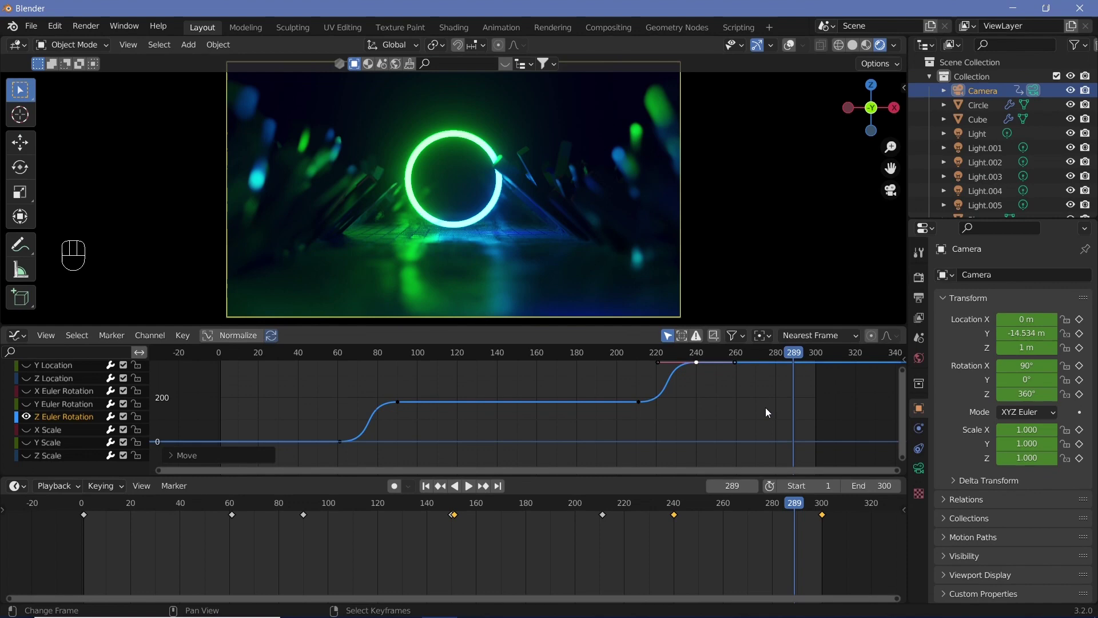
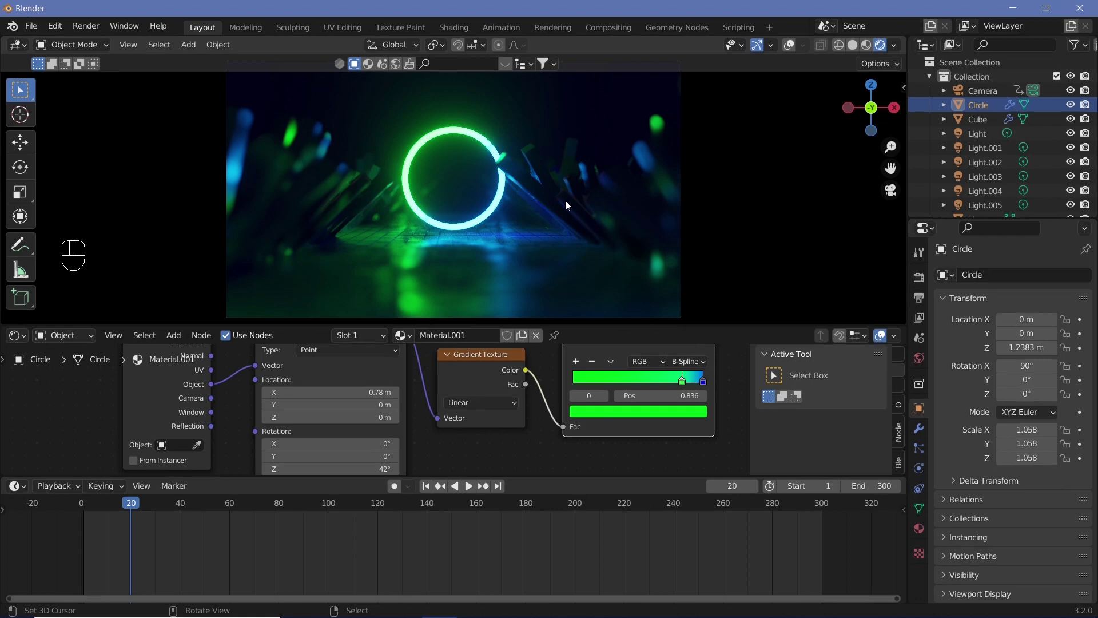
# Select the Cube and pan around its Material node tree in the Shader Editor.
pyautogui.rightClick(520, 184)
pyautogui.scroll(-3)
pyautogui.middleClick(594, 409)
pyautogui.scroll(3)
pyautogui.middleClick(405, 437)
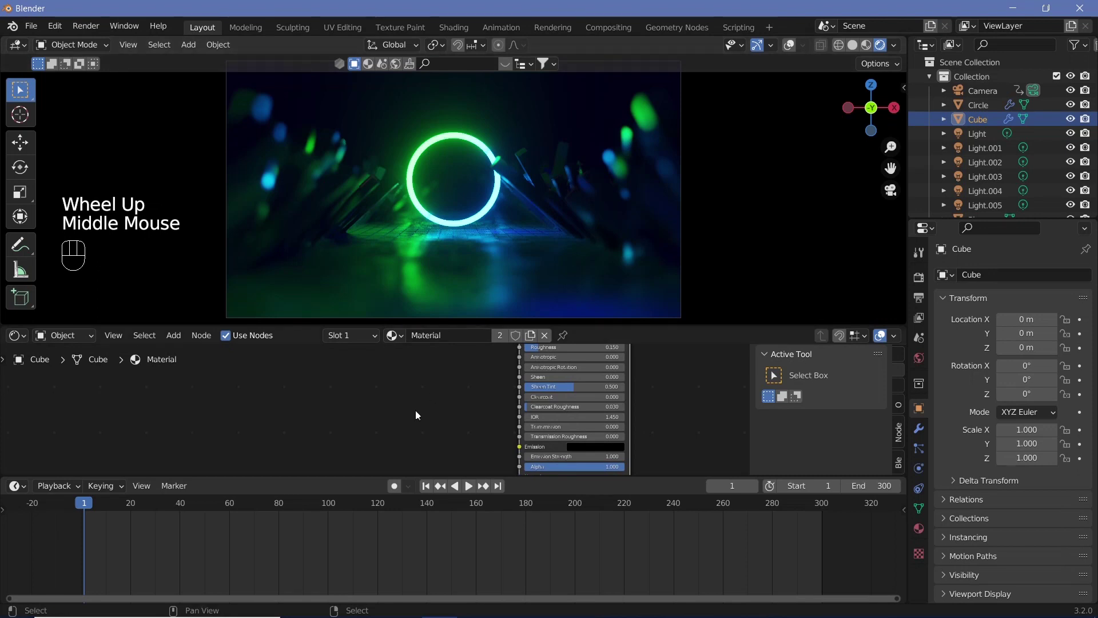
# Add a Voronoi Texture through a ColorRamp into the Principled BSDF Roughness.
pyautogui.press('shift+a')
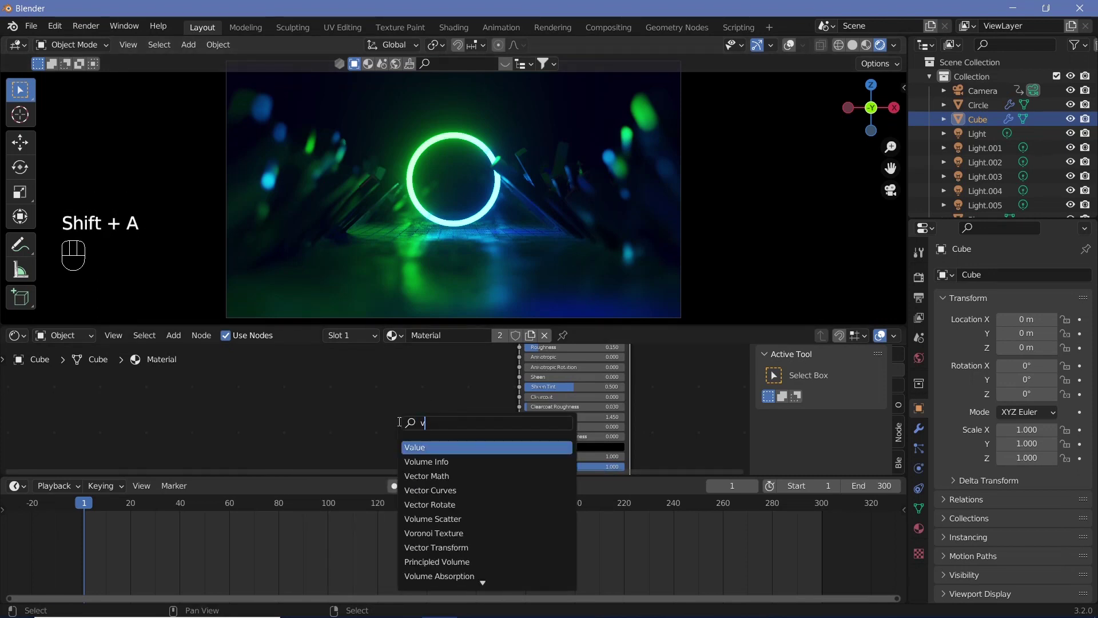
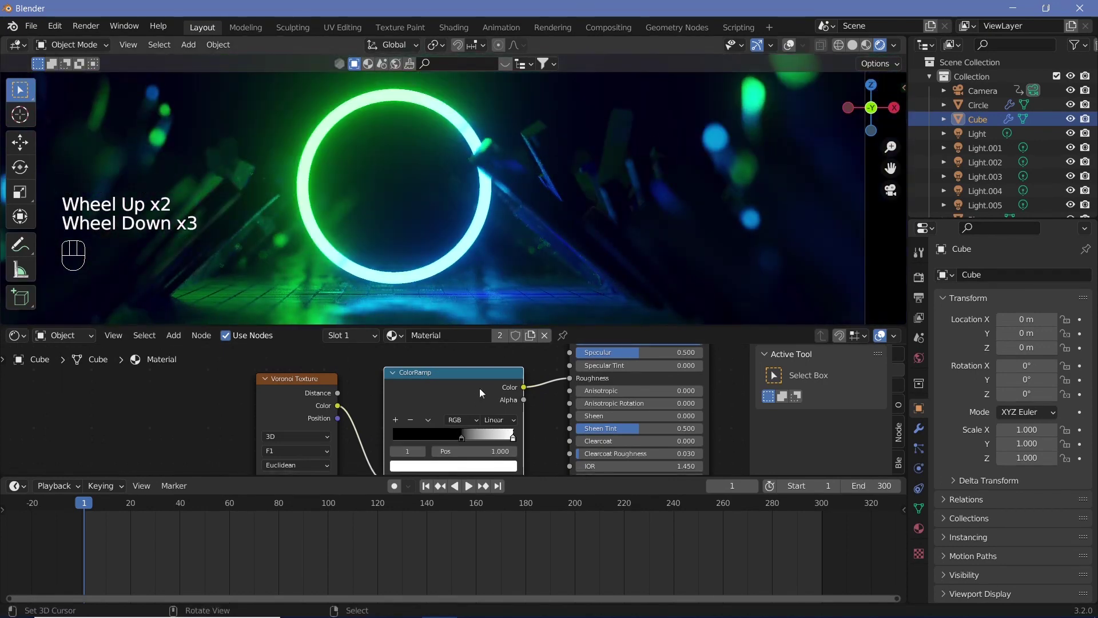
pyautogui.scroll(-3)
pyautogui.middleClick(345, 429)
pyautogui.scroll(3)
pyautogui.click(328, 377)
pyautogui.press('ctrl+t')
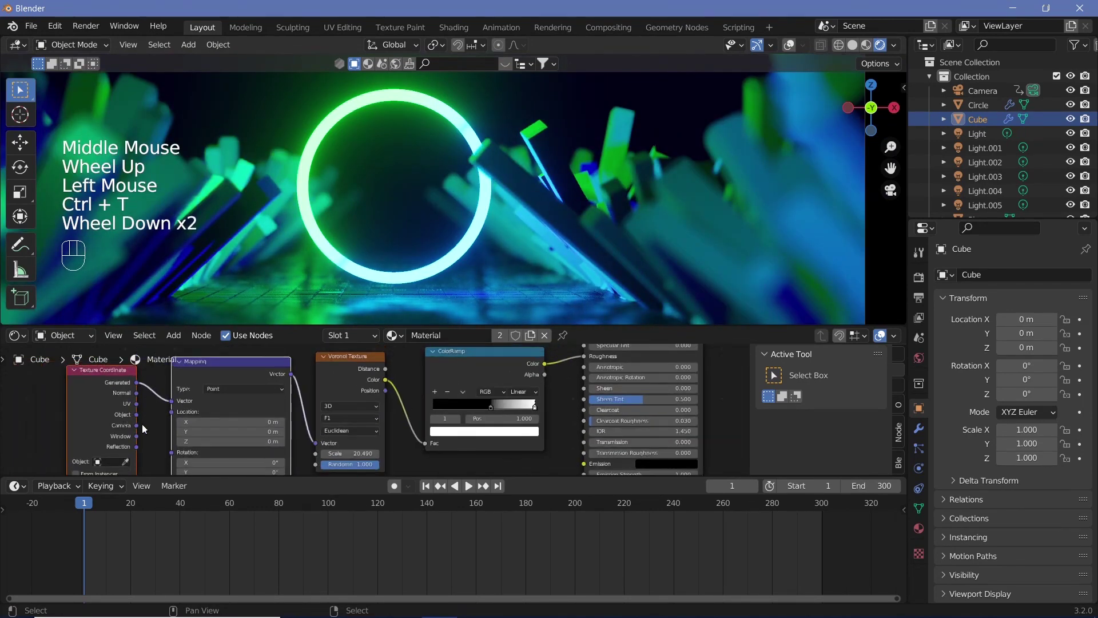
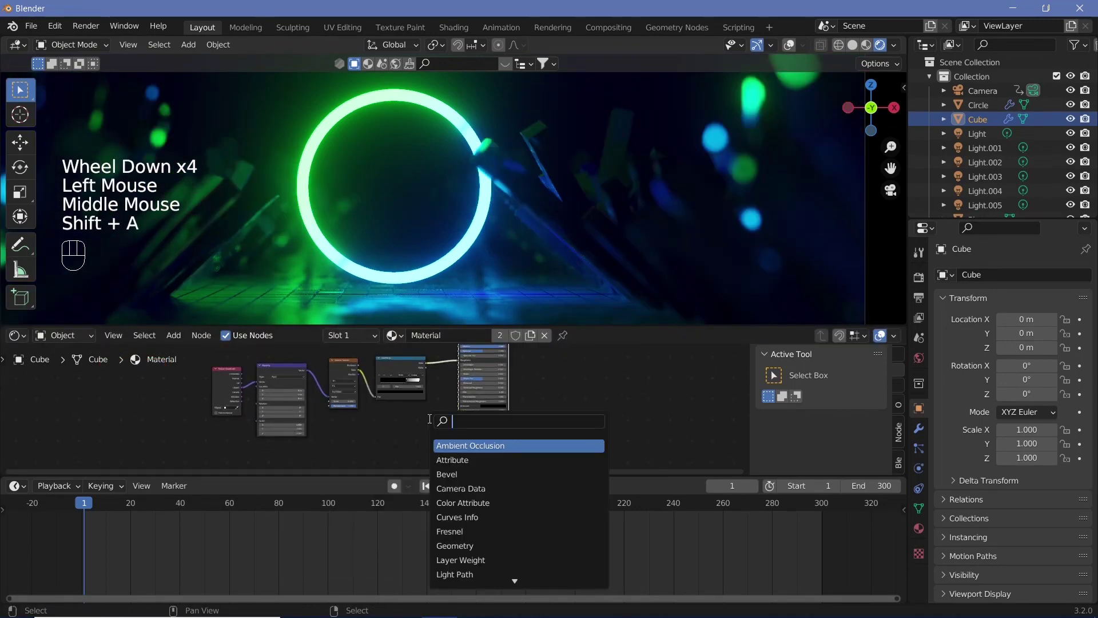
# Add and place a Bump node in the shard material.
pyautogui.moveTo(429, 365); pyautogui.dragTo(456, 413)
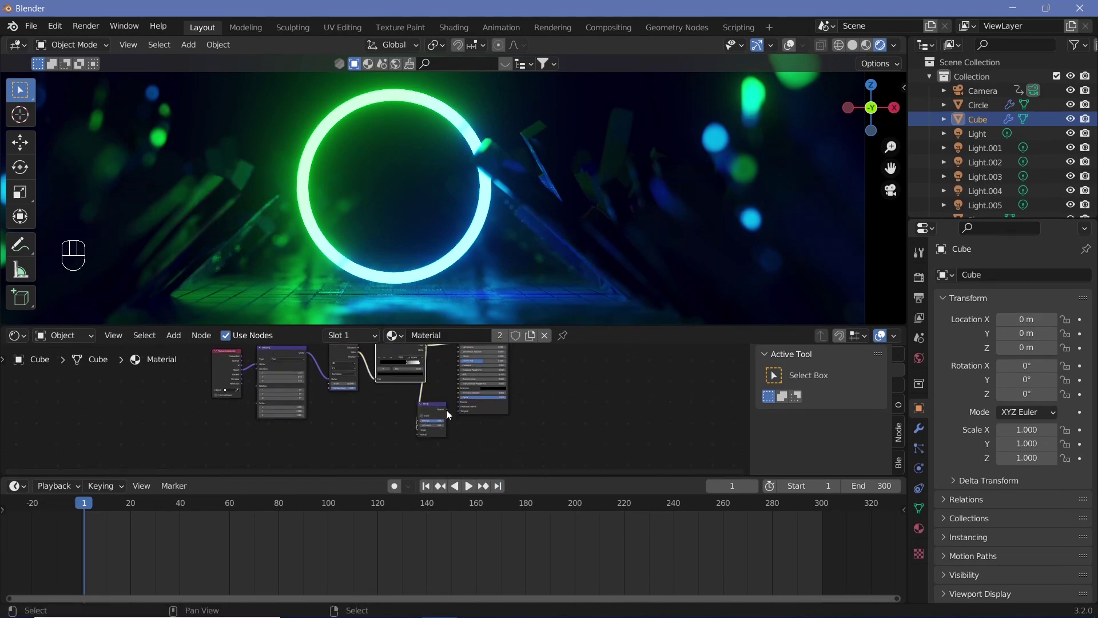
pyautogui.click(450, 413)
pyautogui.middleClick(334, 204)
pyautogui.scroll(-3)
pyautogui.press('shift+space')
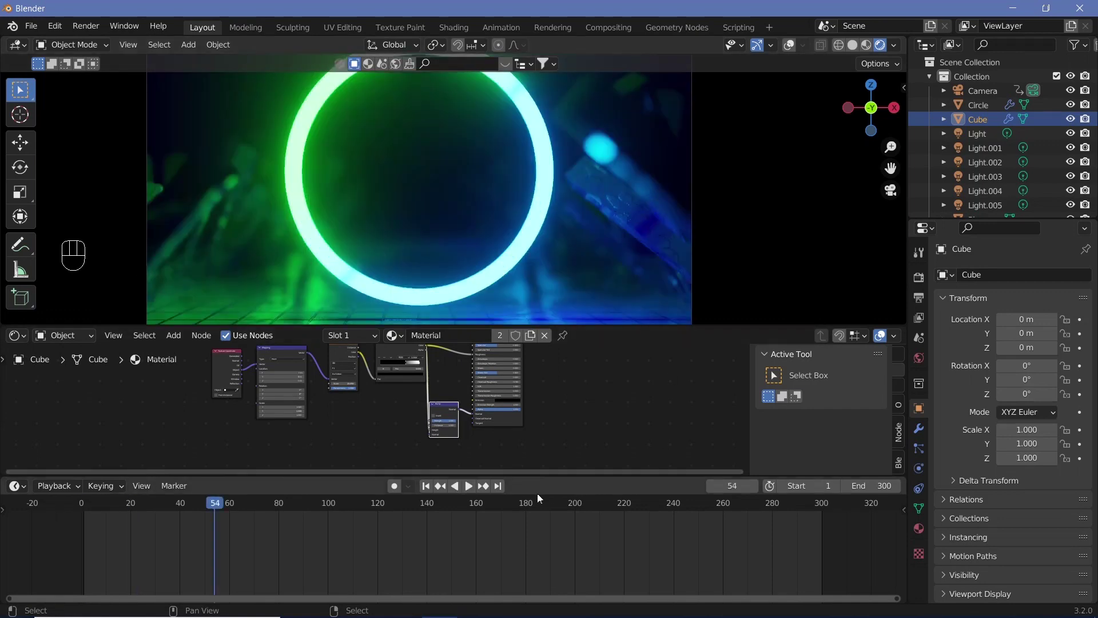